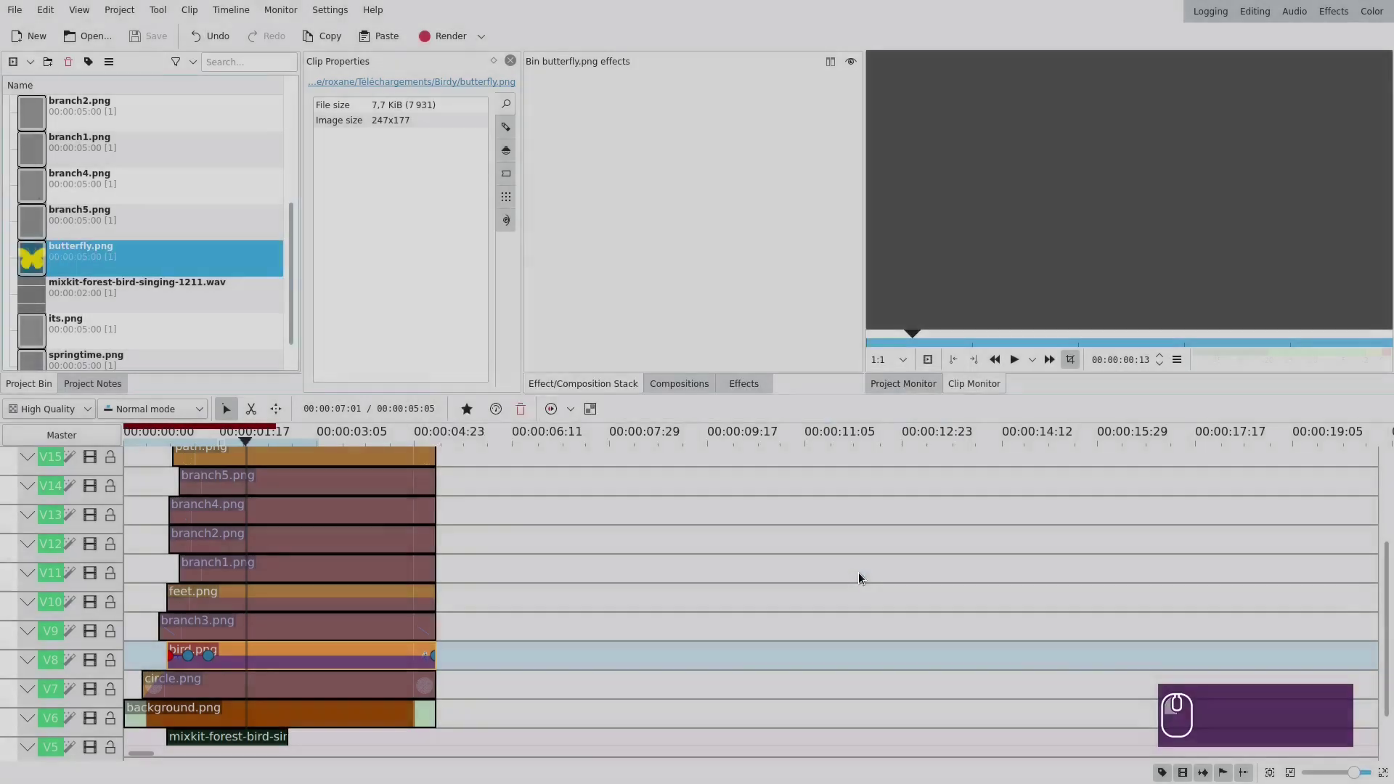
- Show the full spring-bird illustration in the Project Monitor preview
click(282, 442)
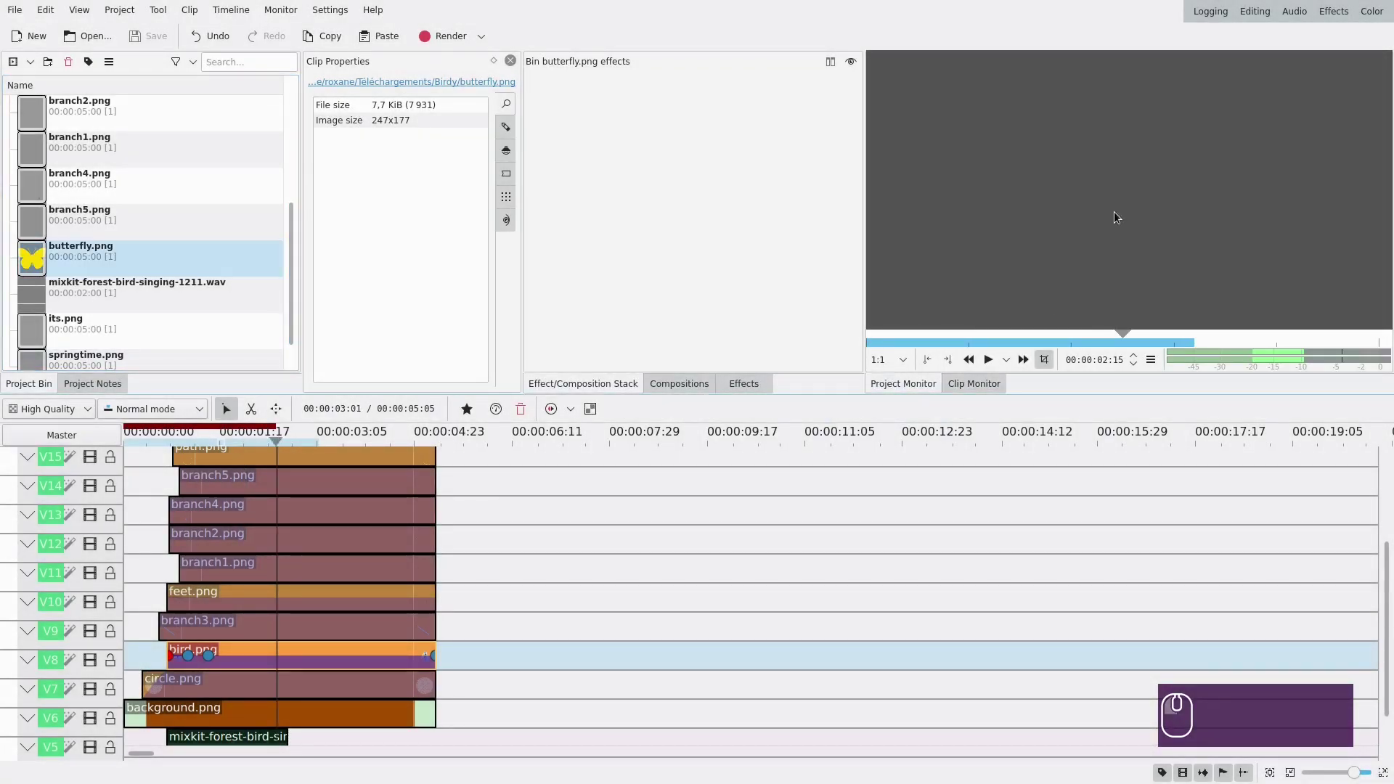
click(270, 444)
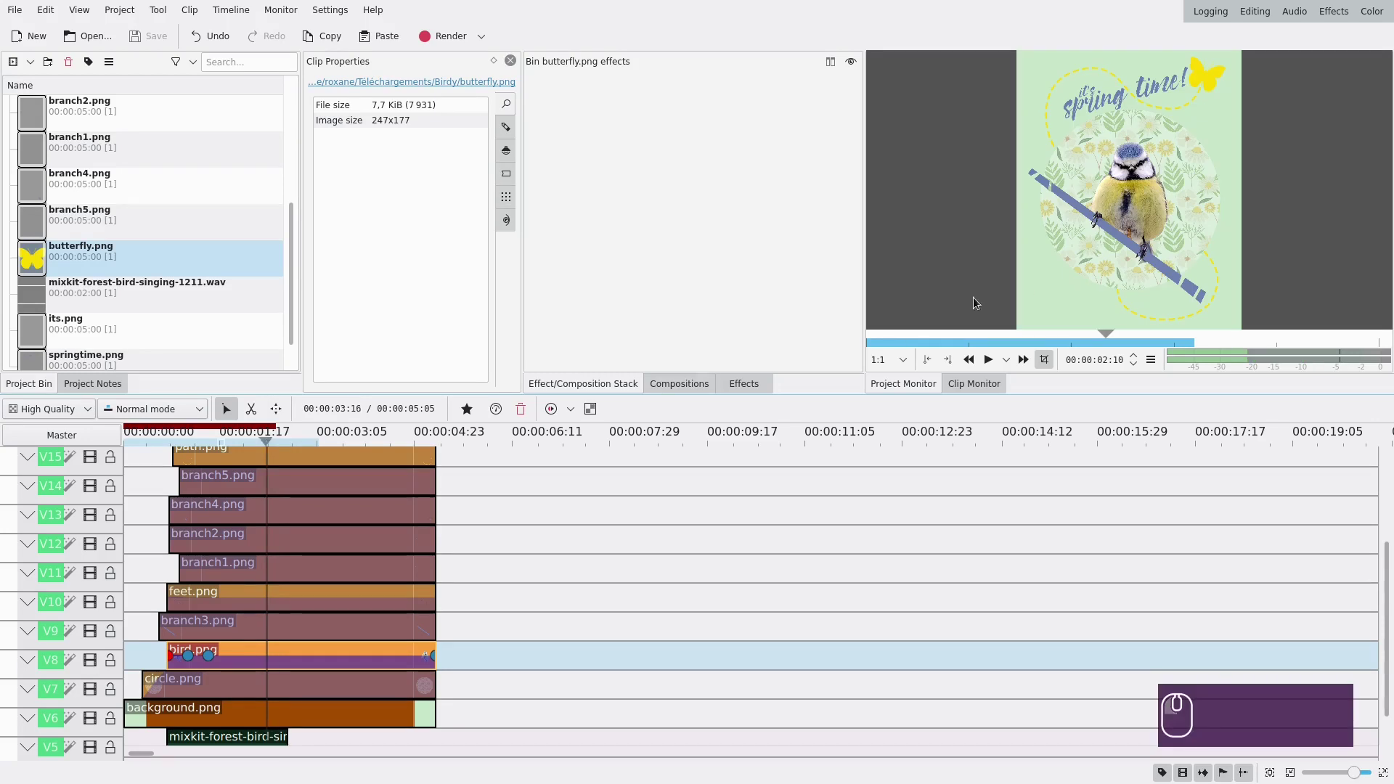
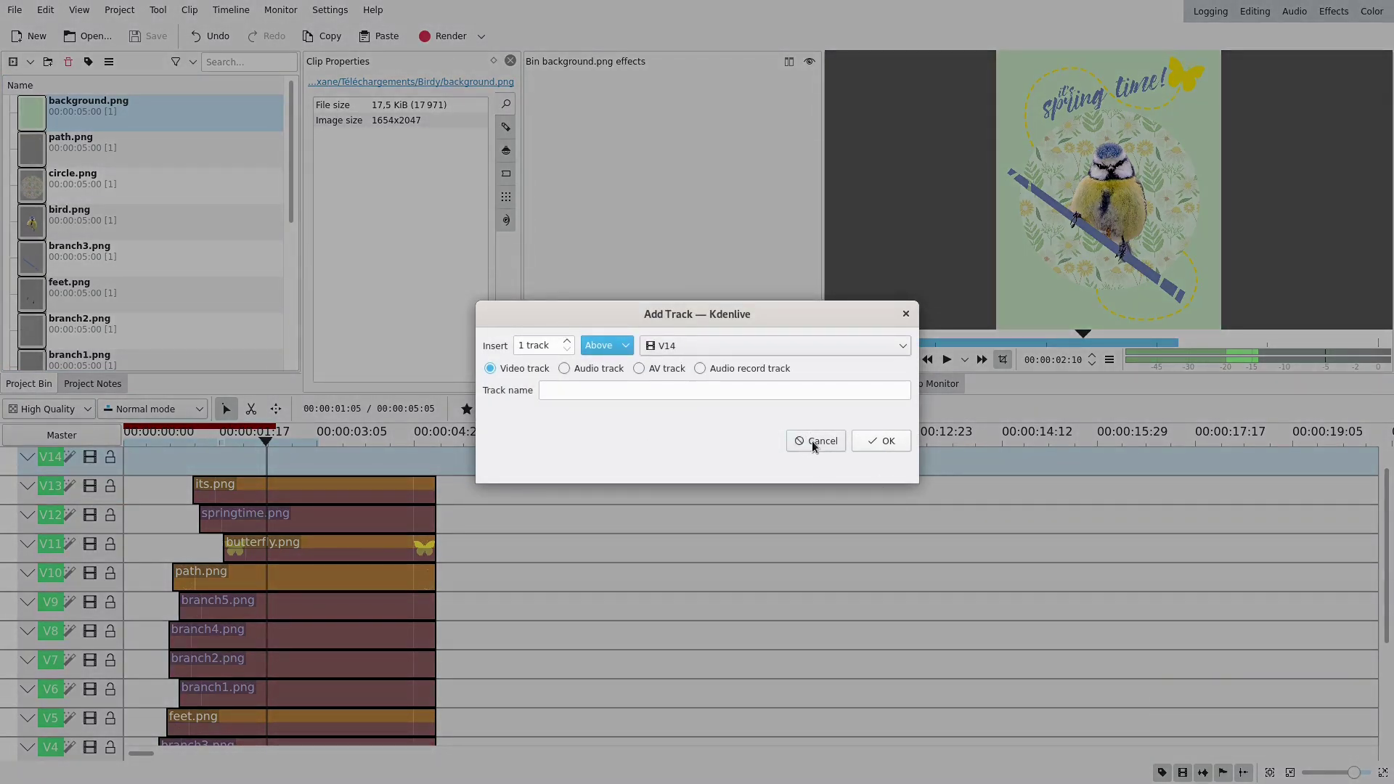
- Place a second background.png clip on the bottom track after the first composition
double_click(818, 446)
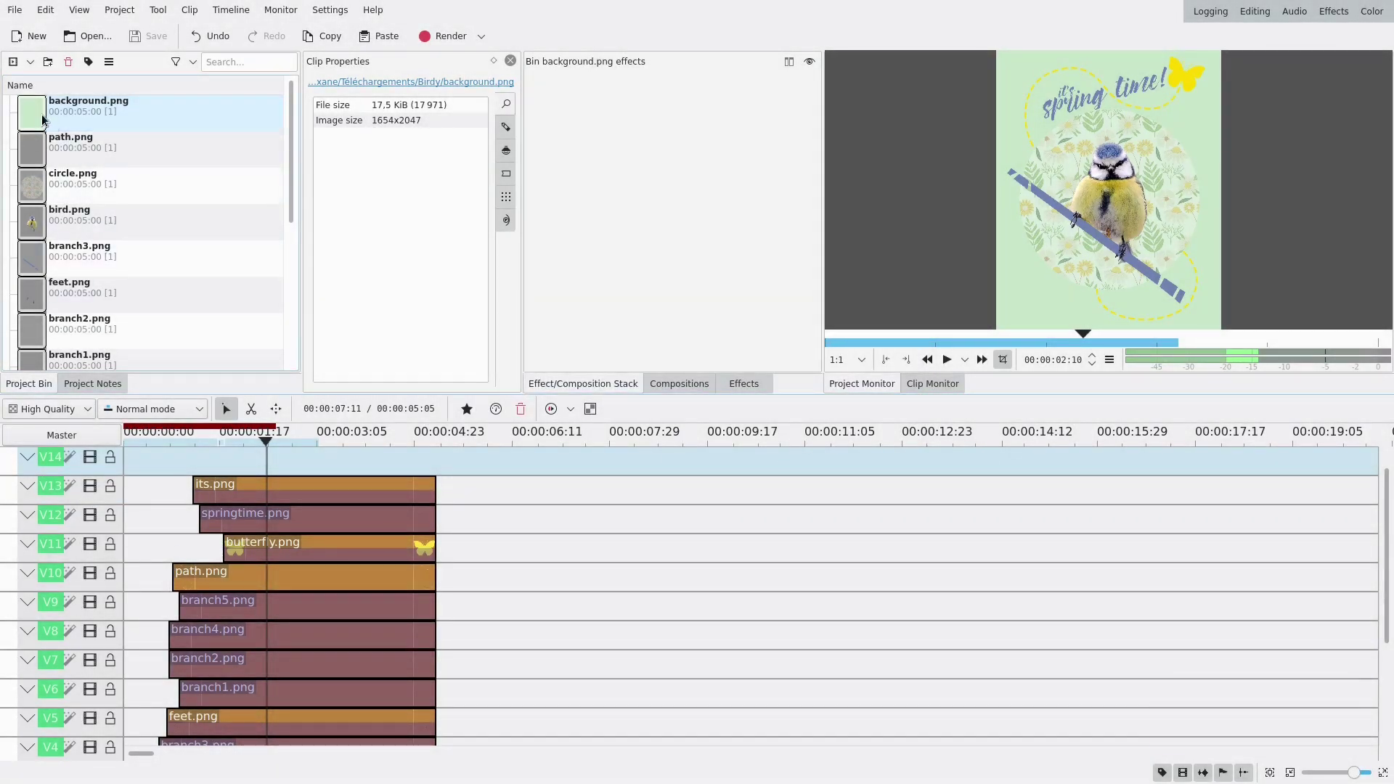
drag(42, 118, 30, 627)
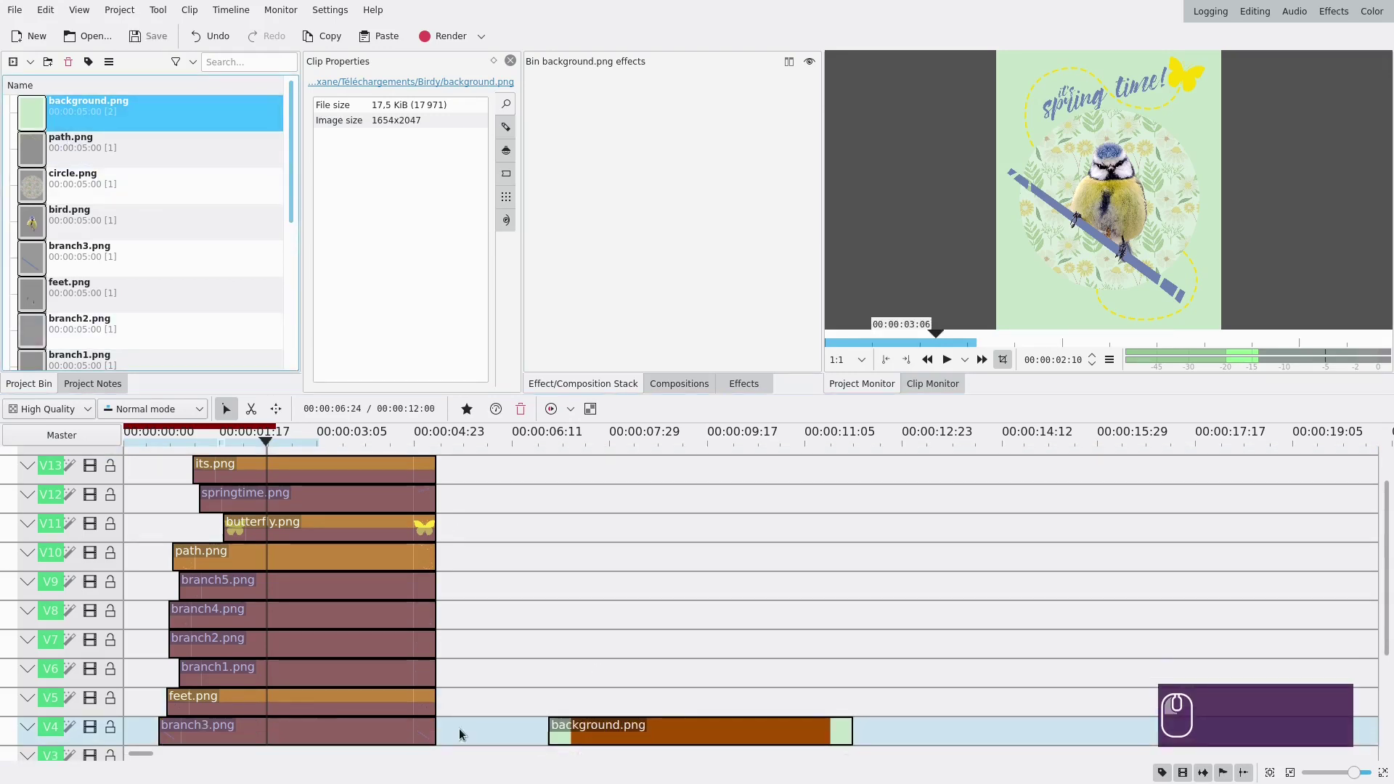
scroll(down, 3)
scroll(down, 3)
click(676, 597)
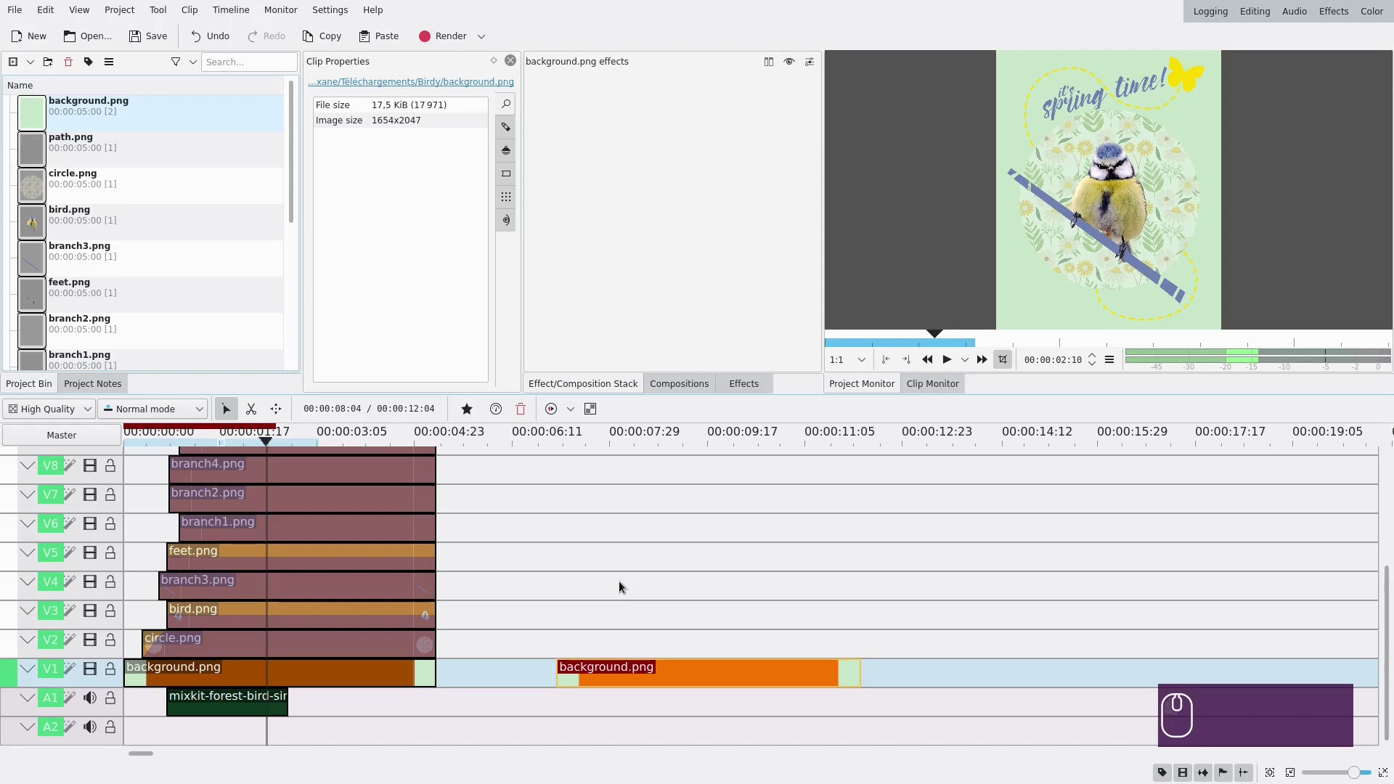
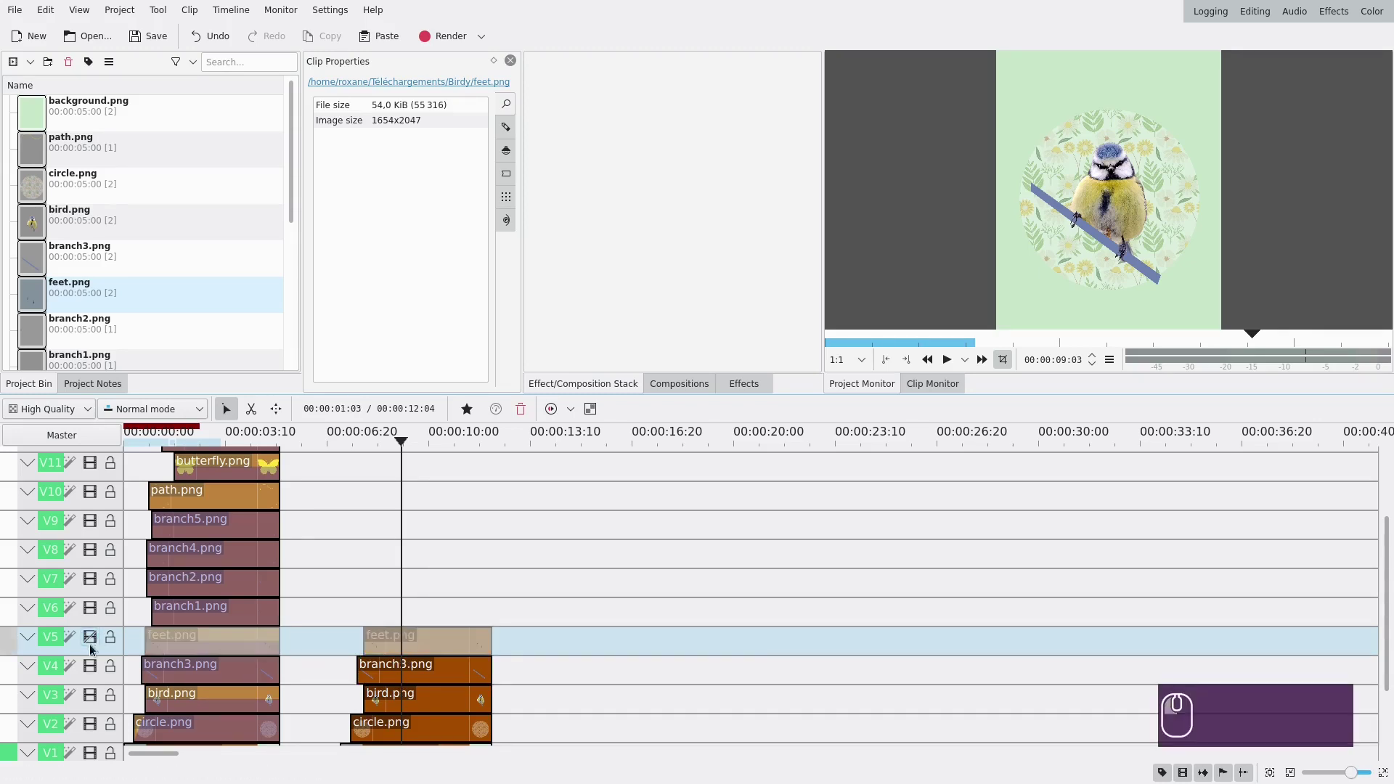
- Toggle branch3 and feet visibility to check layers, then add branch1 to the second group
click(100, 673)
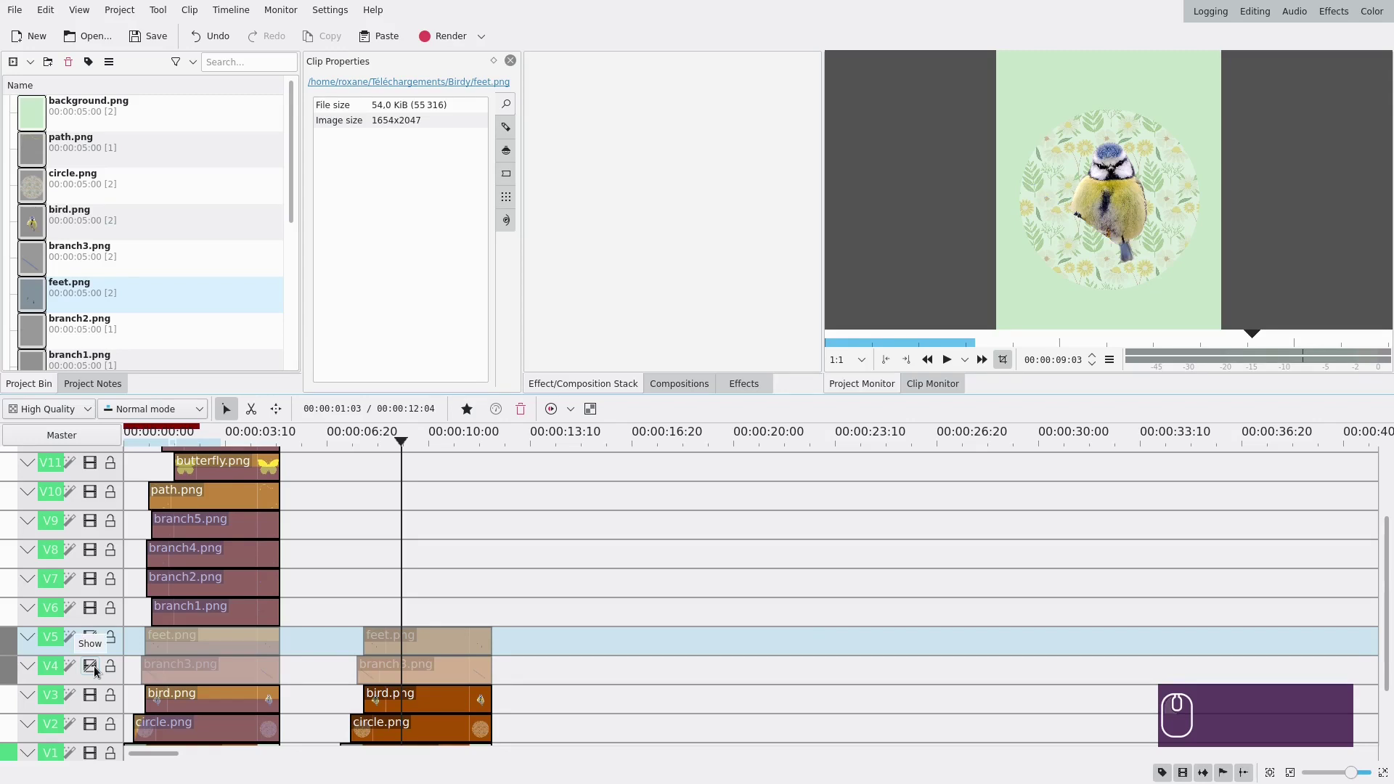
click(93, 645)
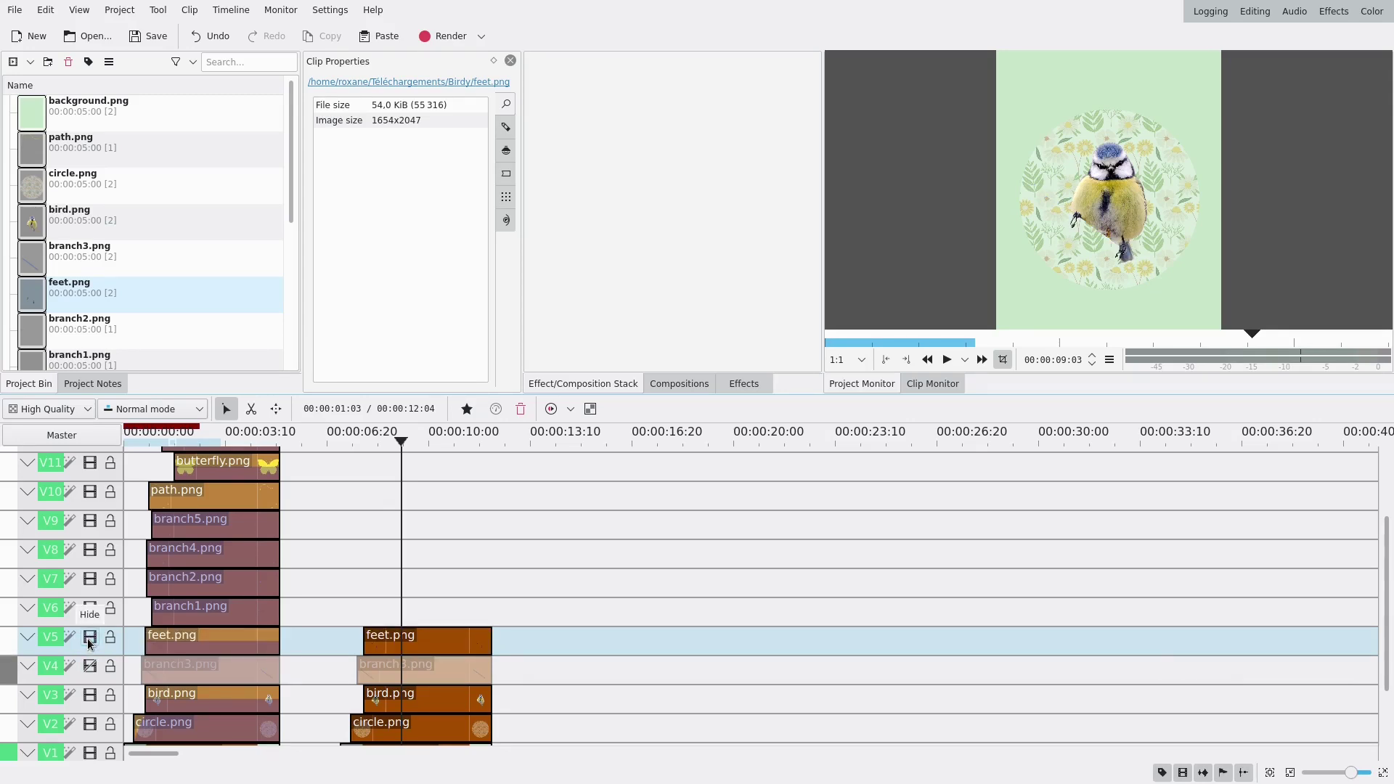
click(97, 670)
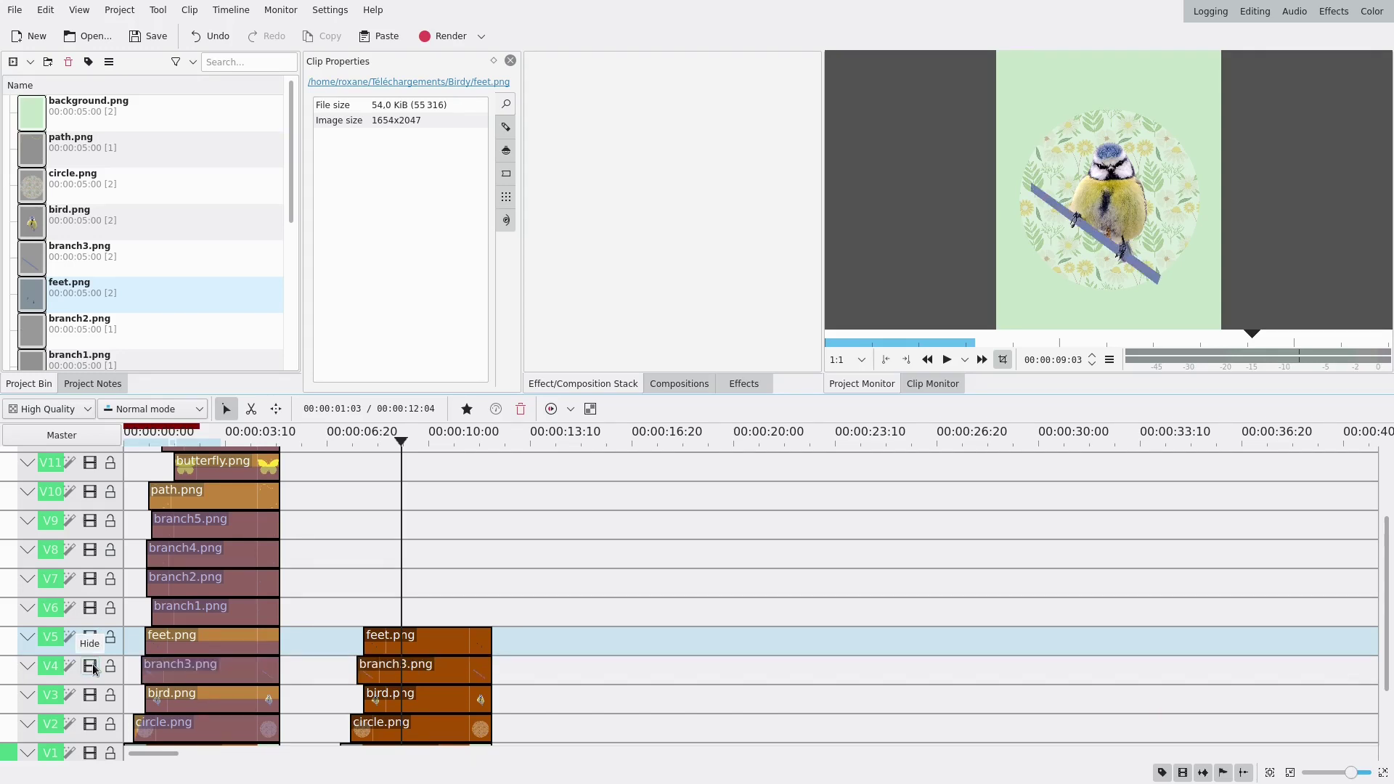
click(77, 364)
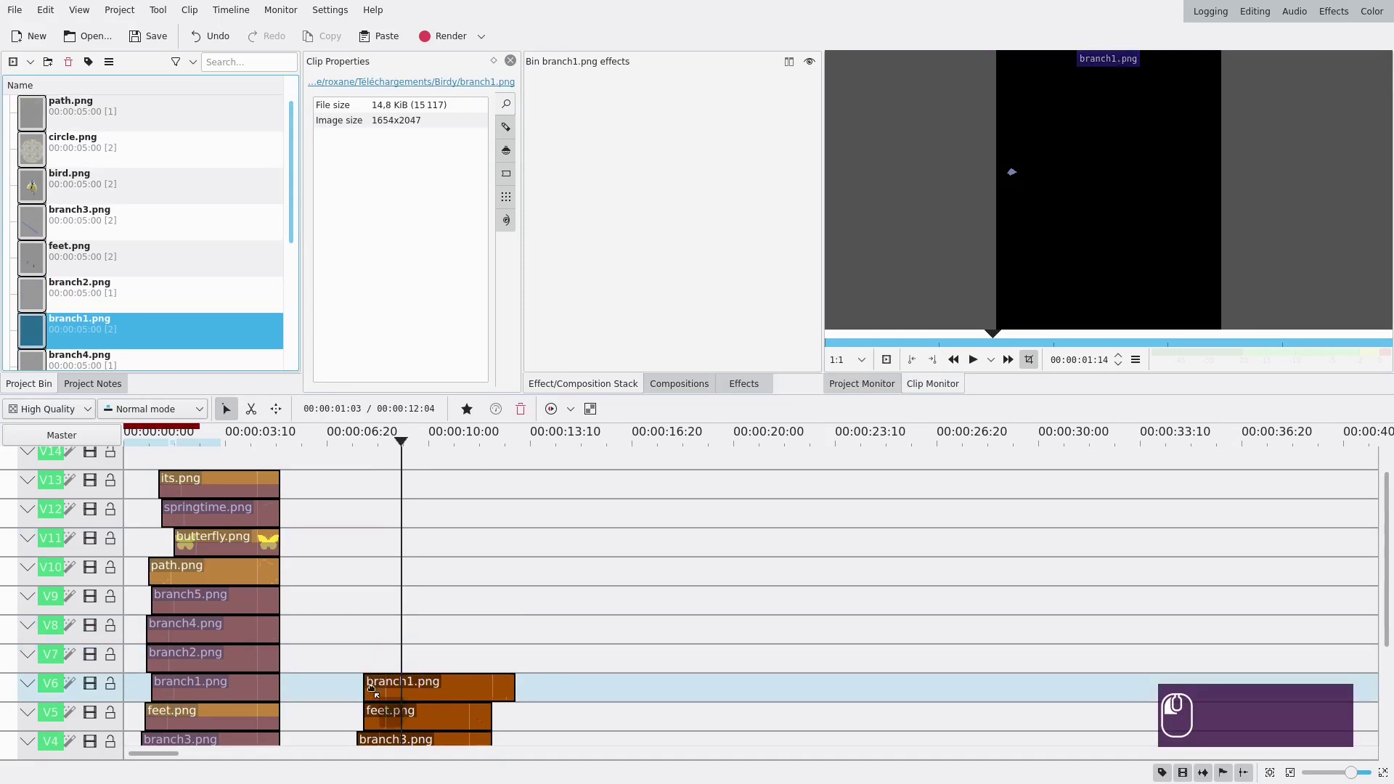
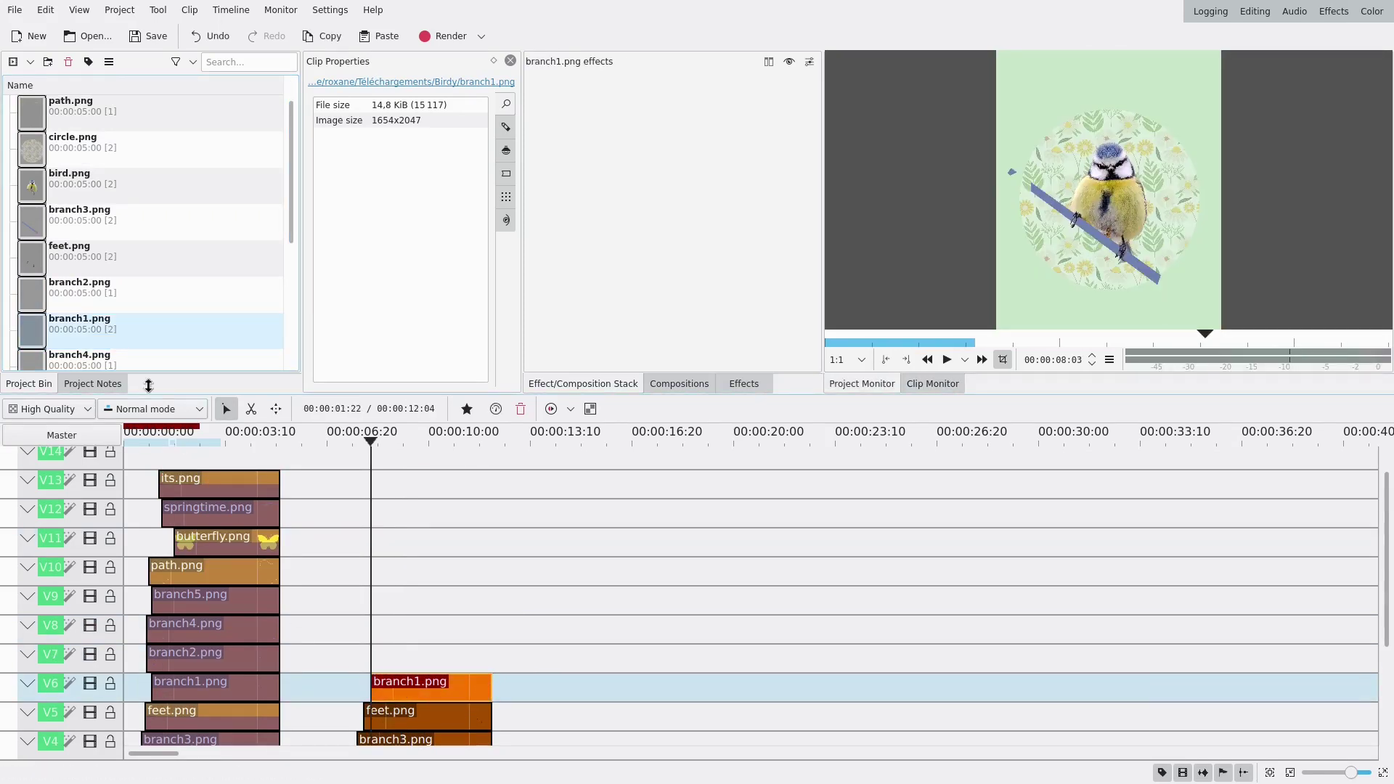
- Add branch4 to the second group and extend it to match the other layers
scroll(down, 3)
click(52, 298)
scroll(up, 3)
click(819, 633)
click(580, 559)
click(59, 263)
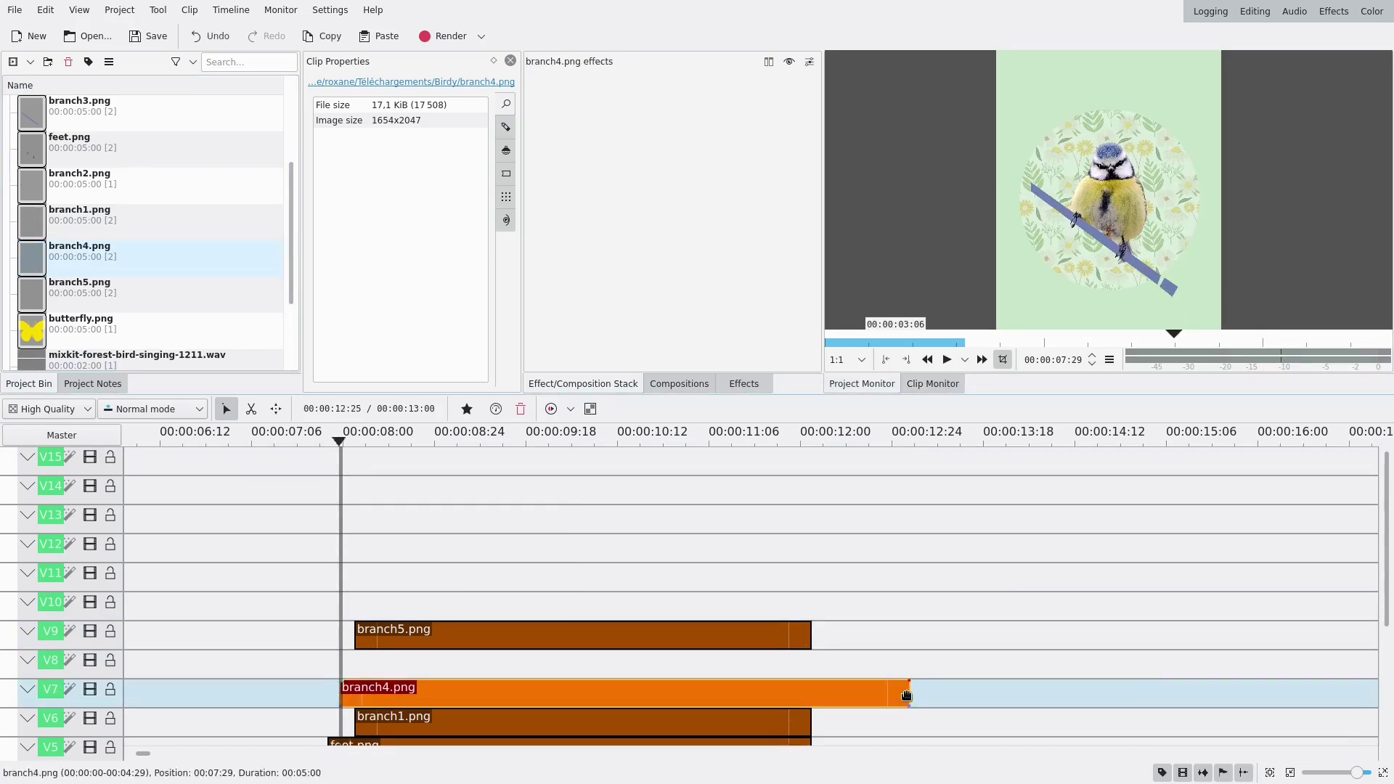
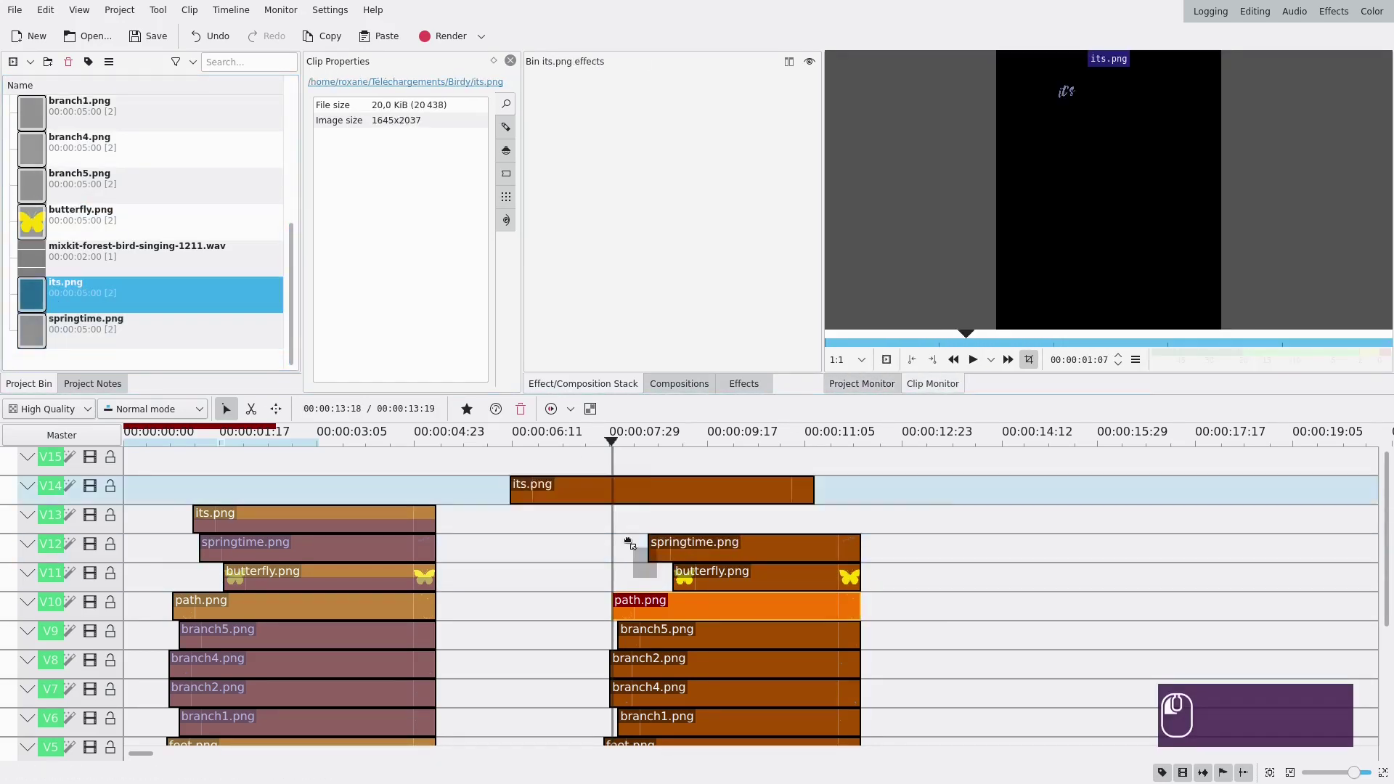
scroll(up, 3)
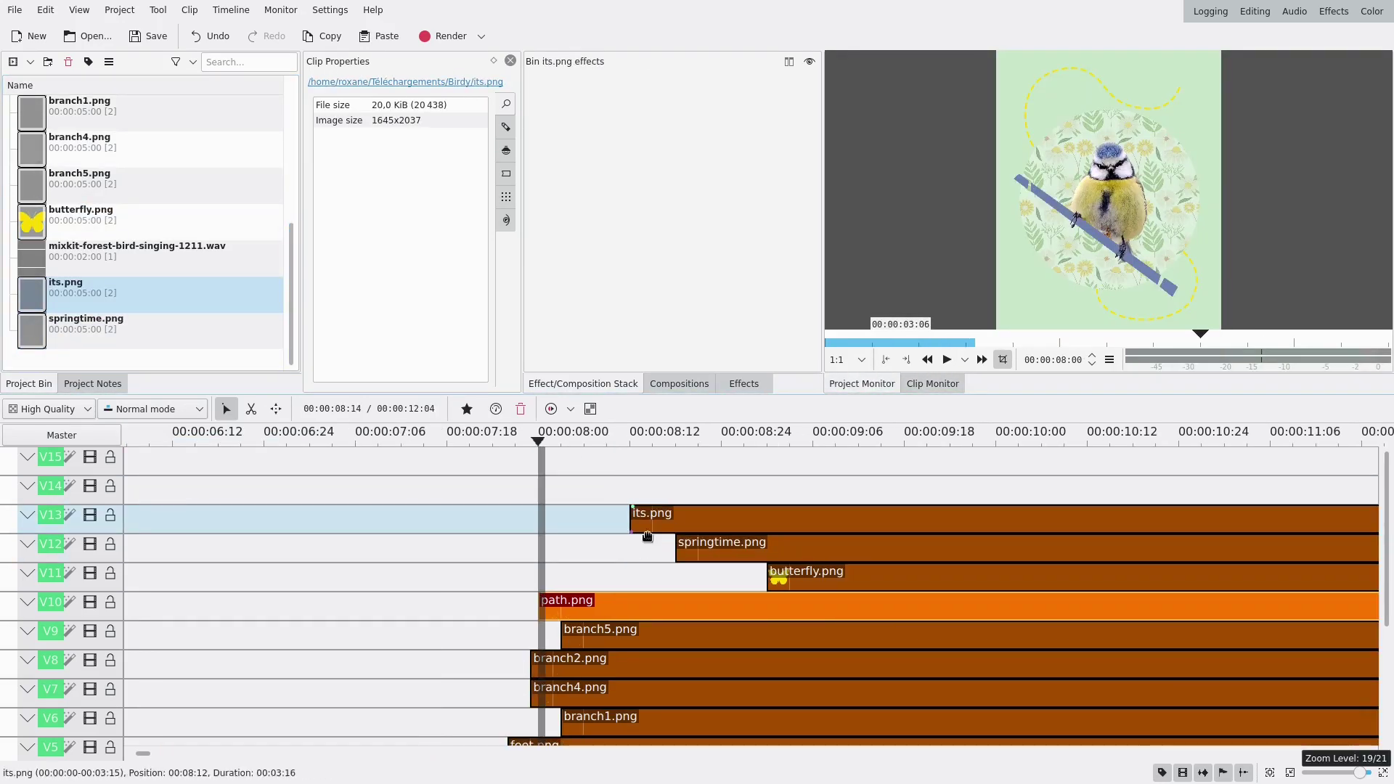
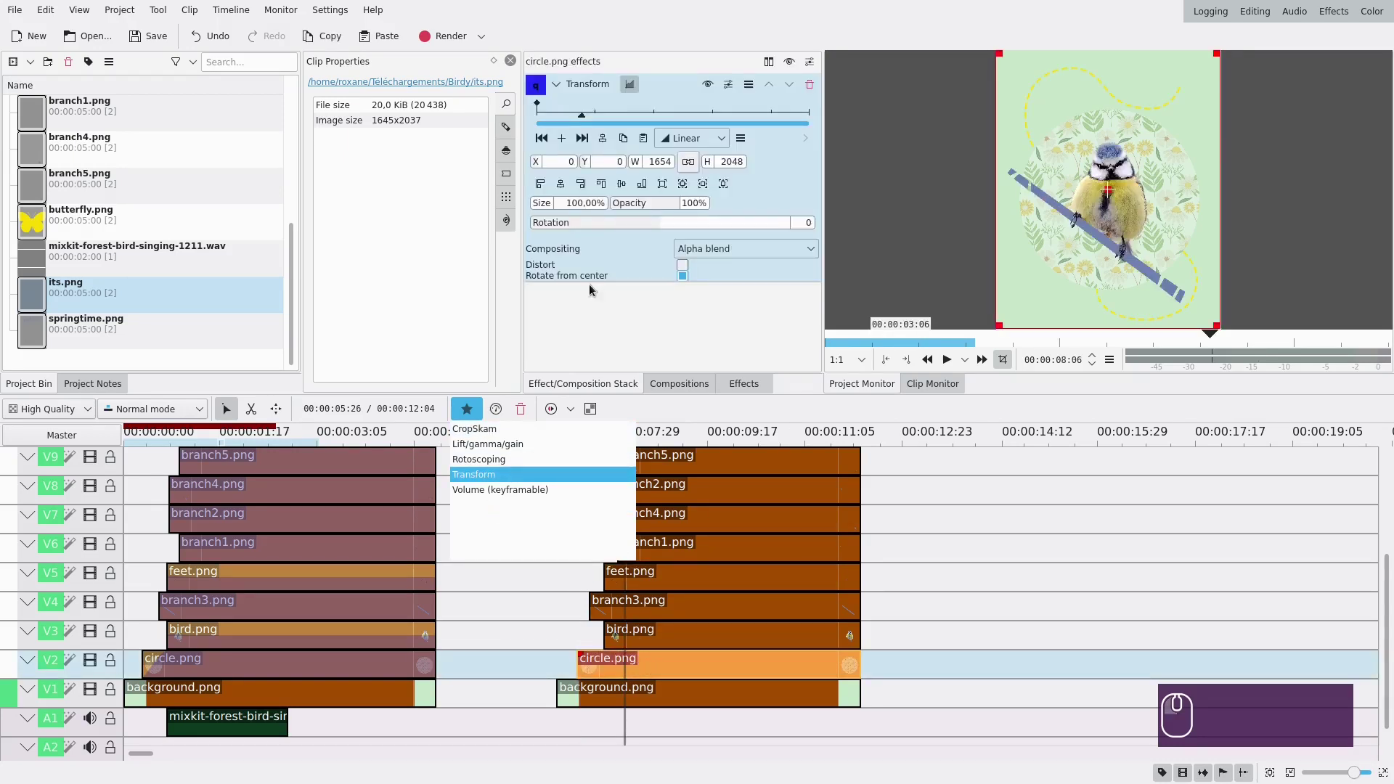
- Apply Transform to the second circle and add smooth-eased keyframes
click(567, 116)
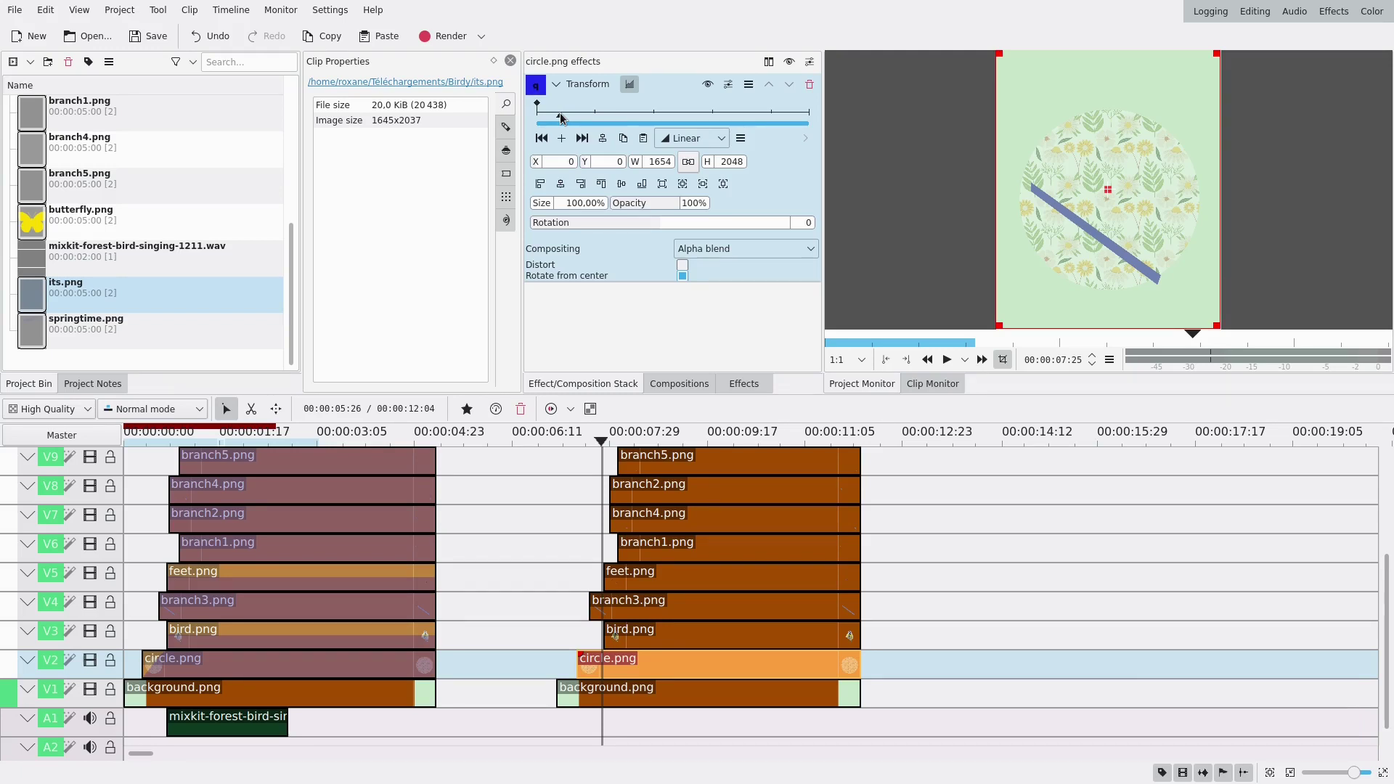
click(566, 142)
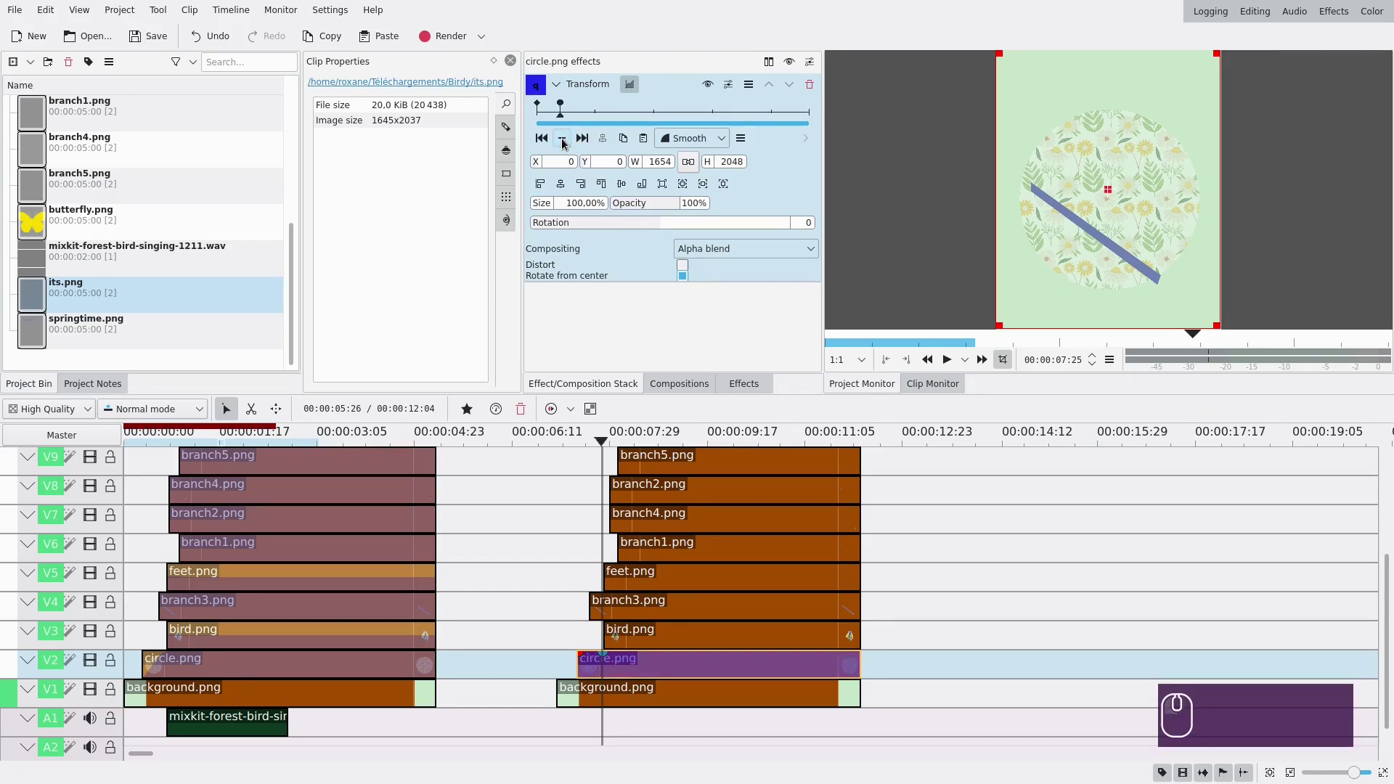
click(544, 147)
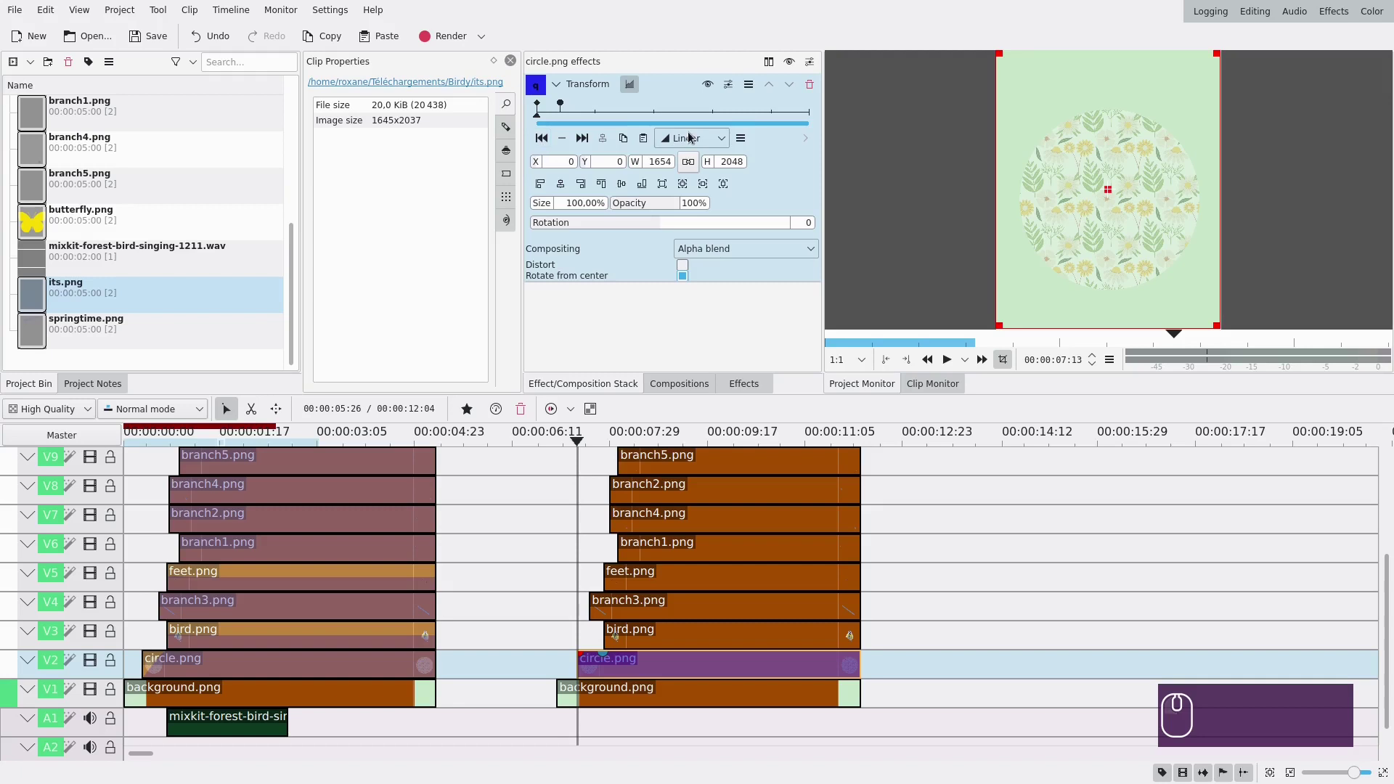
click(713, 141)
- Adjust the circle's Size across keyframes so it shrinks to about 96% and eases back
drag(544, 209, 641, 203)
click(592, 121)
click(566, 141)
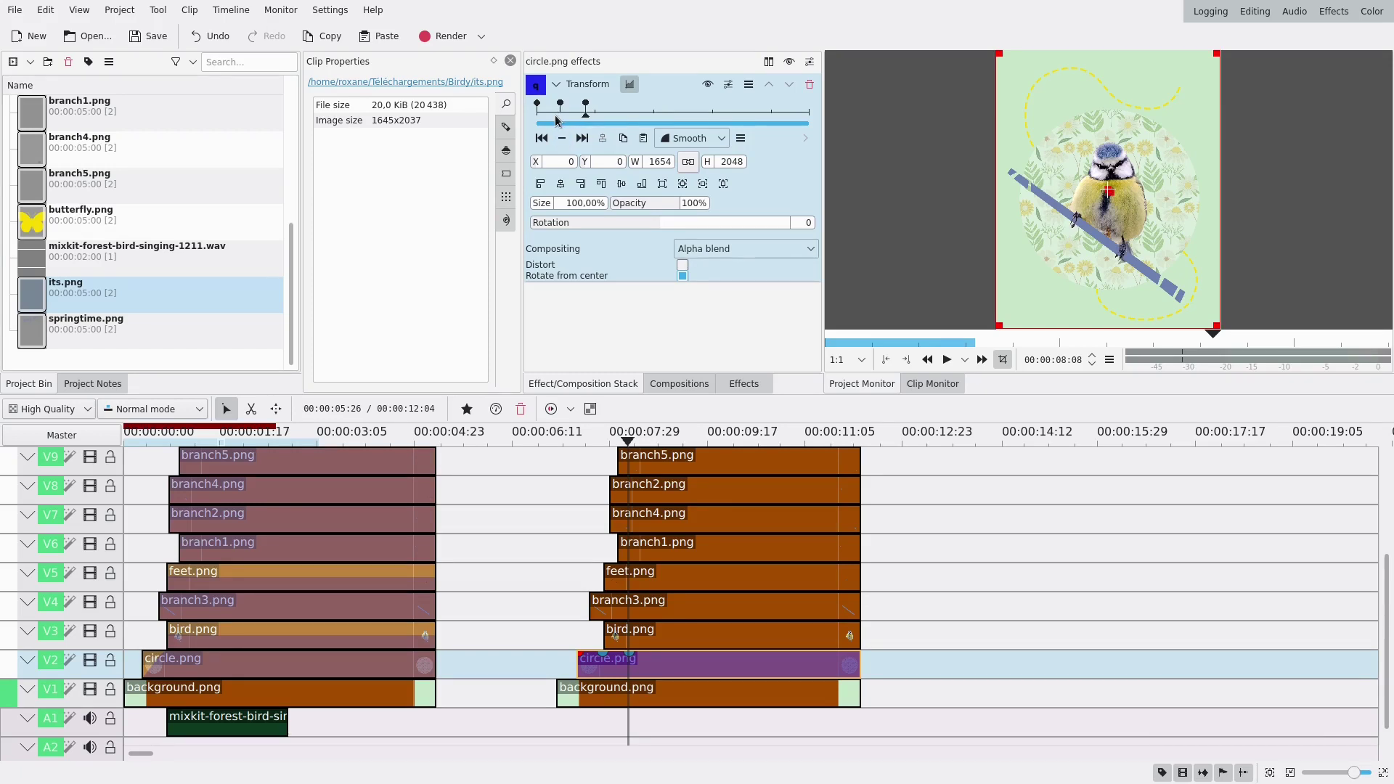
click(573, 121)
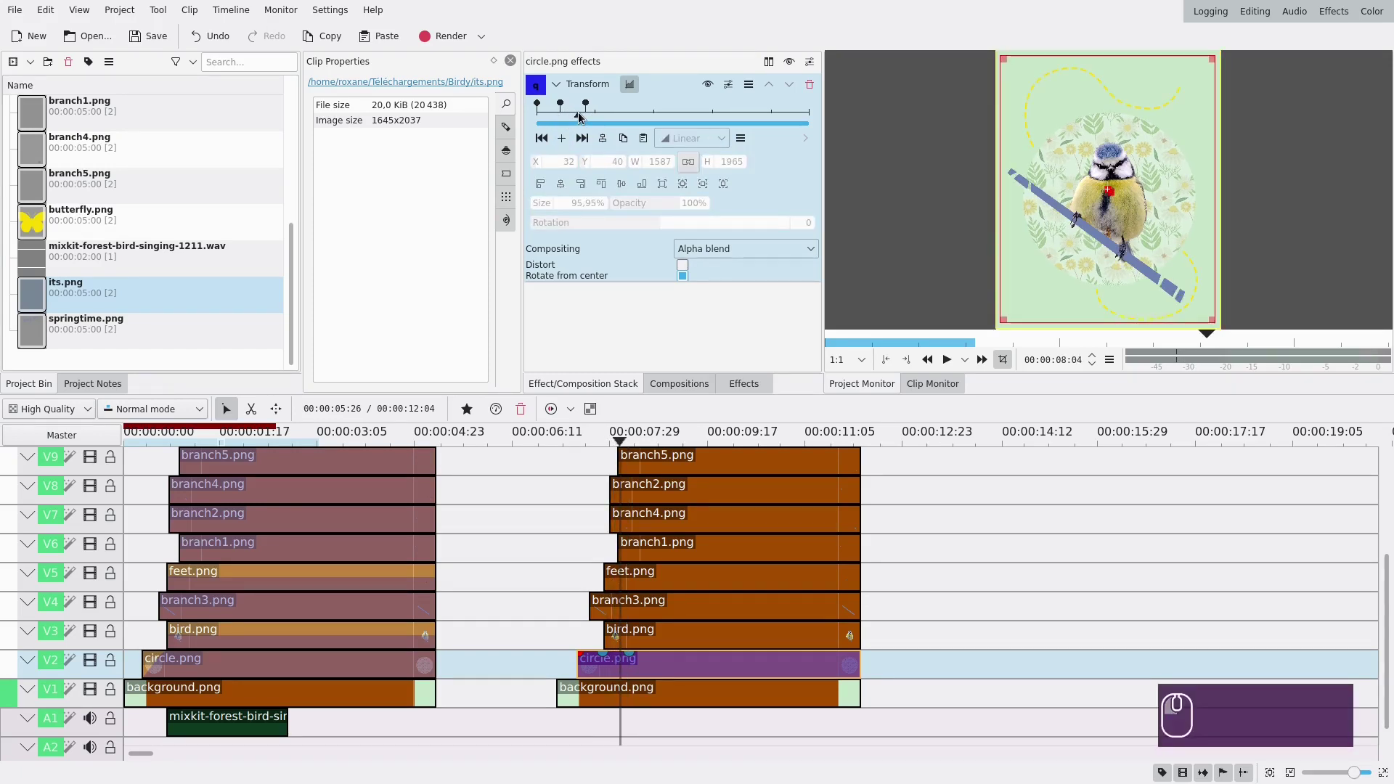
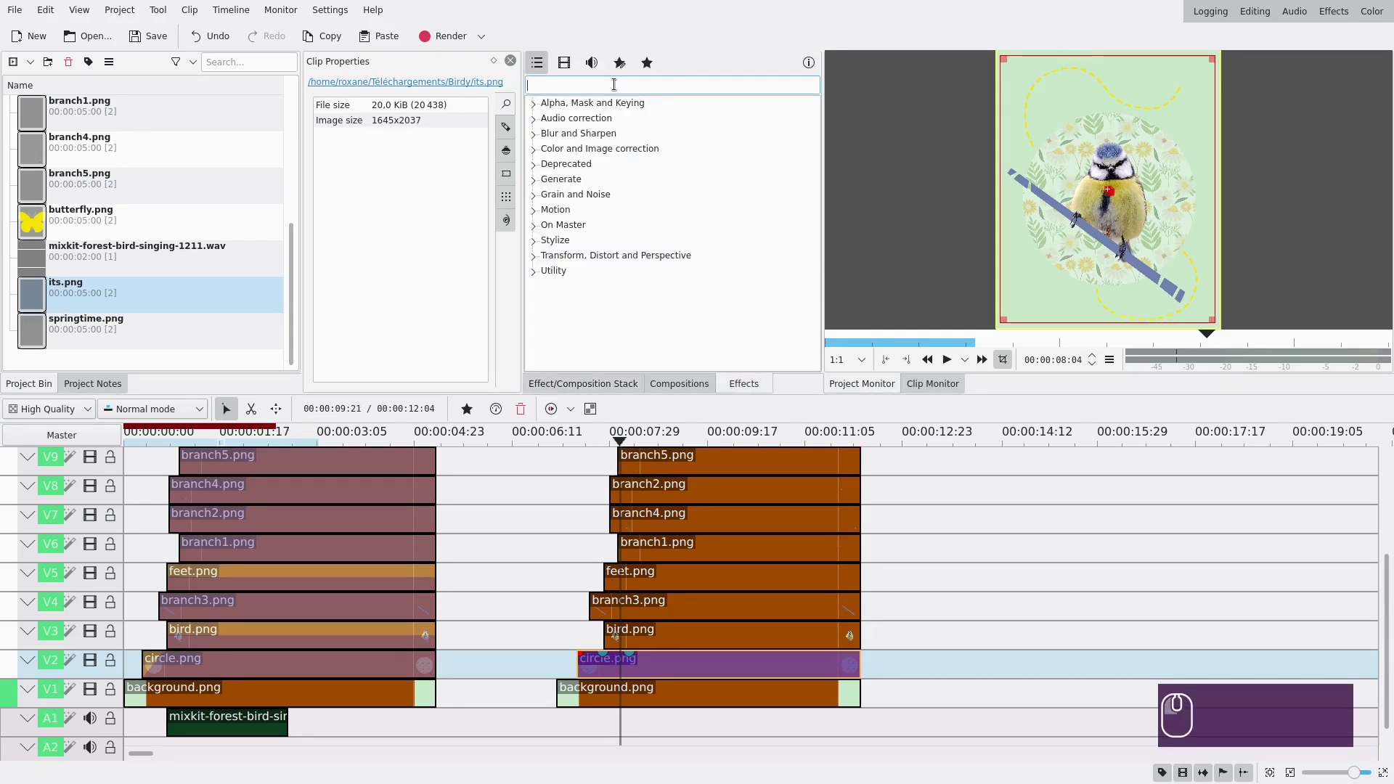
- Search 'rot' and apply Rotate (keyframable) to the second bird.png clip
text(rot)
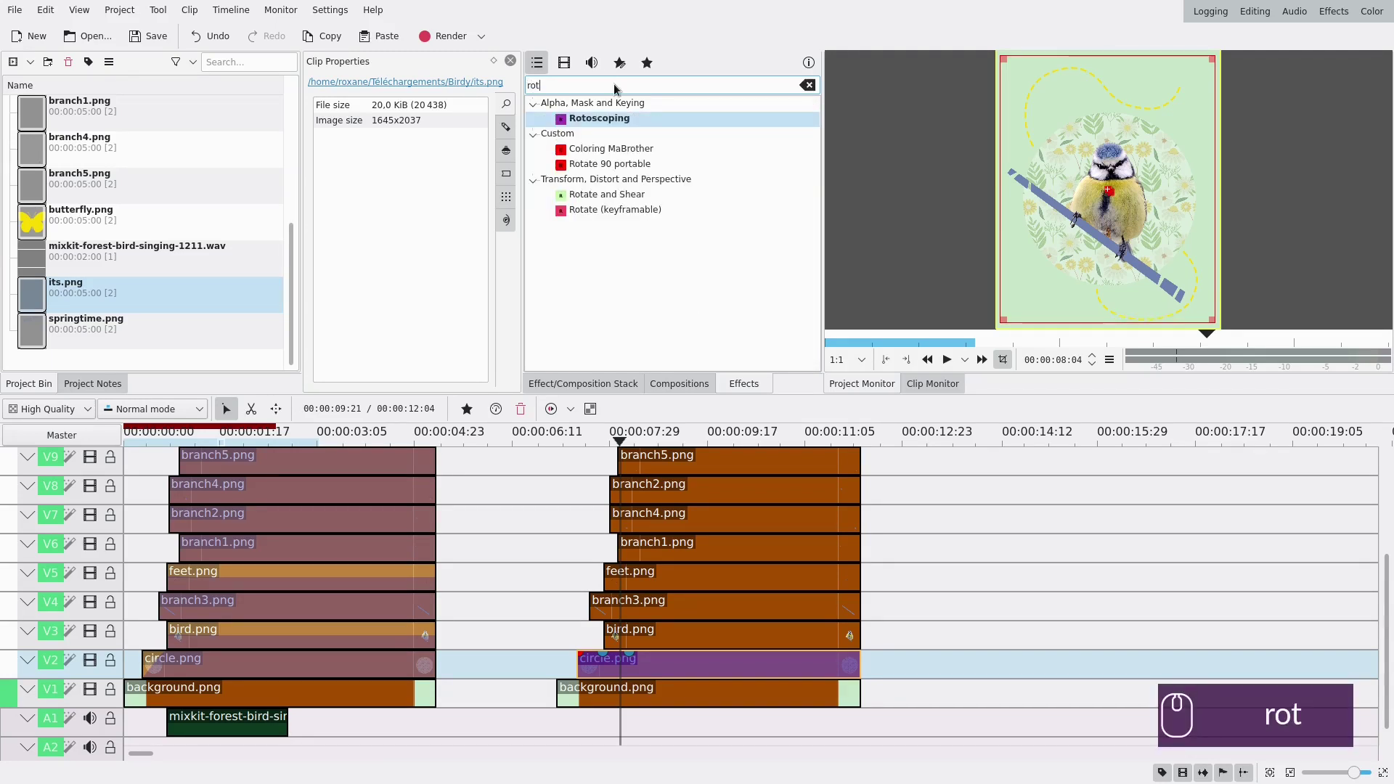
drag(601, 216, 622, 644)
click(637, 640)
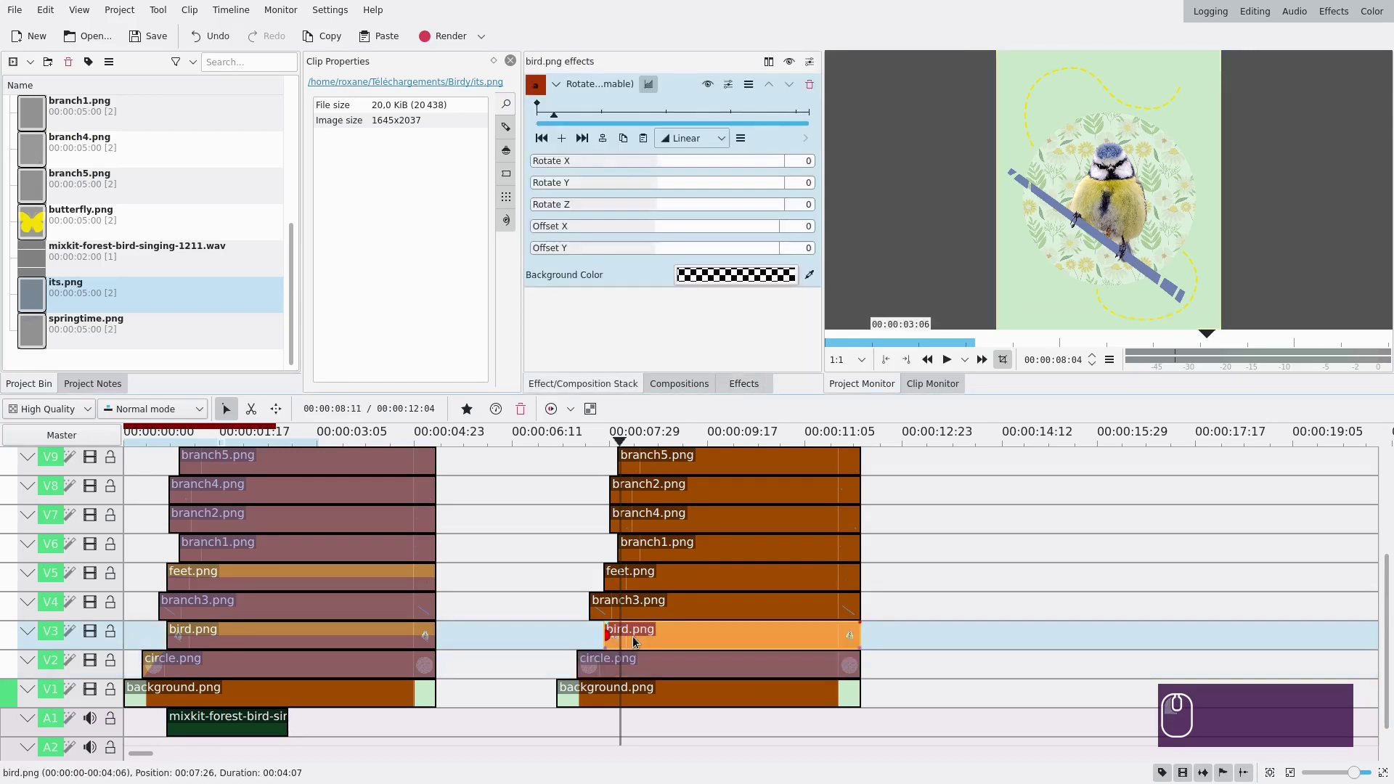
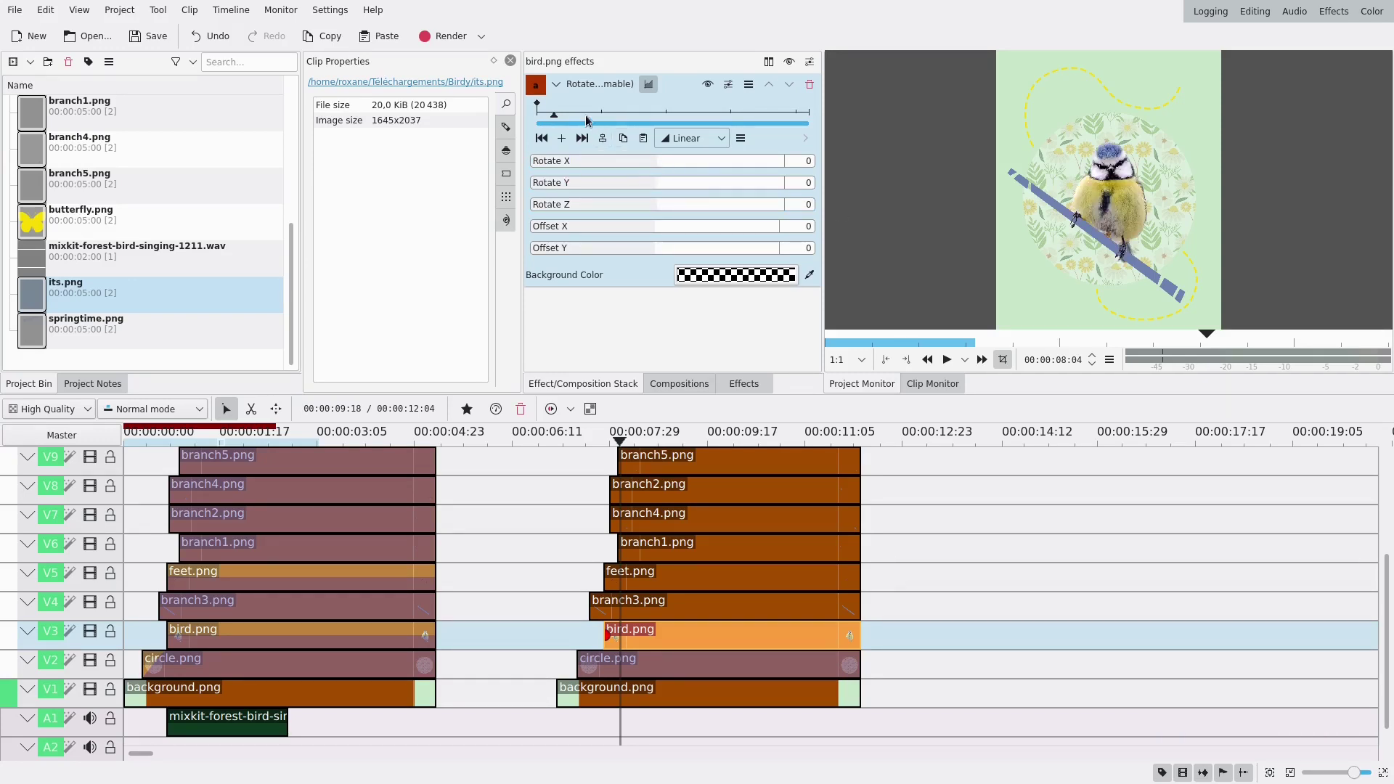
- Add smooth-interpolated rotation keyframes partway through the bird clip
click(580, 121)
click(570, 121)
click(568, 140)
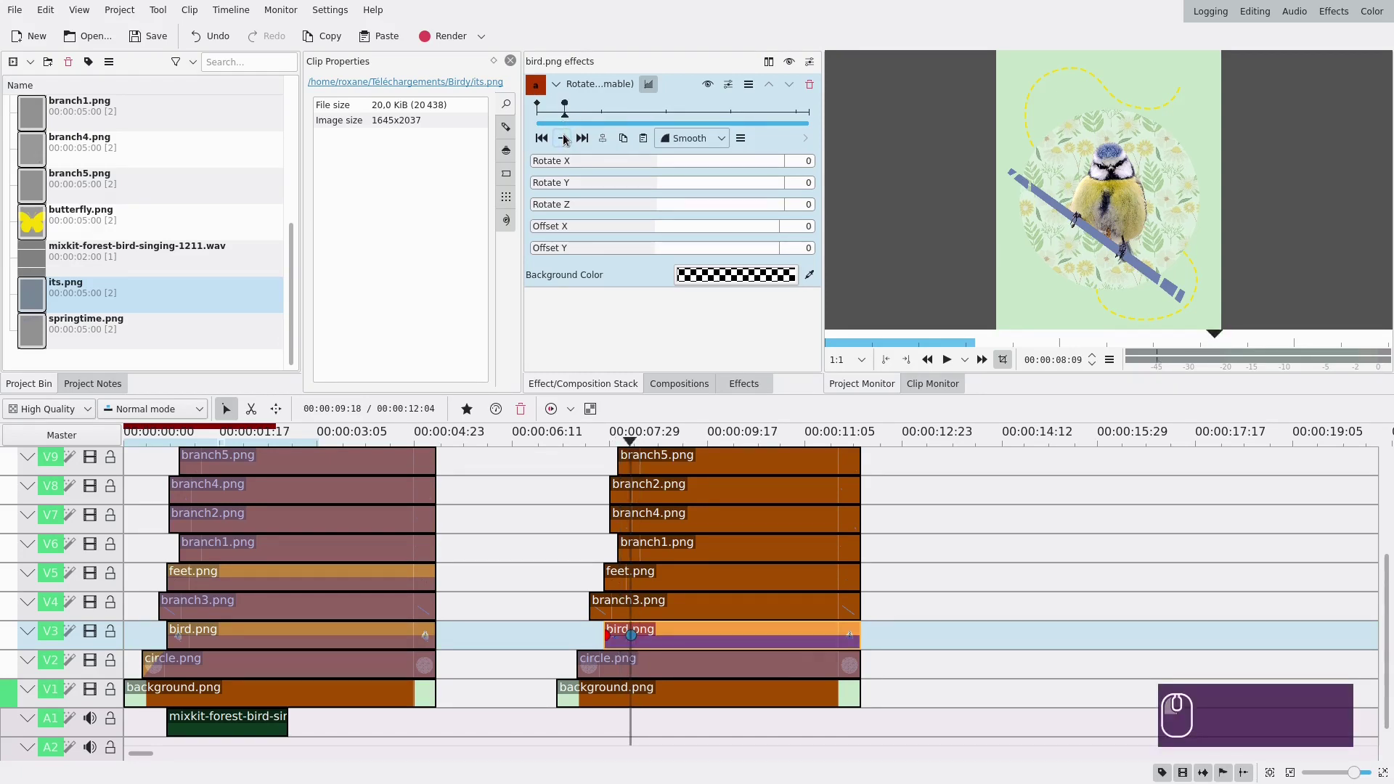
click(546, 140)
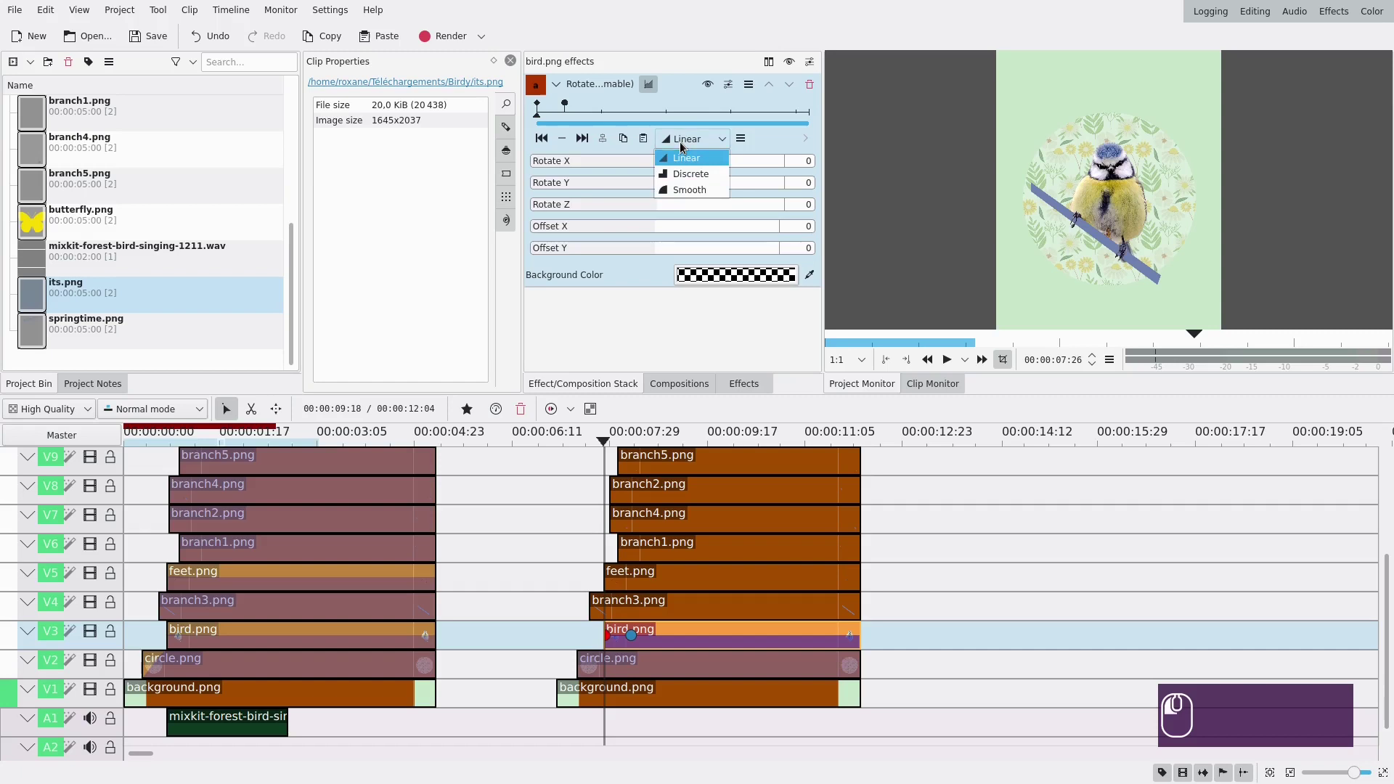
click(693, 191)
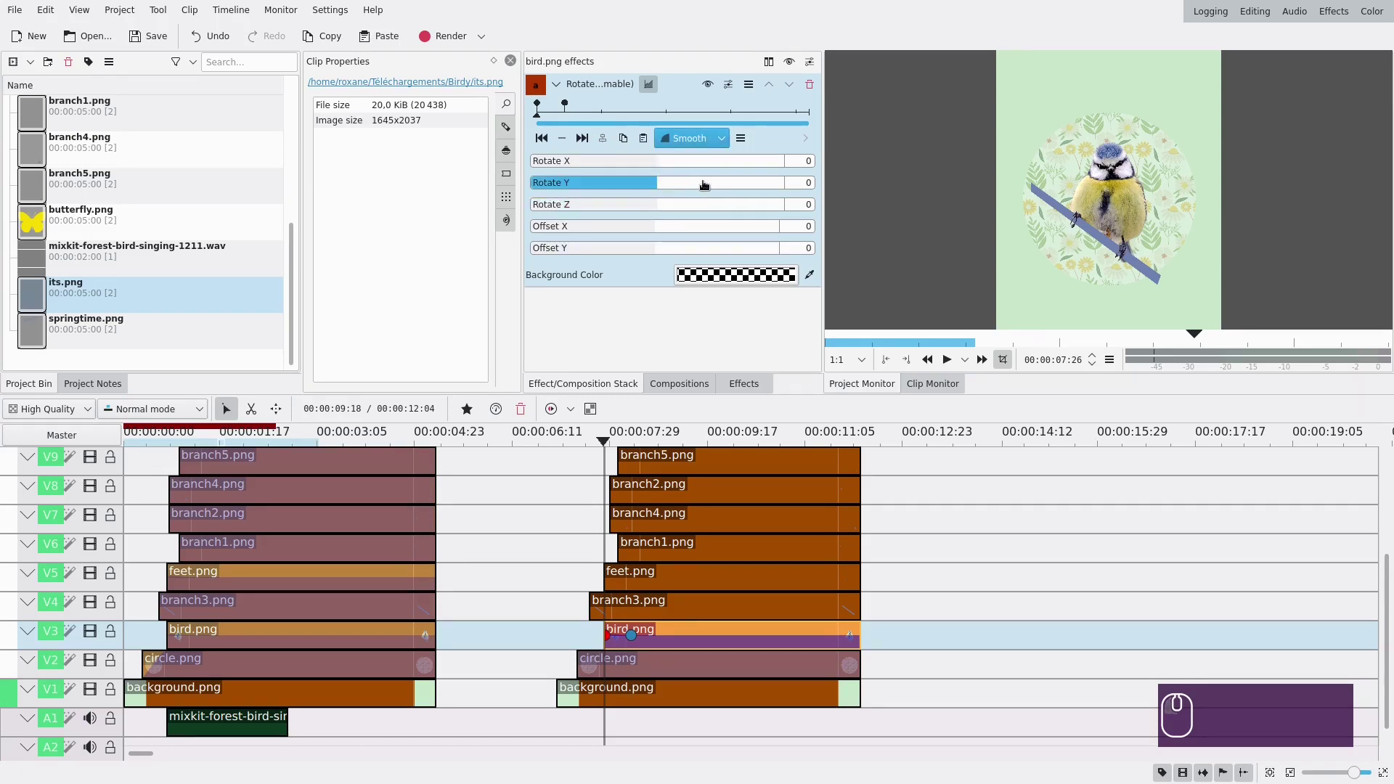
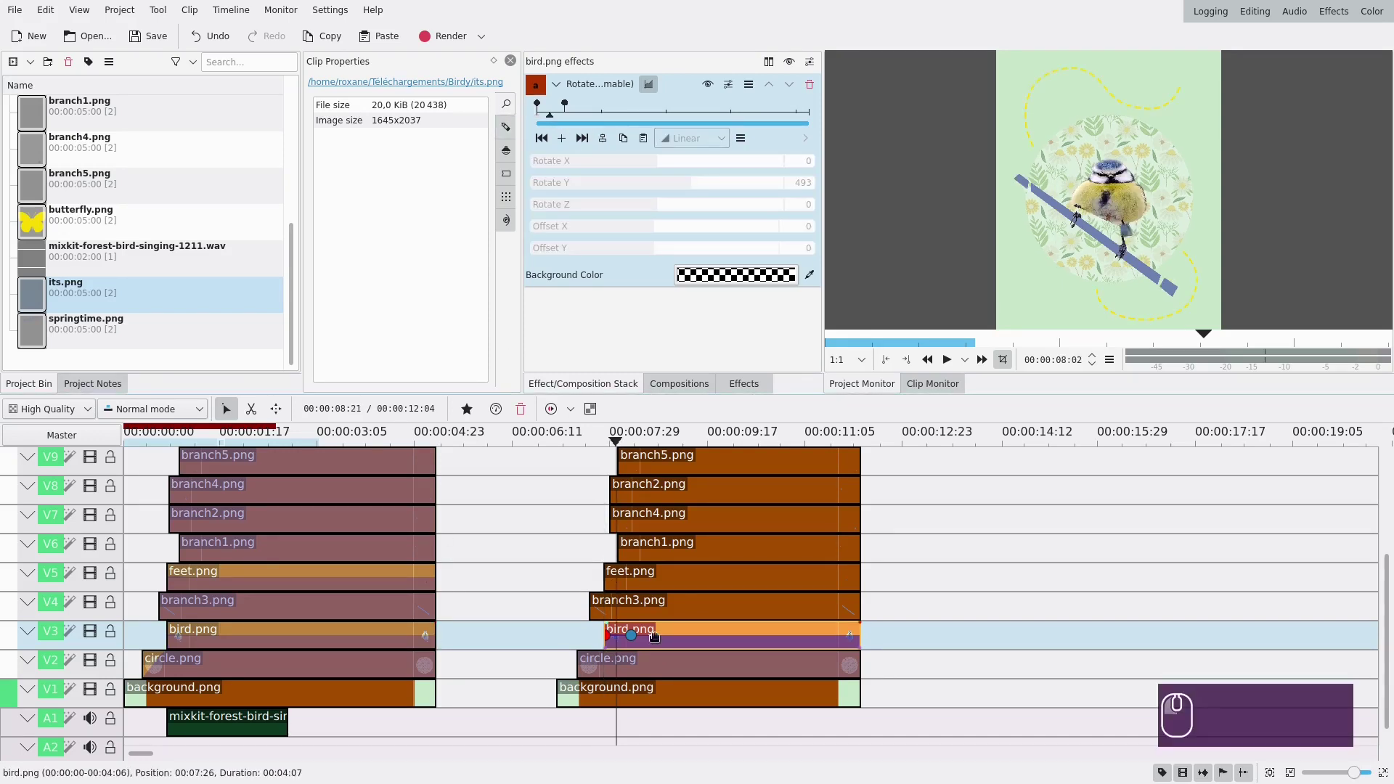
click(595, 116)
click(566, 146)
click(564, 107)
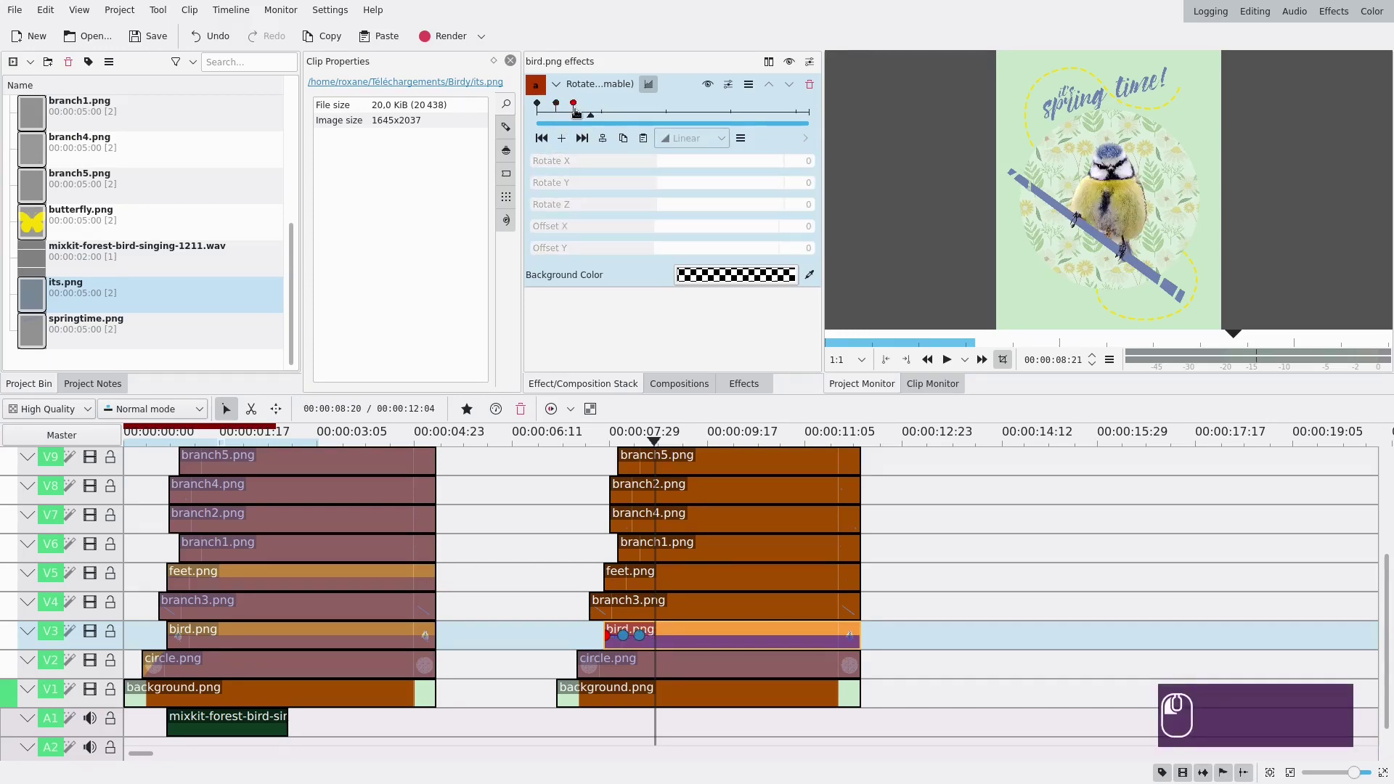
- Play the Project Monitor from an earlier point to preview the bird animation
click(583, 515)
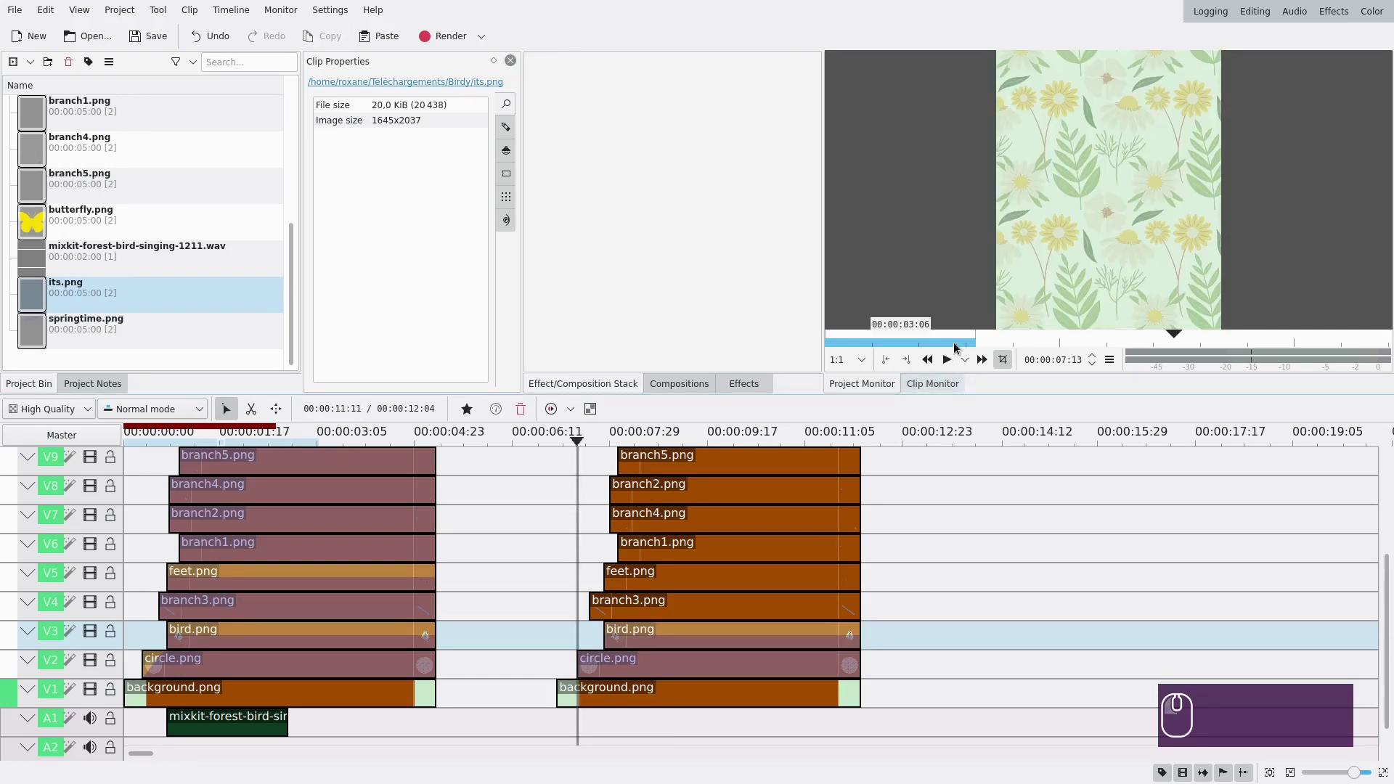
click(953, 367)
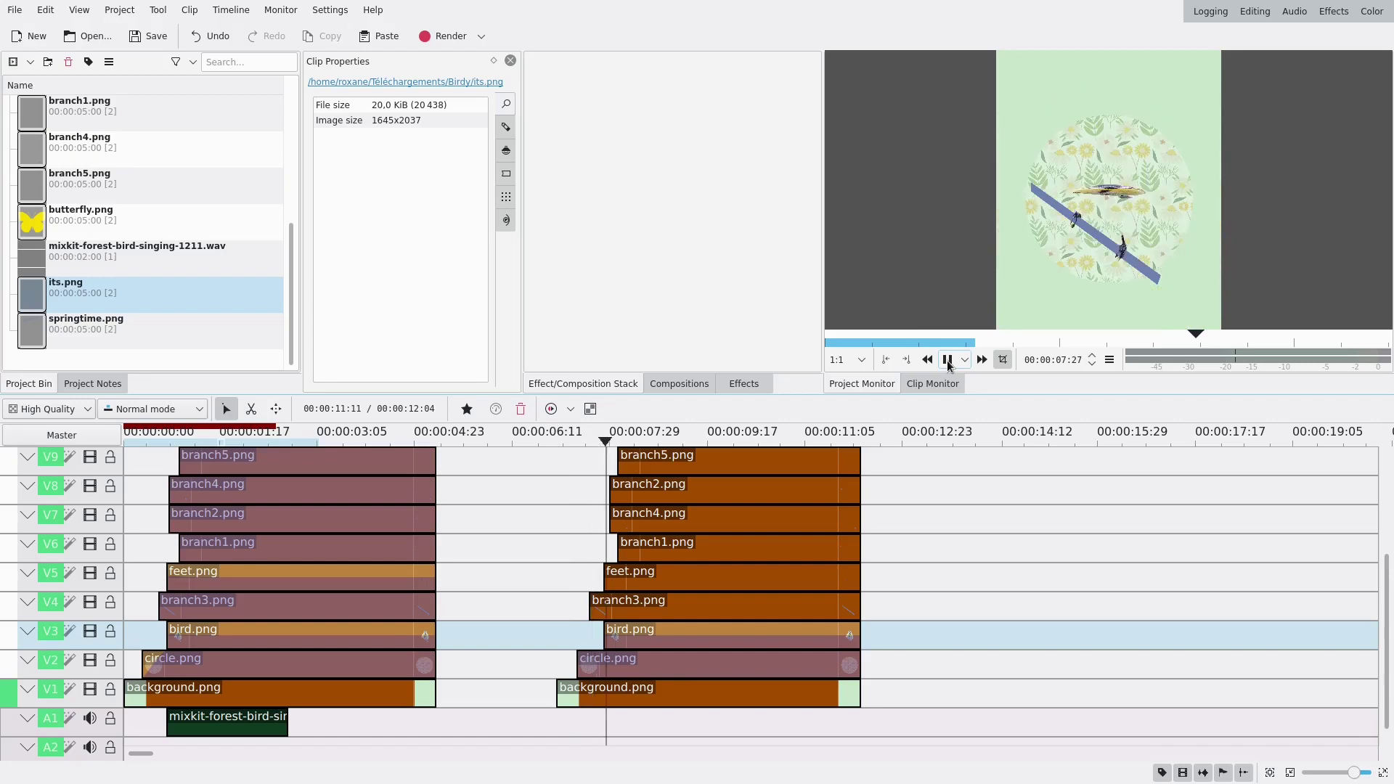
click(953, 366)
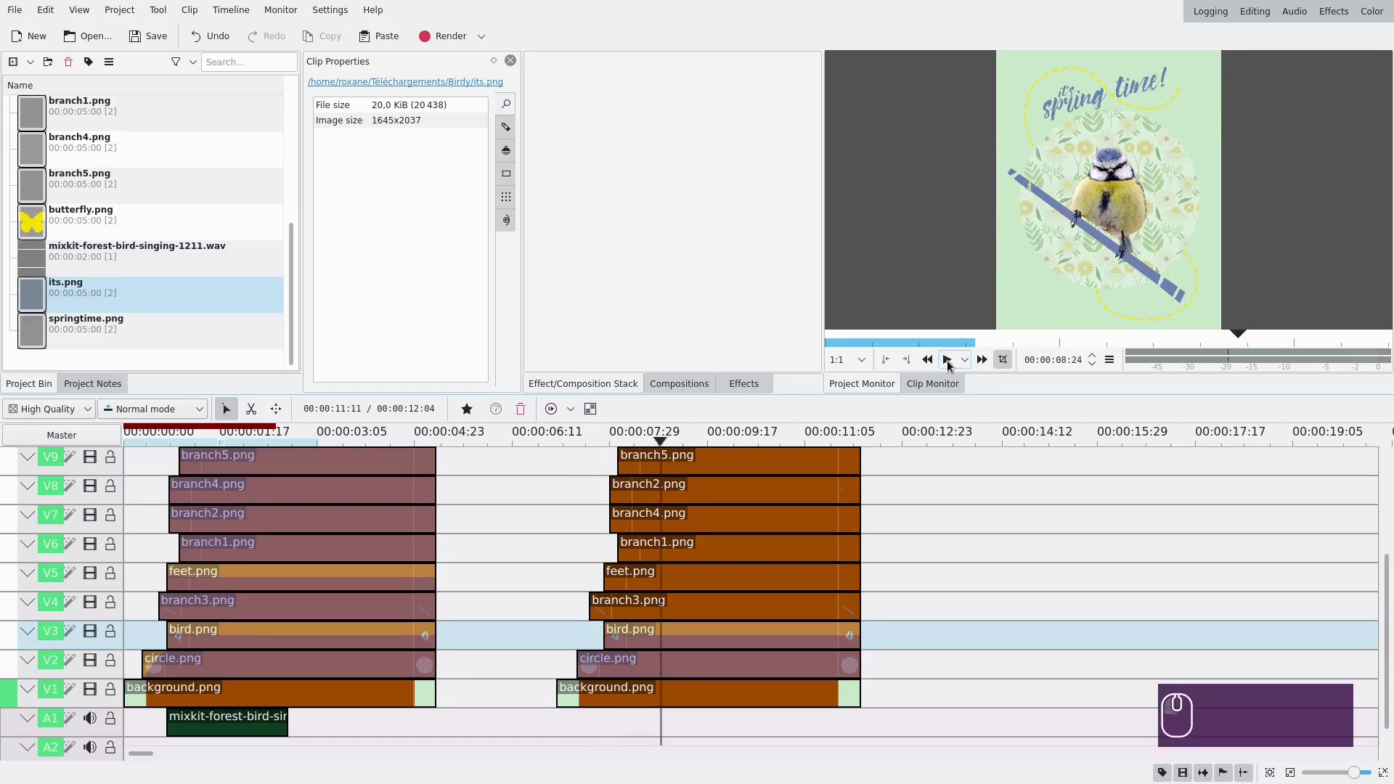
click(952, 367)
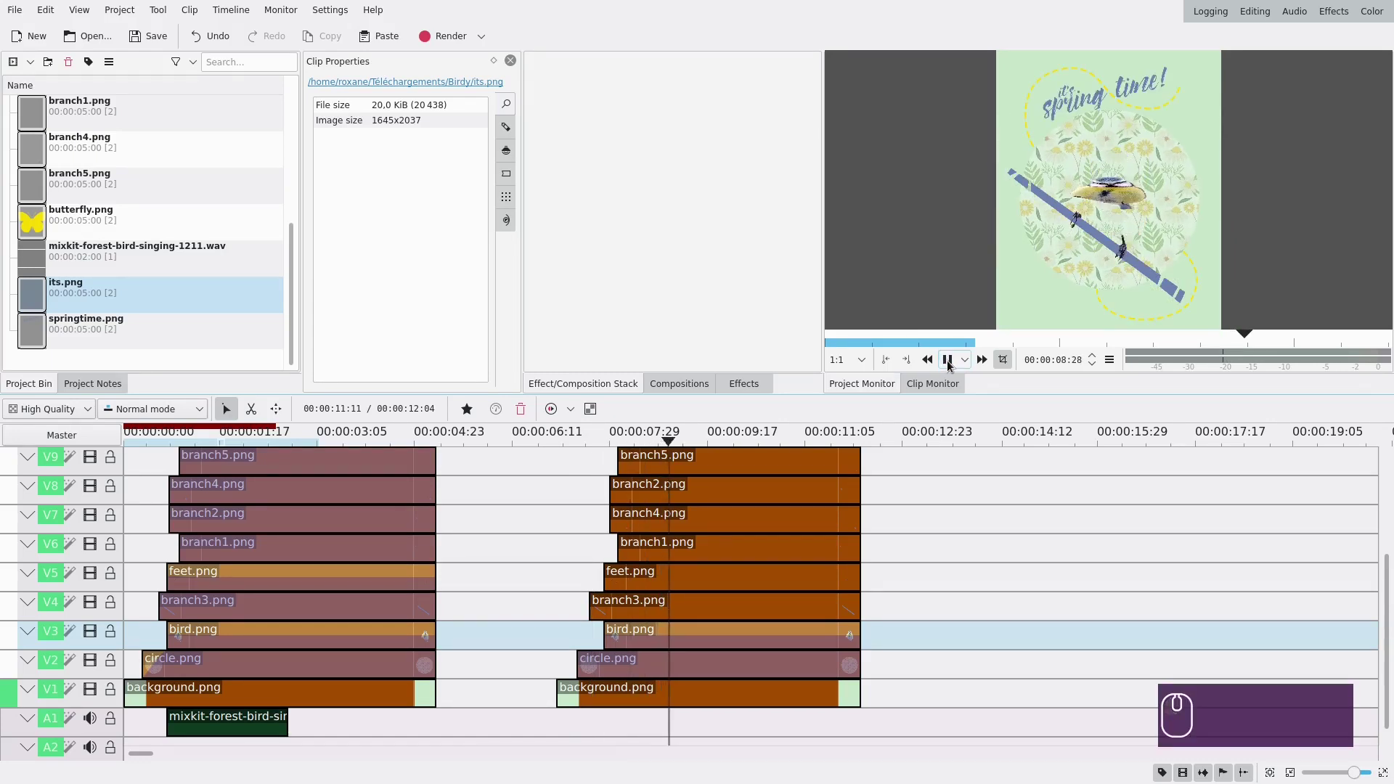
click(953, 367)
- Add a final rotation keyframe at the end of the bird clip
click(682, 632)
click(682, 632)
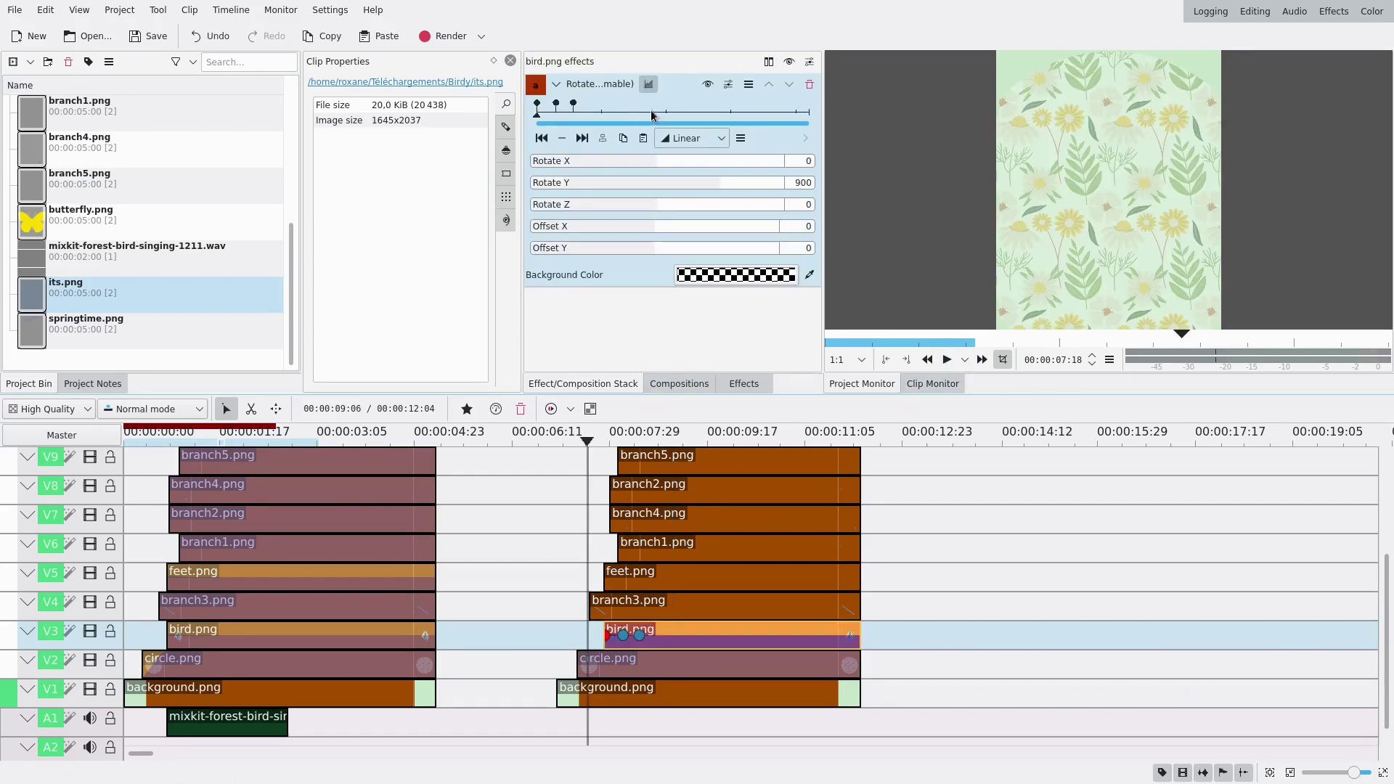
drag(655, 114, 825, 120)
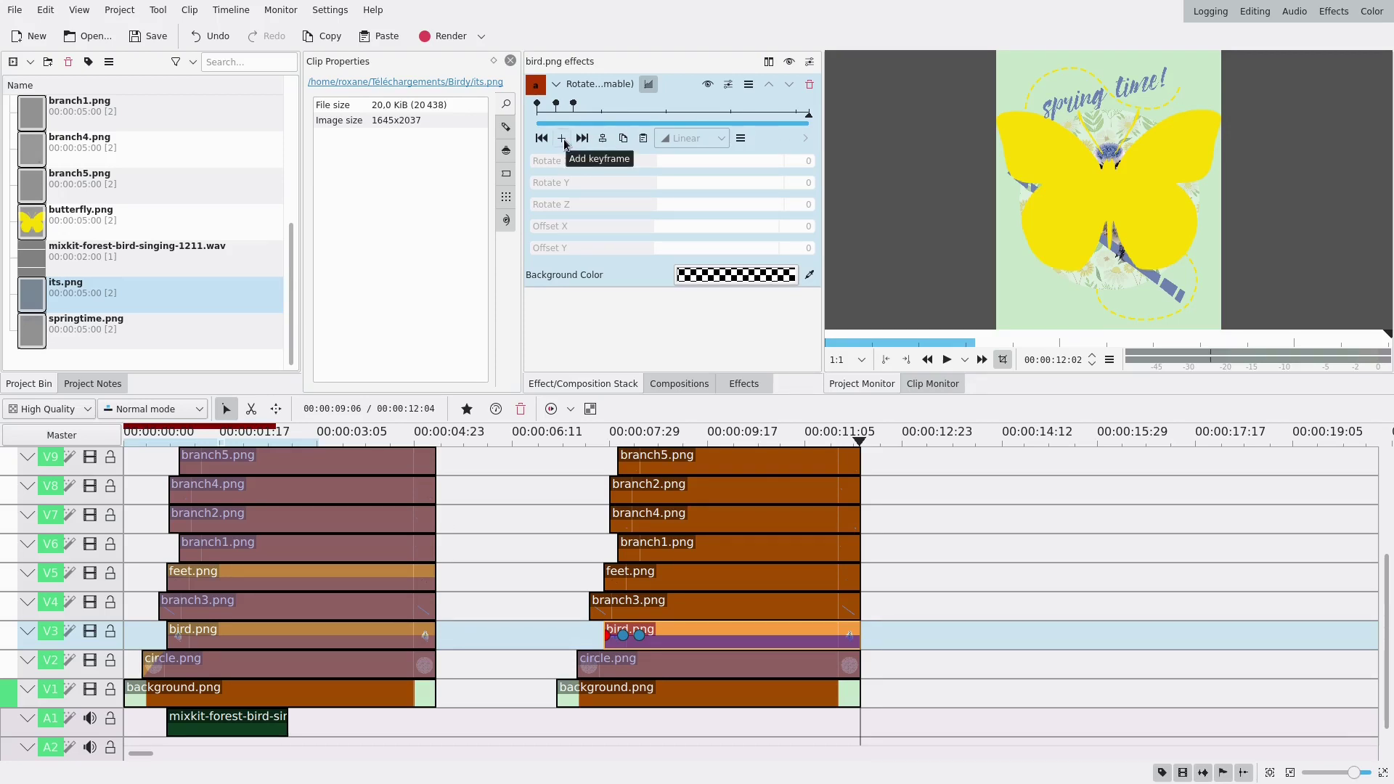
drag(702, 443, 723, 446)
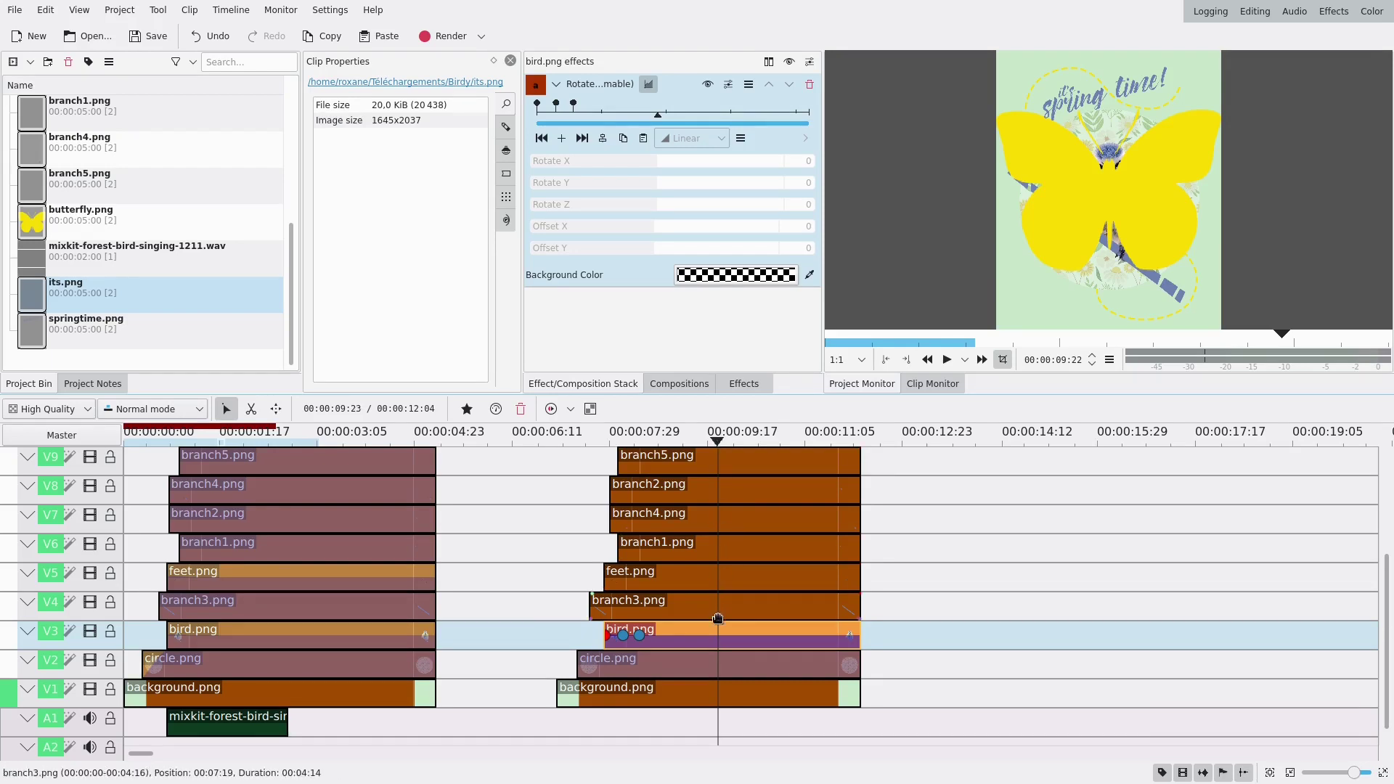
click(719, 632)
drag(753, 122, 849, 132)
click(572, 143)
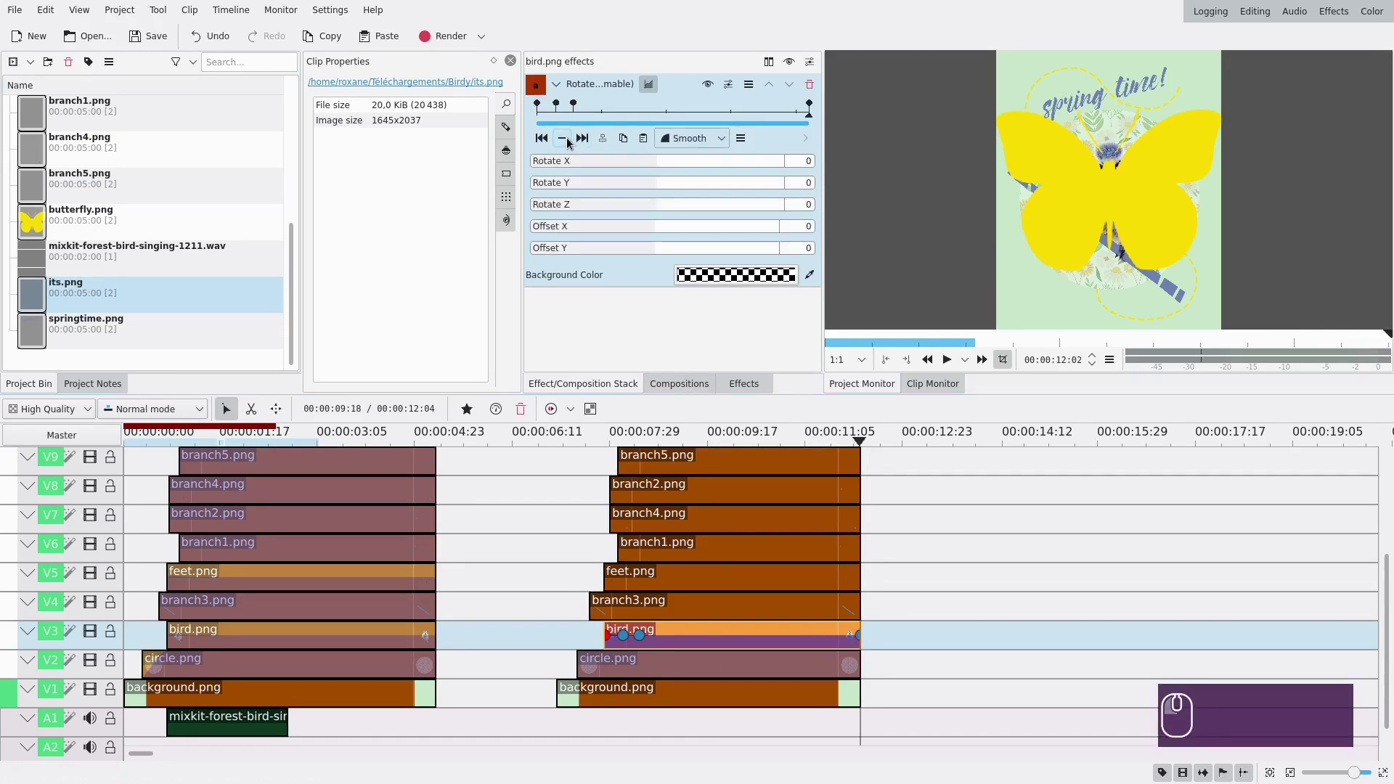
drag(659, 446, 642, 612)
click(641, 611)
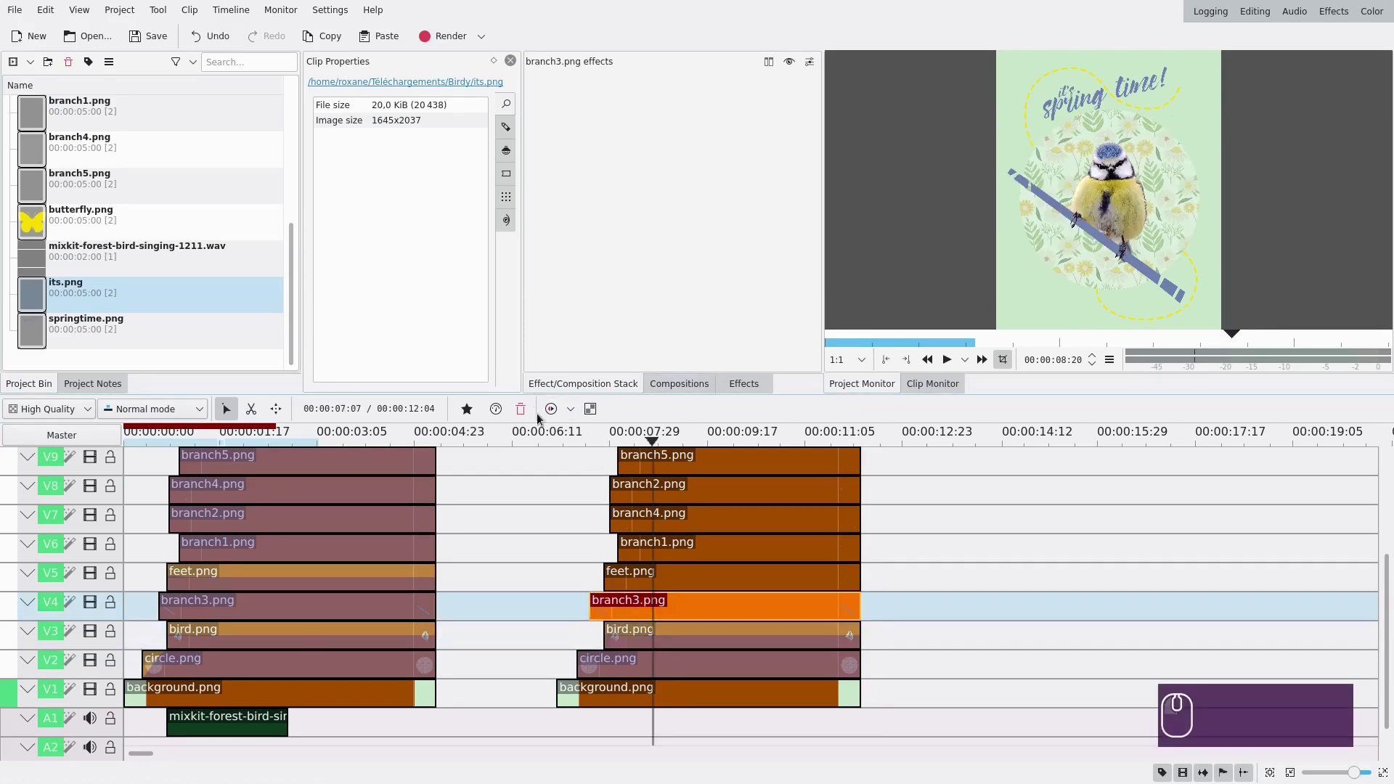
- Apply Transform from favourite effects to branch3 with position reset to zero
click(474, 417)
click(492, 477)
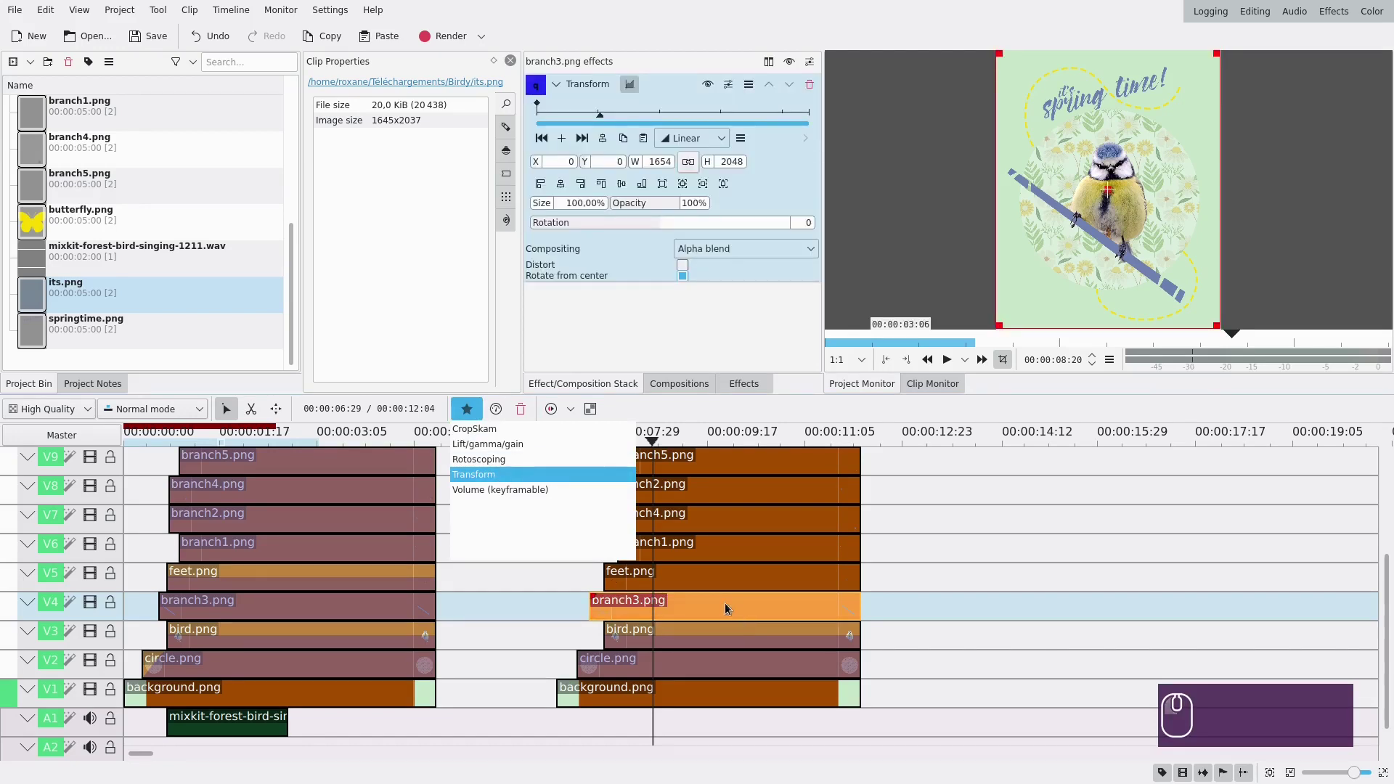
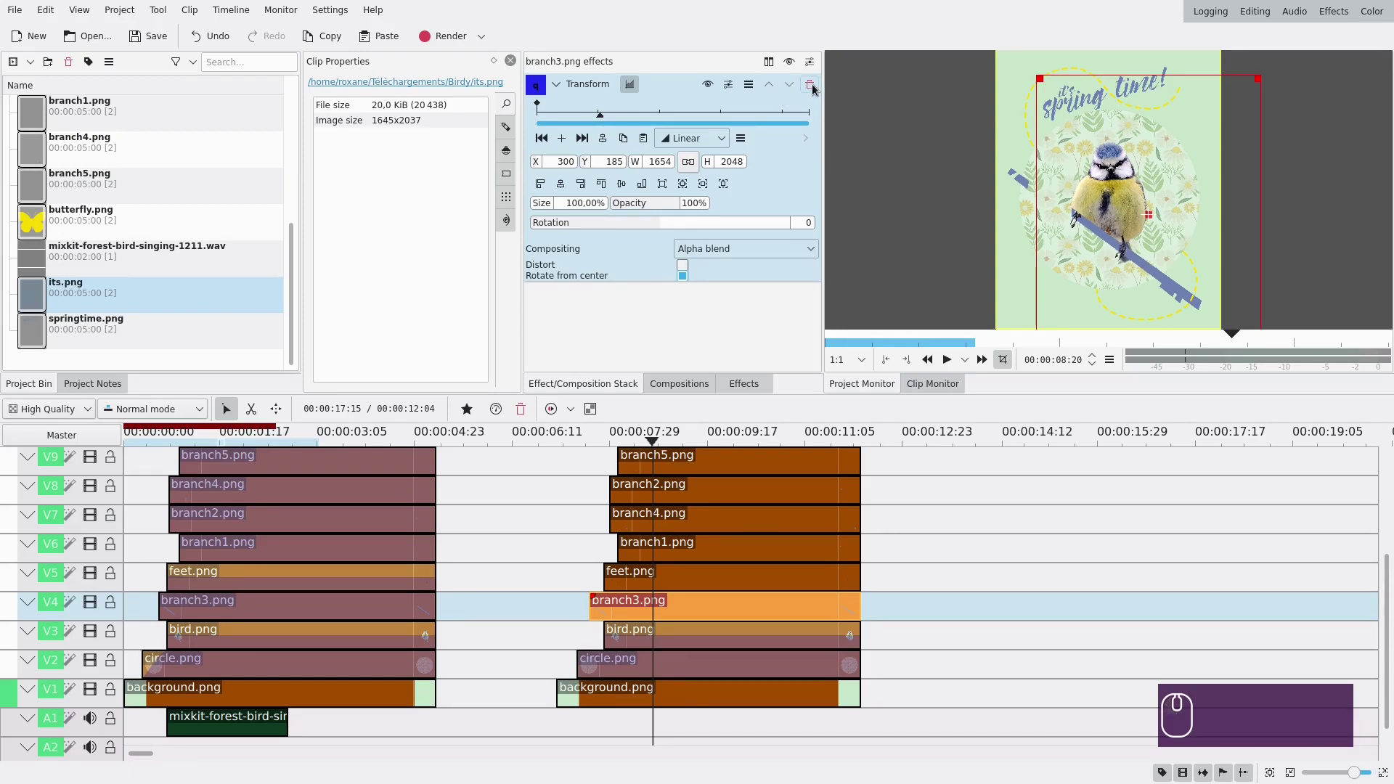
click(742, 90)
click(747, 107)
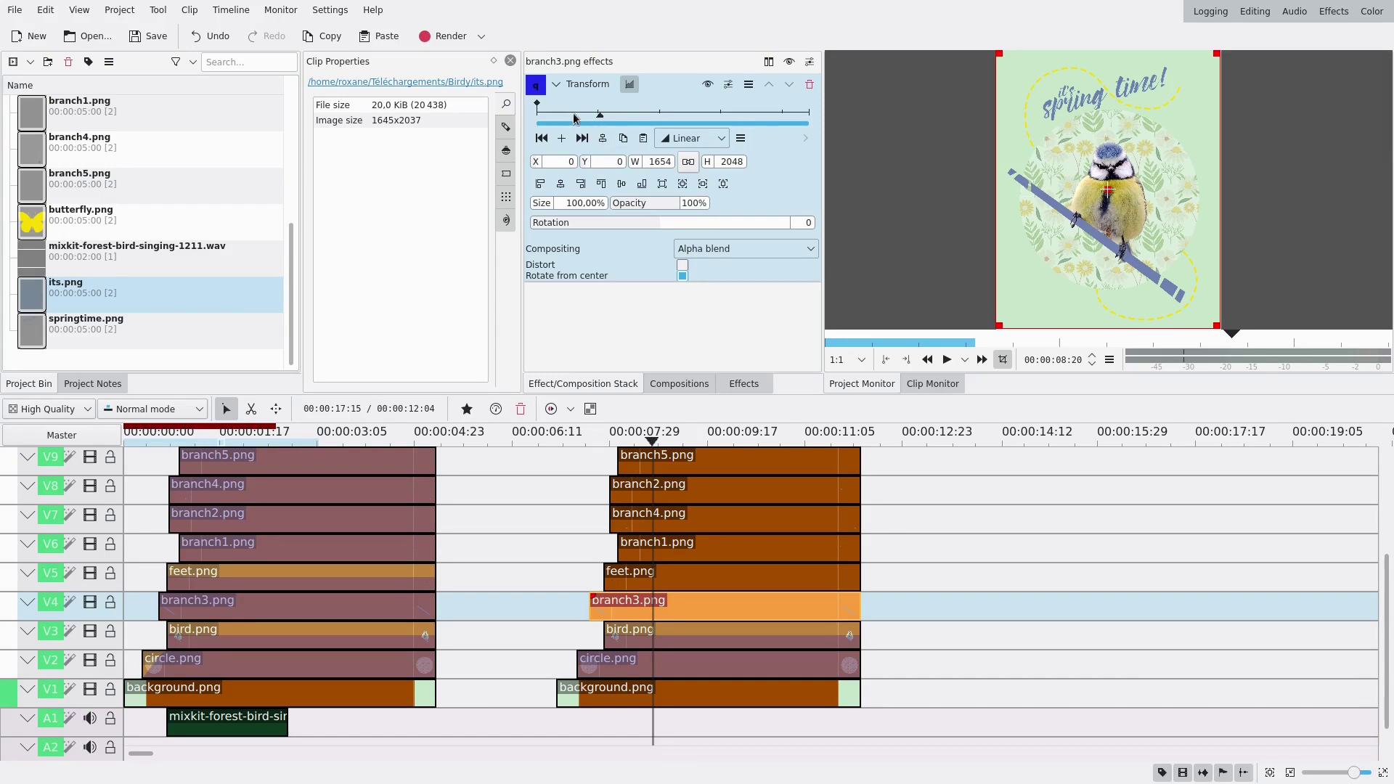
- Keyframe branch3 so it starts shifted down-right and slides into place
click(581, 118)
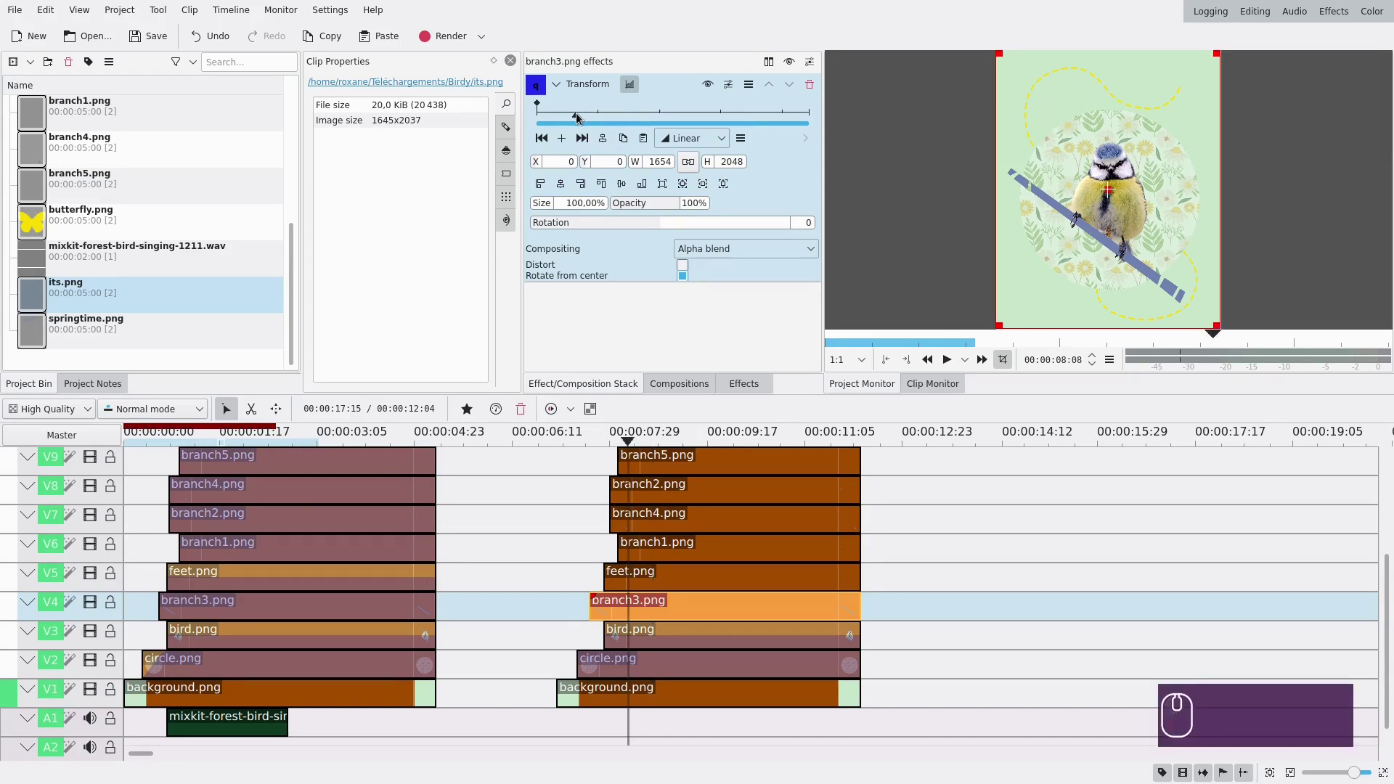
click(569, 145)
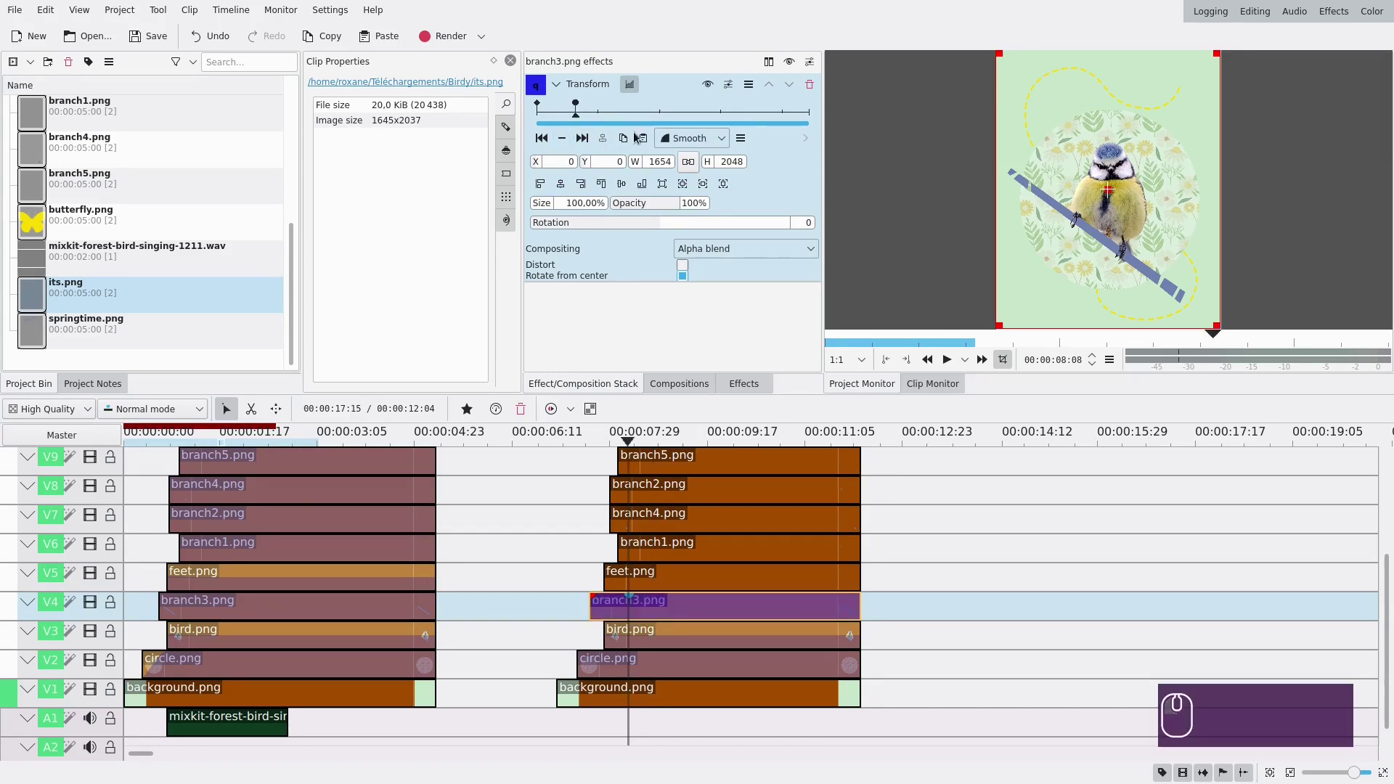
drag(542, 142, 700, 196)
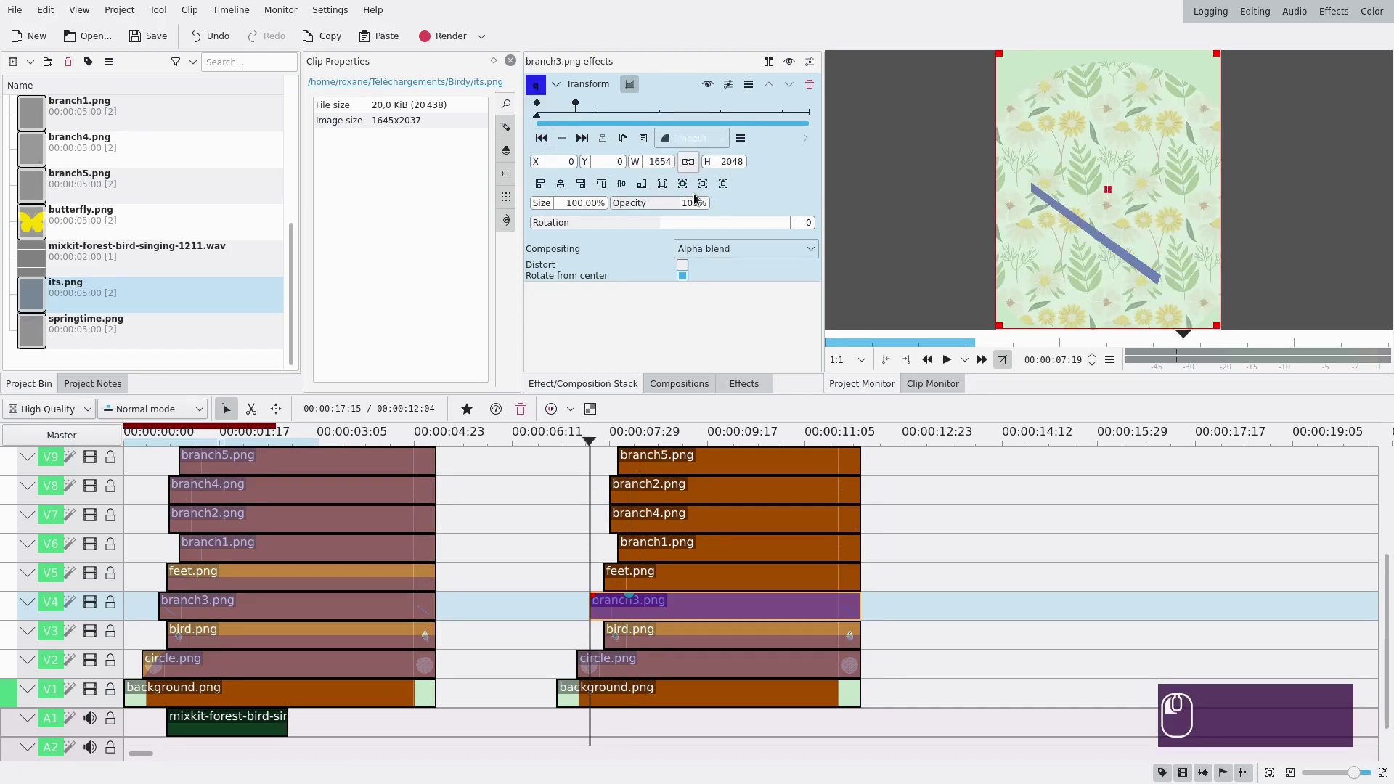
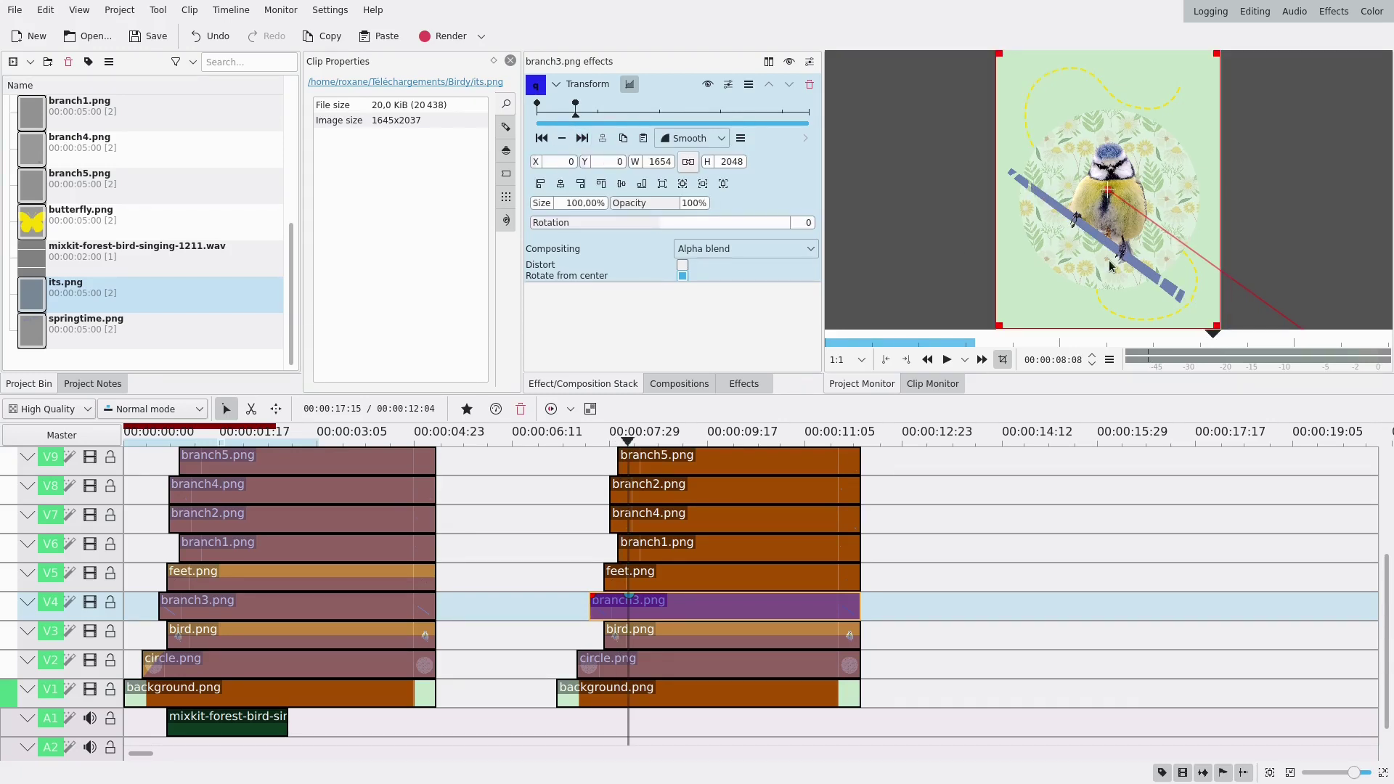
drag(553, 120, 572, 124)
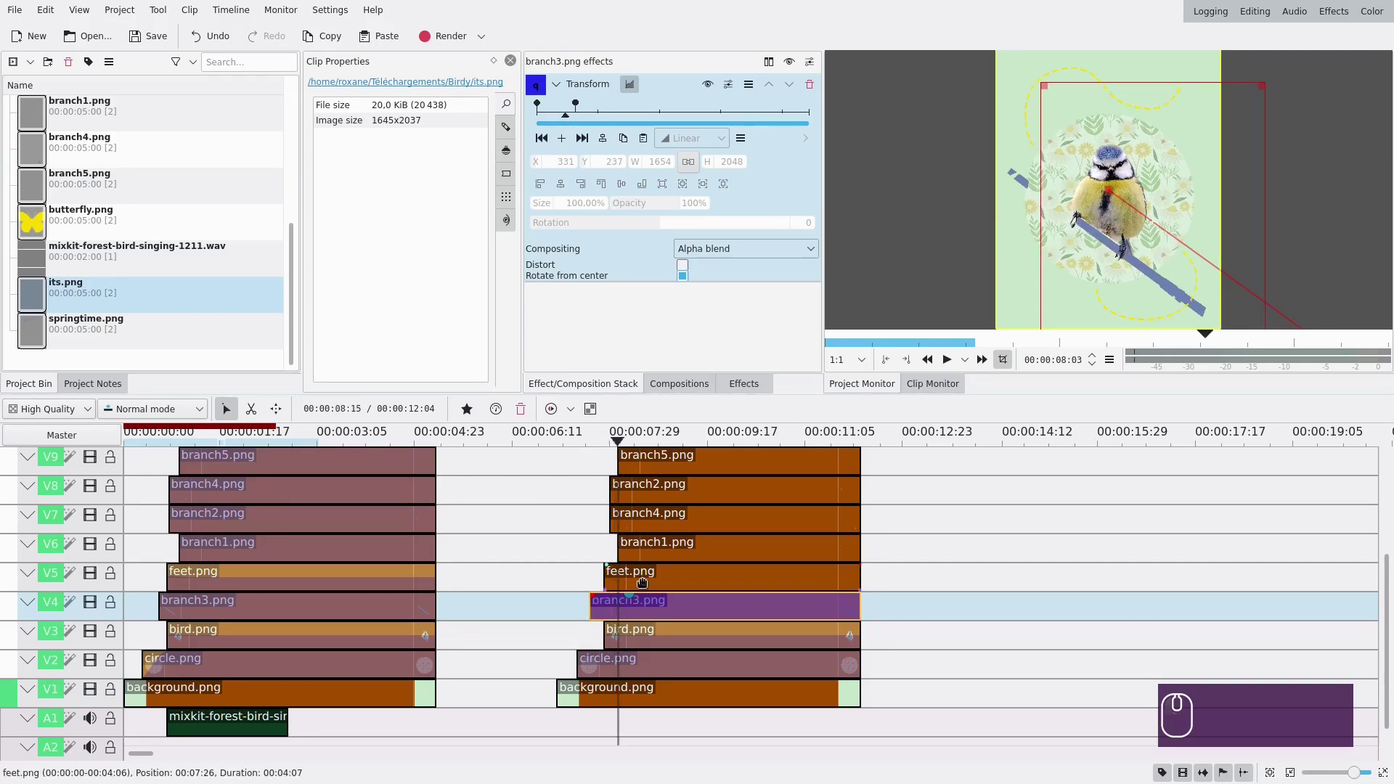
- Copy the bird clip's effects and select the feet clip
click(647, 636)
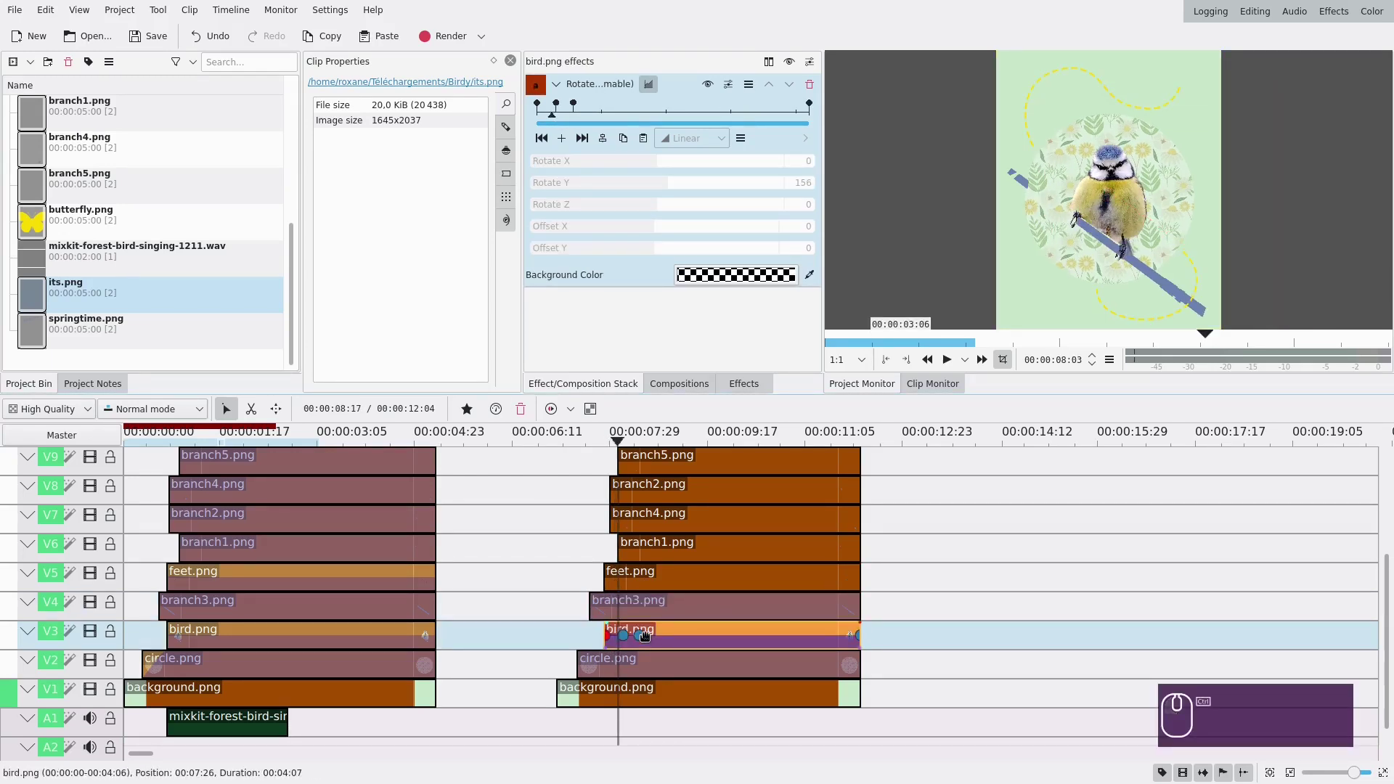
key(ctrl+c)
click(650, 574)
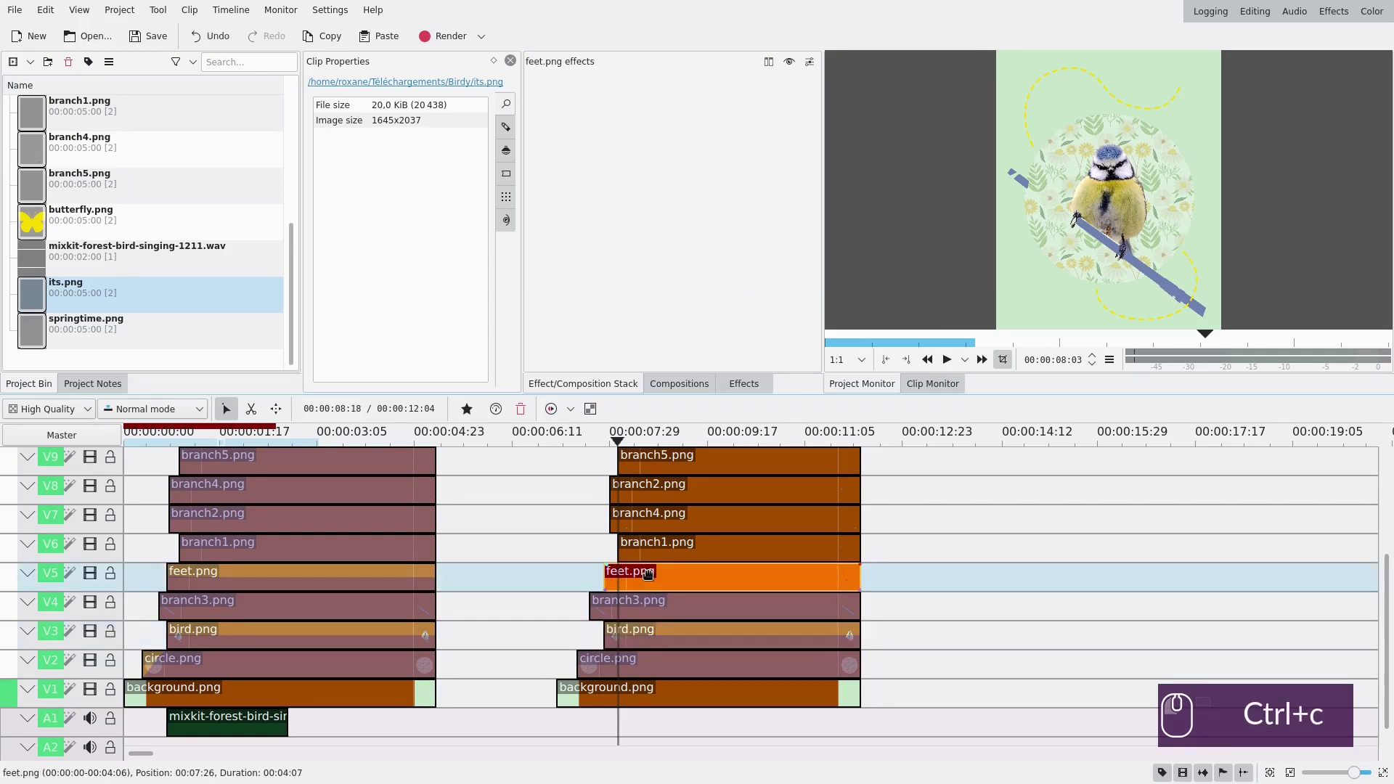
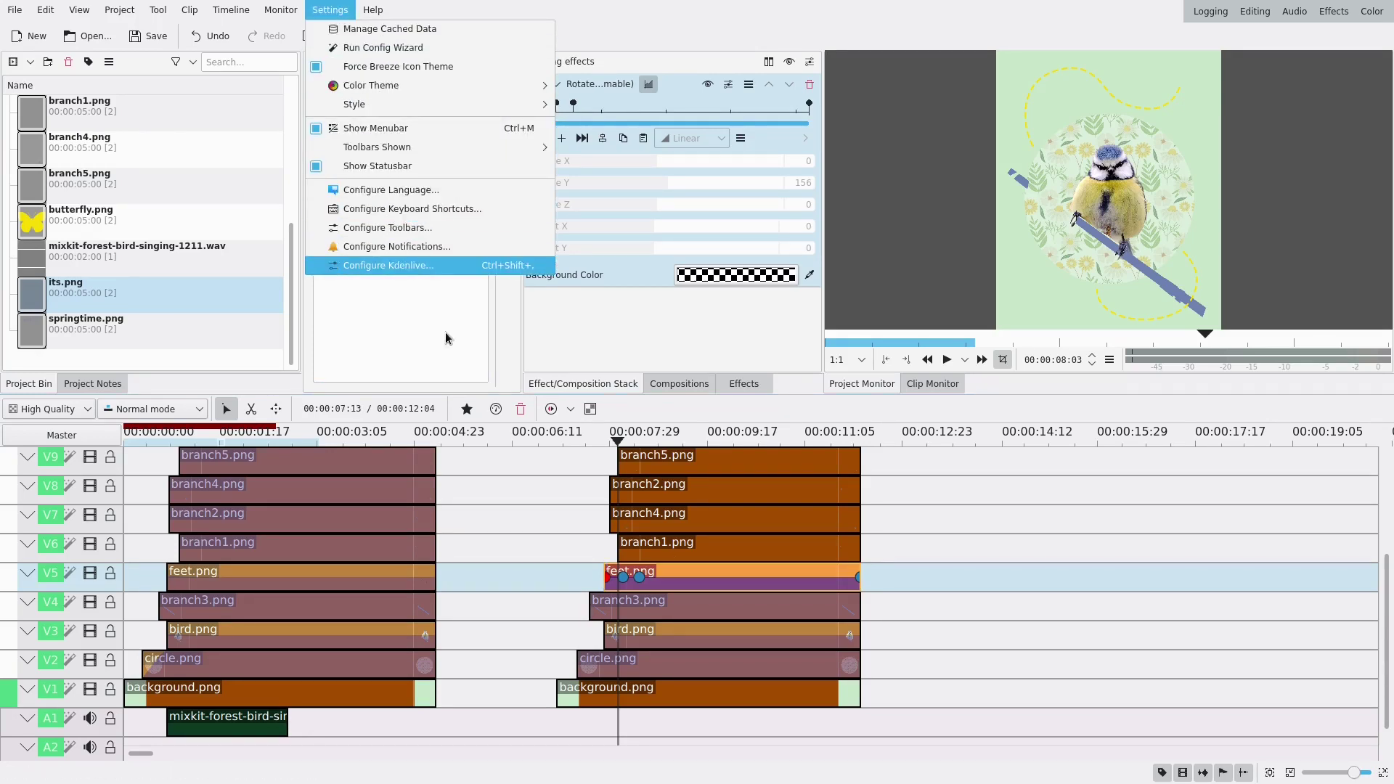
- Apply Transform to the second branch1 clip and add its first keyframe
click(652, 553)
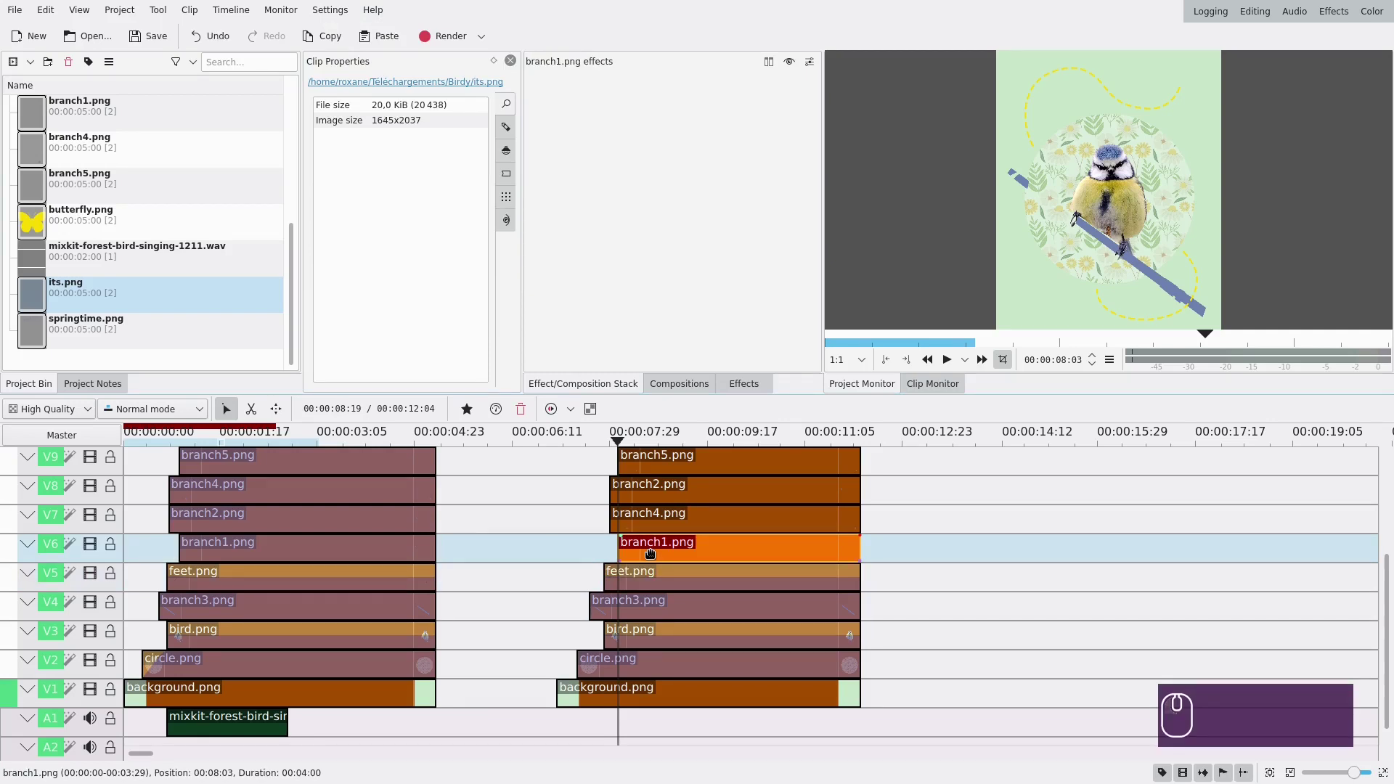
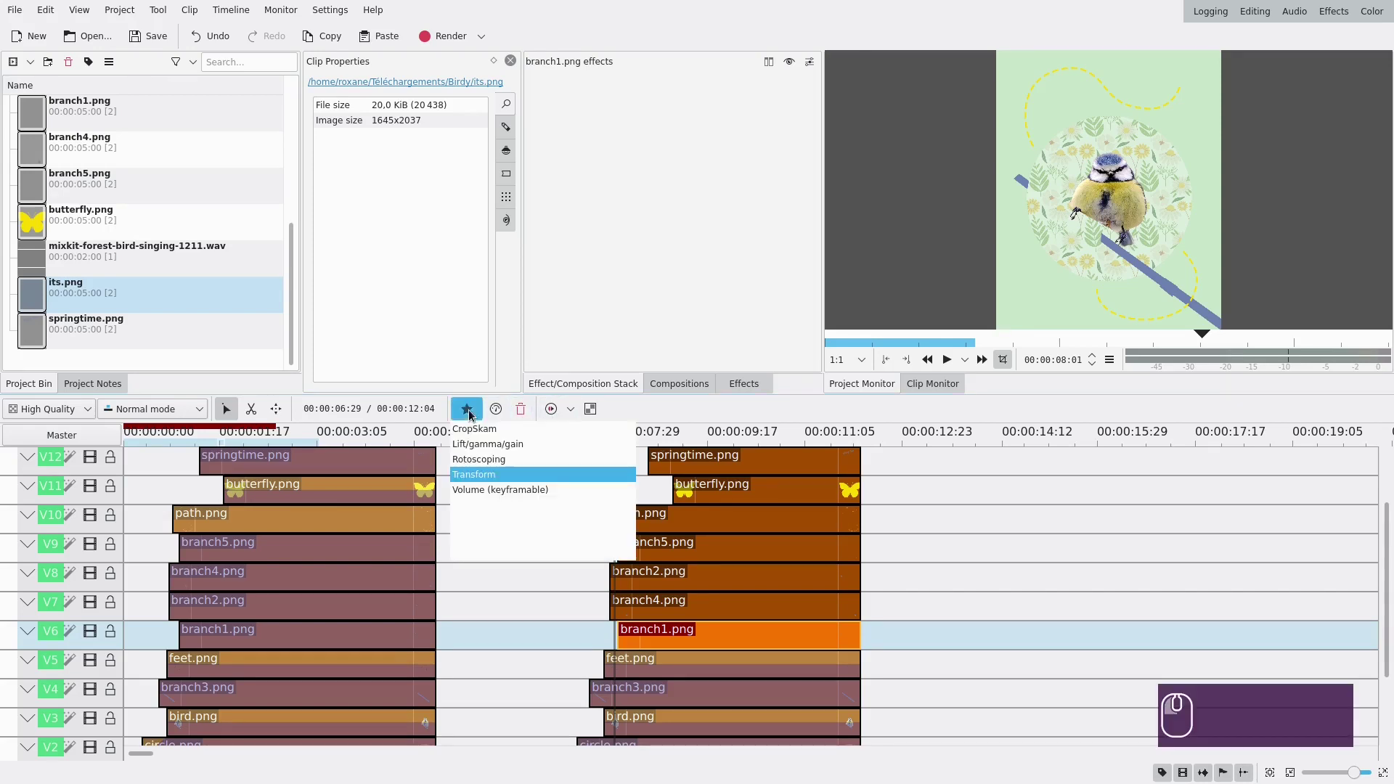
click(715, 640)
click(671, 639)
click(574, 120)
click(573, 132)
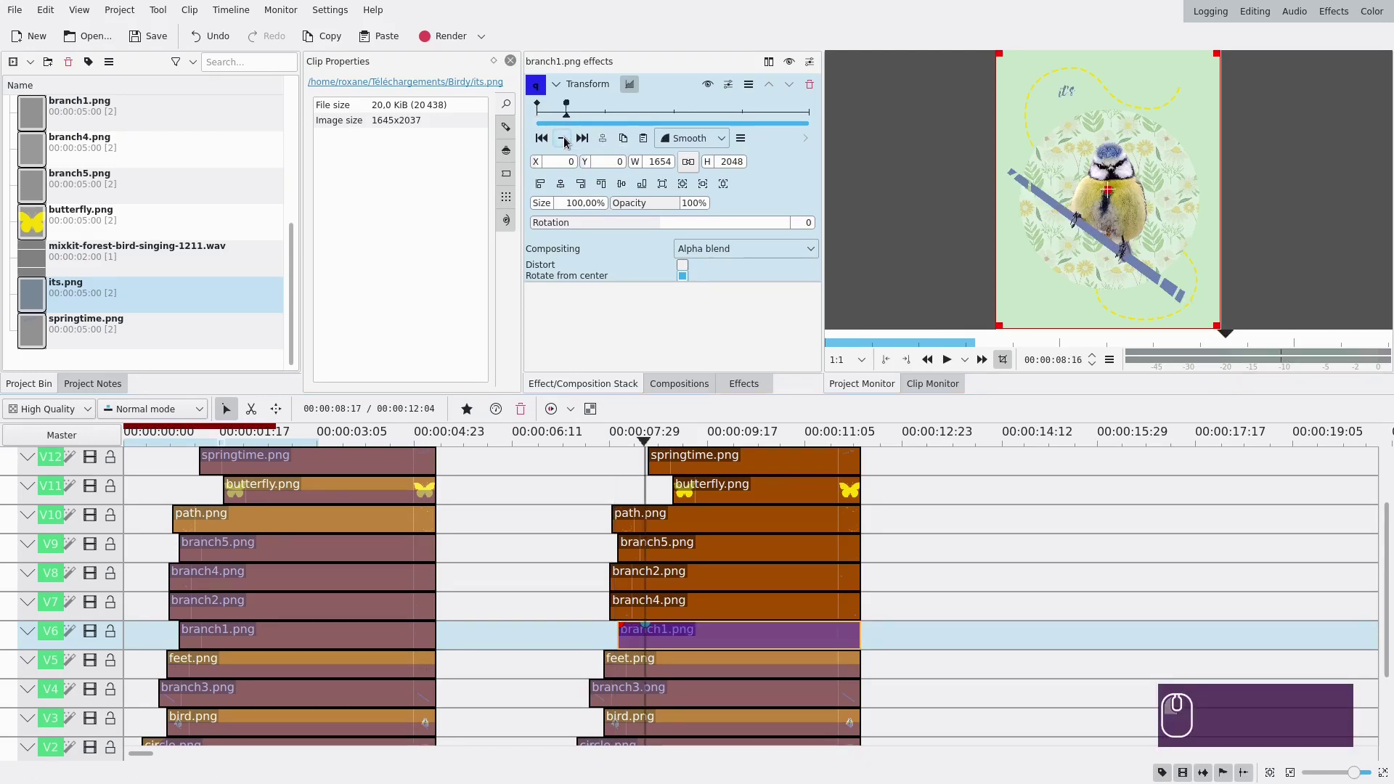
- Offset branch1 to X -164 / Y -102 at the start and keyframe it resting at 0/0 later
click(549, 143)
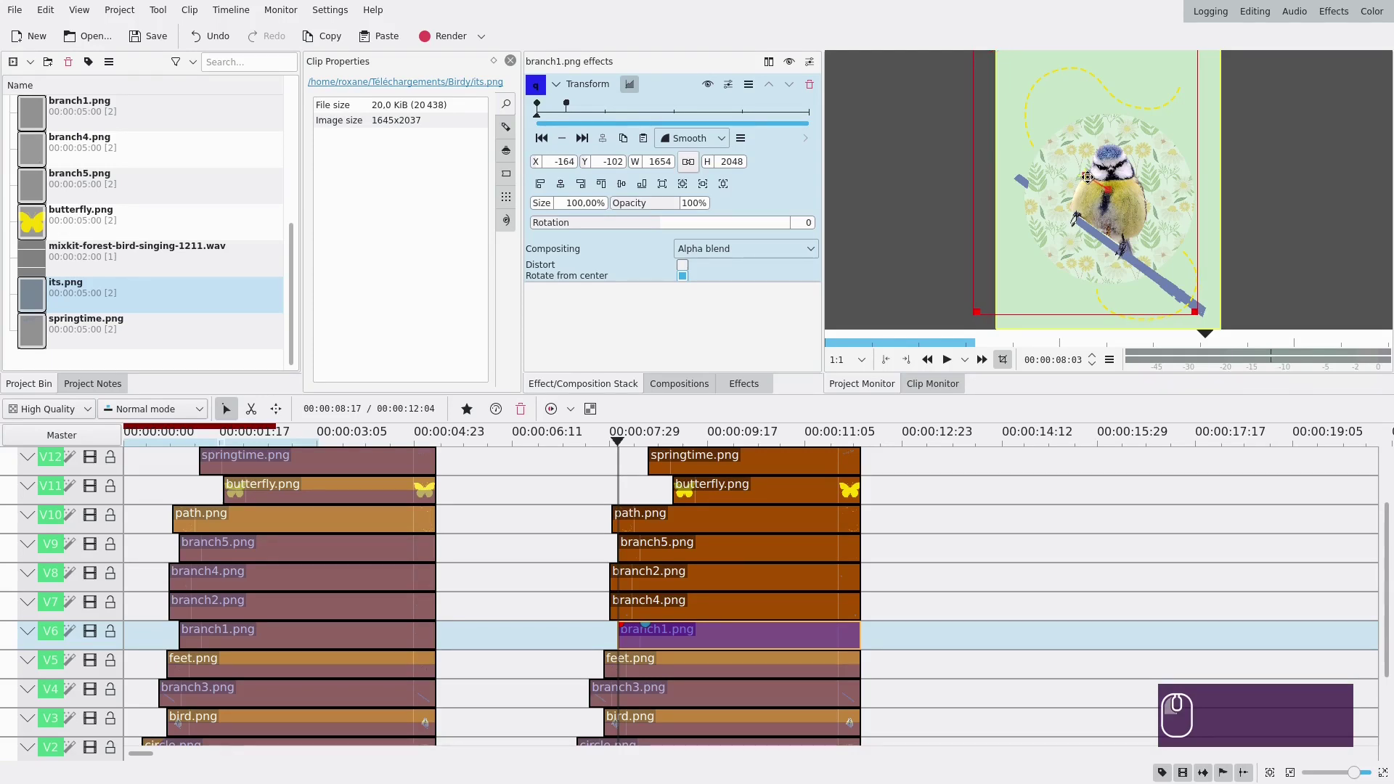
click(598, 120)
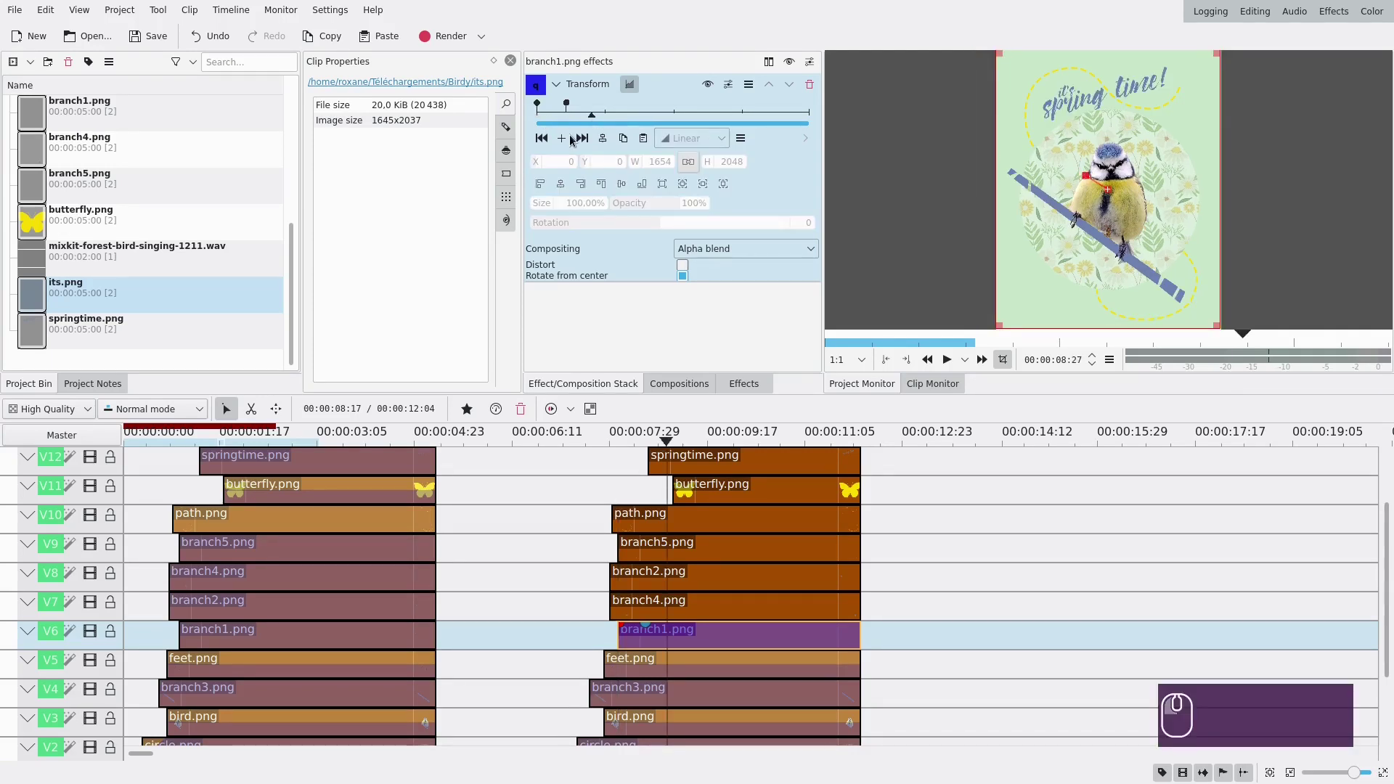
click(568, 143)
click(568, 109)
- Keyframe branch5's Transform from X 353 / Y 222 back to 0/0 so it slides in from the lower right
click(590, 107)
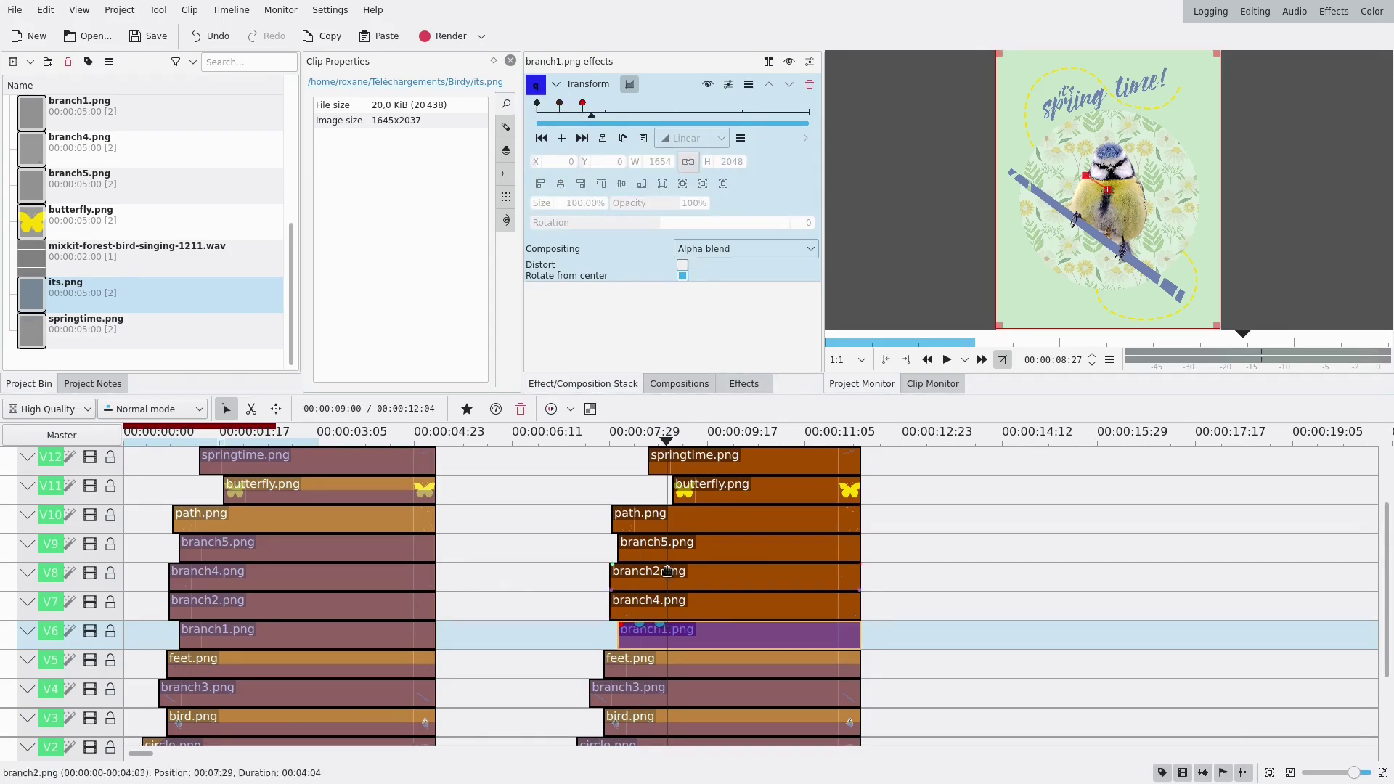
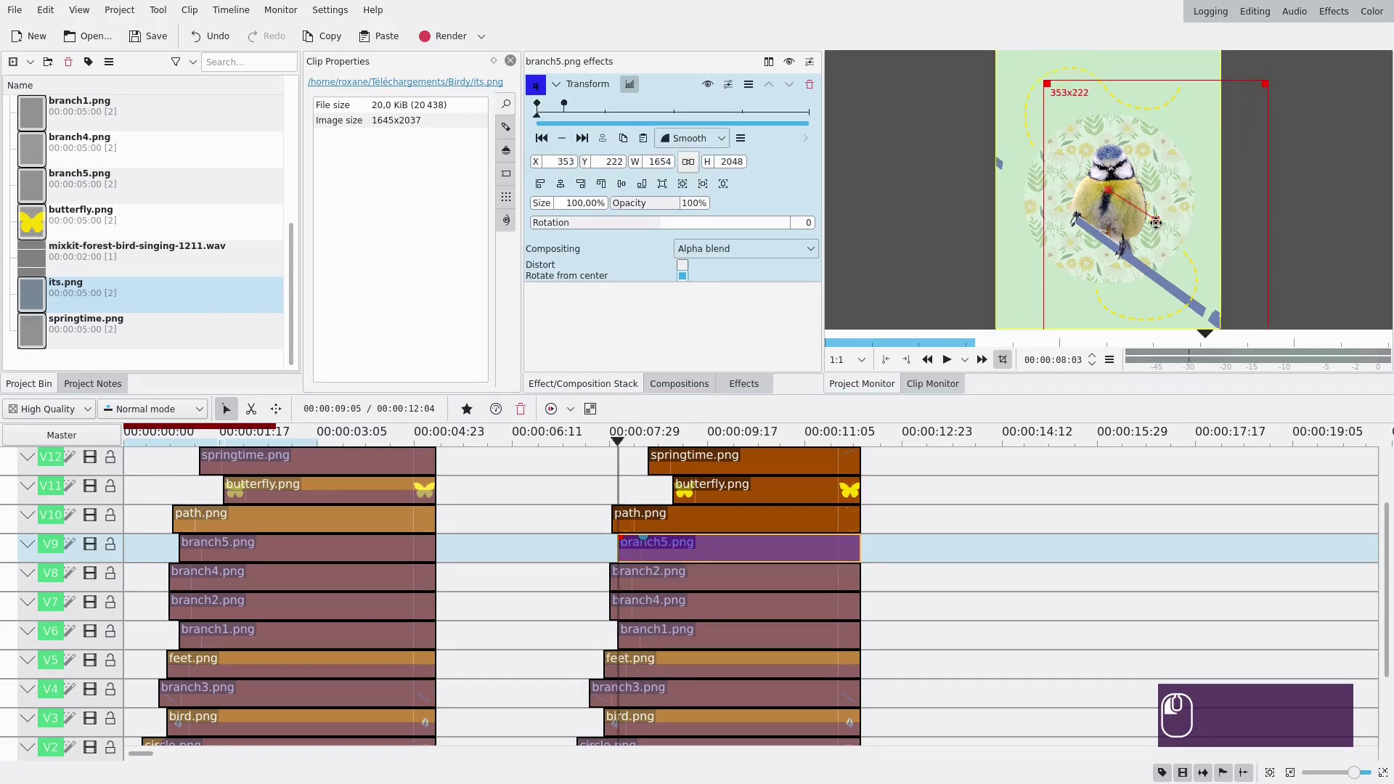
click(595, 119)
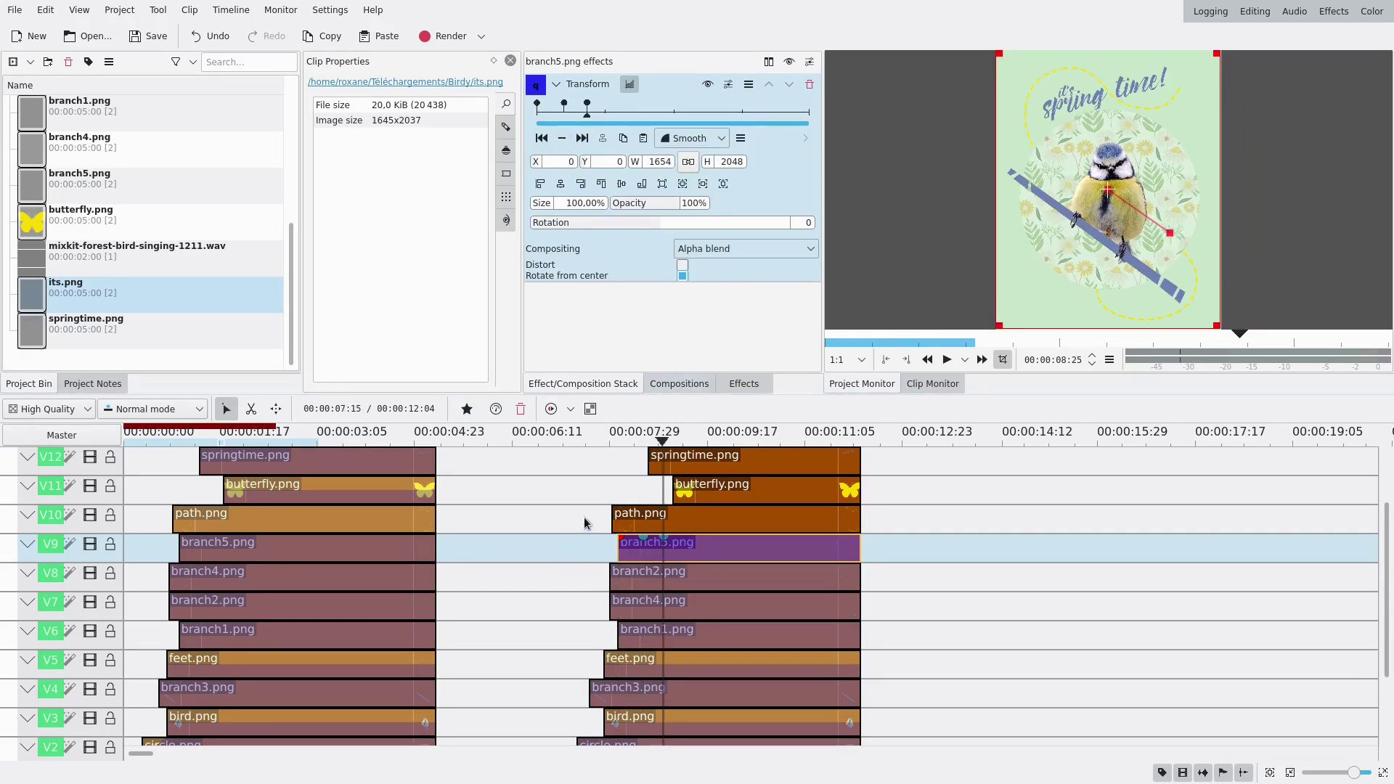
click(575, 521)
click(951, 362)
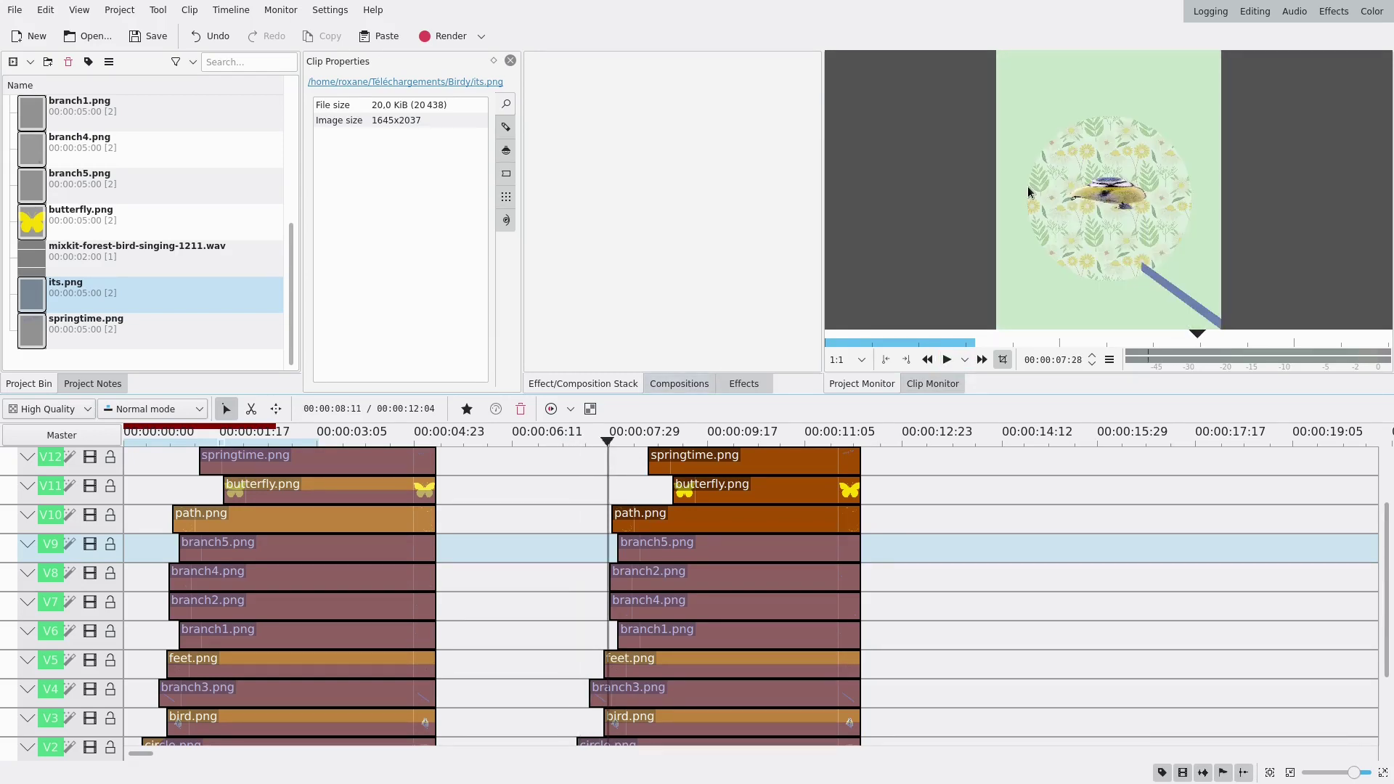
key(Right)
key(Right)
key(Right)
key(Right)
key(Right)
key(Right)
key(Right)
key(Right)
key(Right)
key(Right)
key(Right)
key(Right)
key(Right)
key(Right)
key(Right)
key(Right)
key(Right)
key(Right)
key(Right)
key(Right)
key(Right)
key(Right)
key(Right)
key(Right)
key(Right)
key(Right)
key(Right)
key(Right)
key(Right)
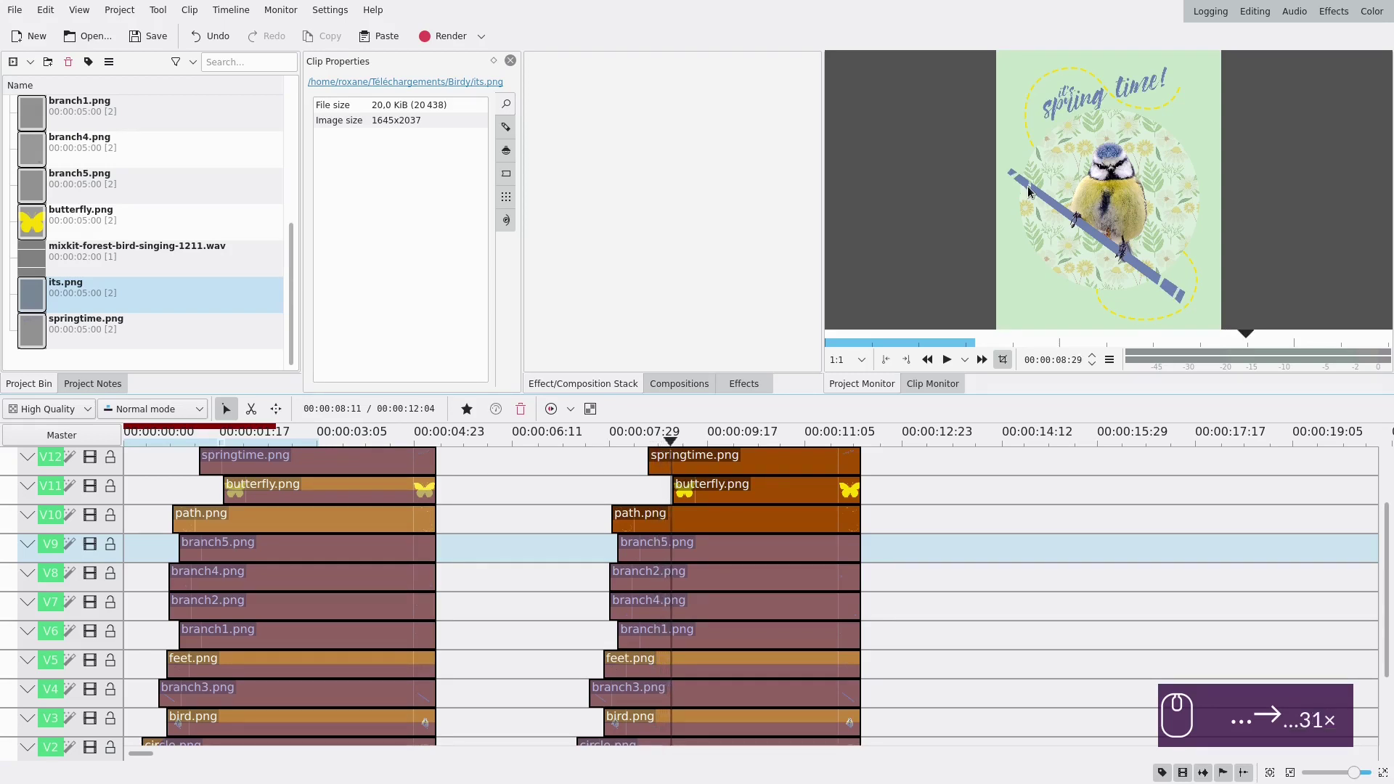
- Scroll up the tracks and select the path.png clip to reveal its empty effect stack
scroll(up, 3)
scroll(up, 3)
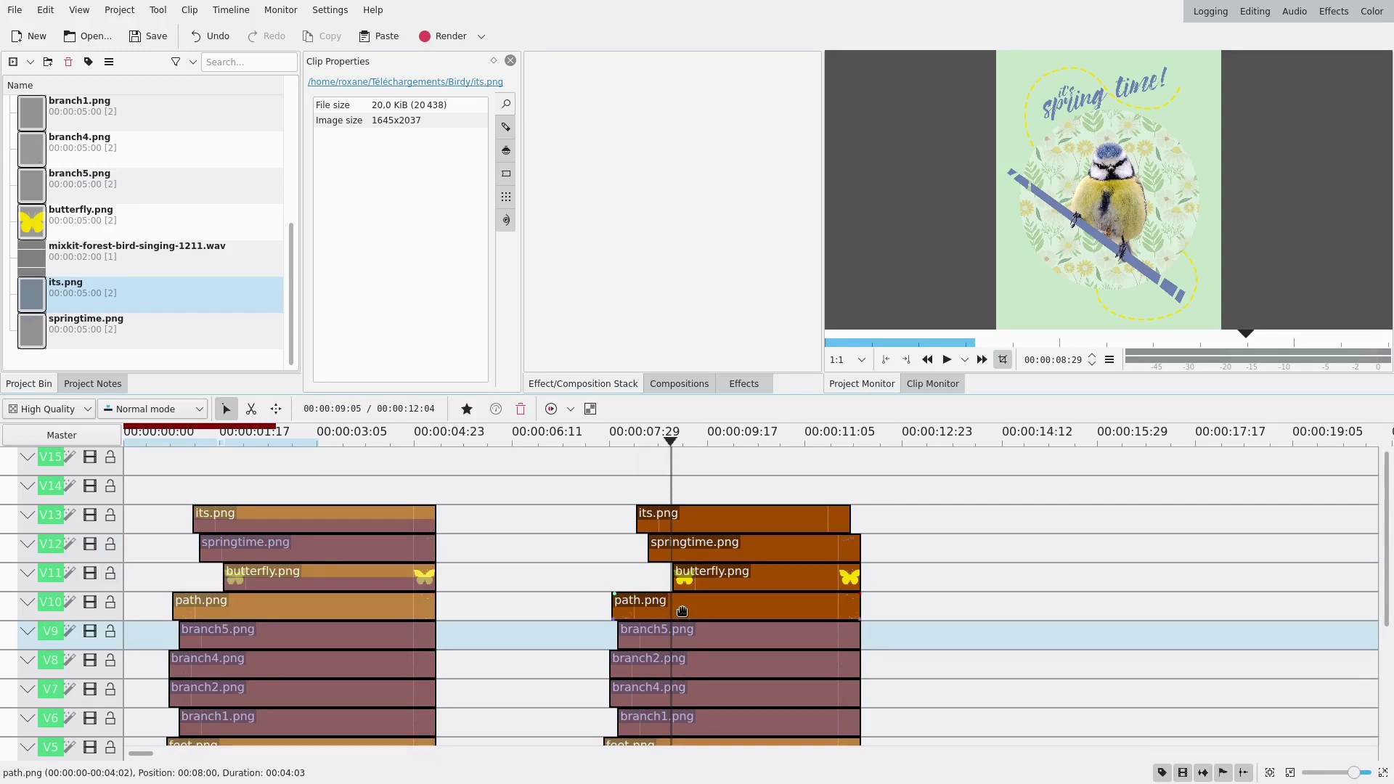
click(643, 608)
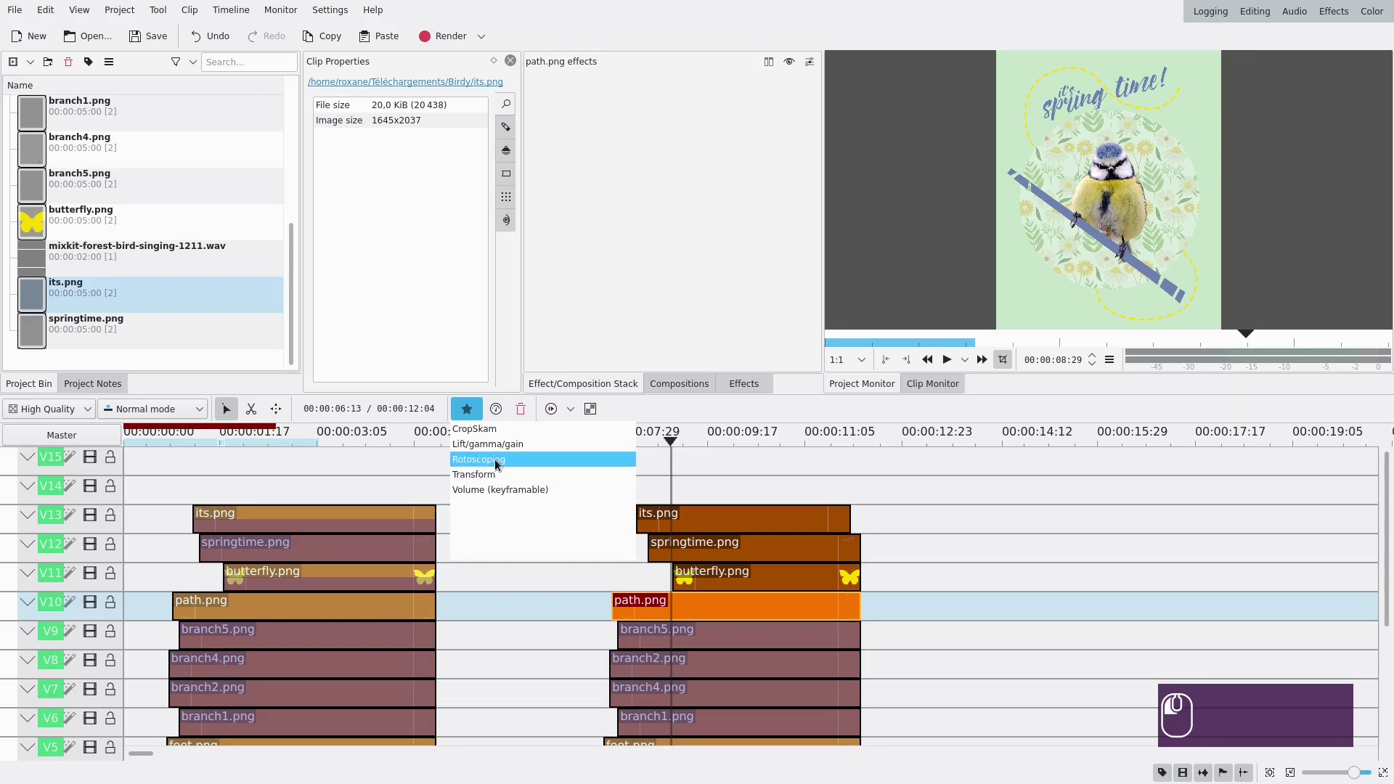
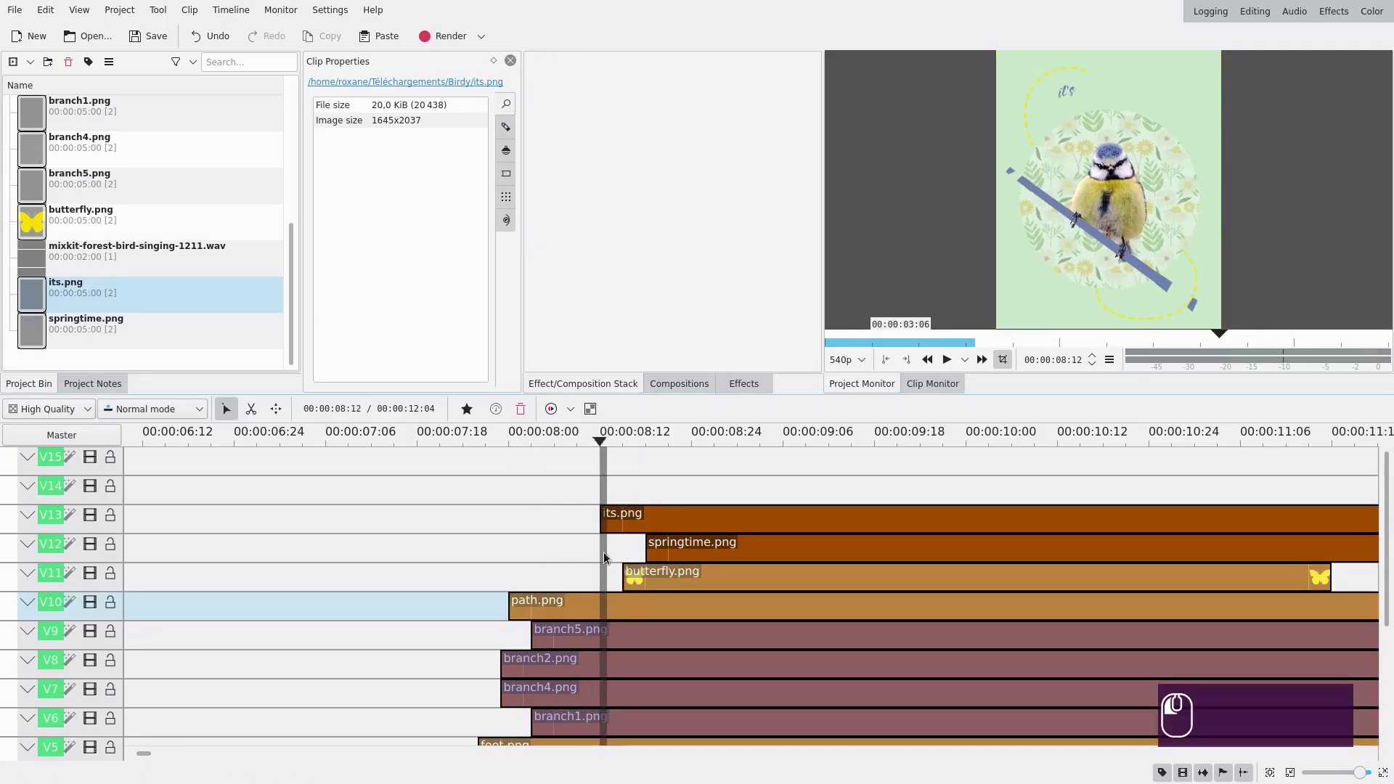
- Place the playhead after the title and drag butterfly.png right so it starts there
click(661, 611)
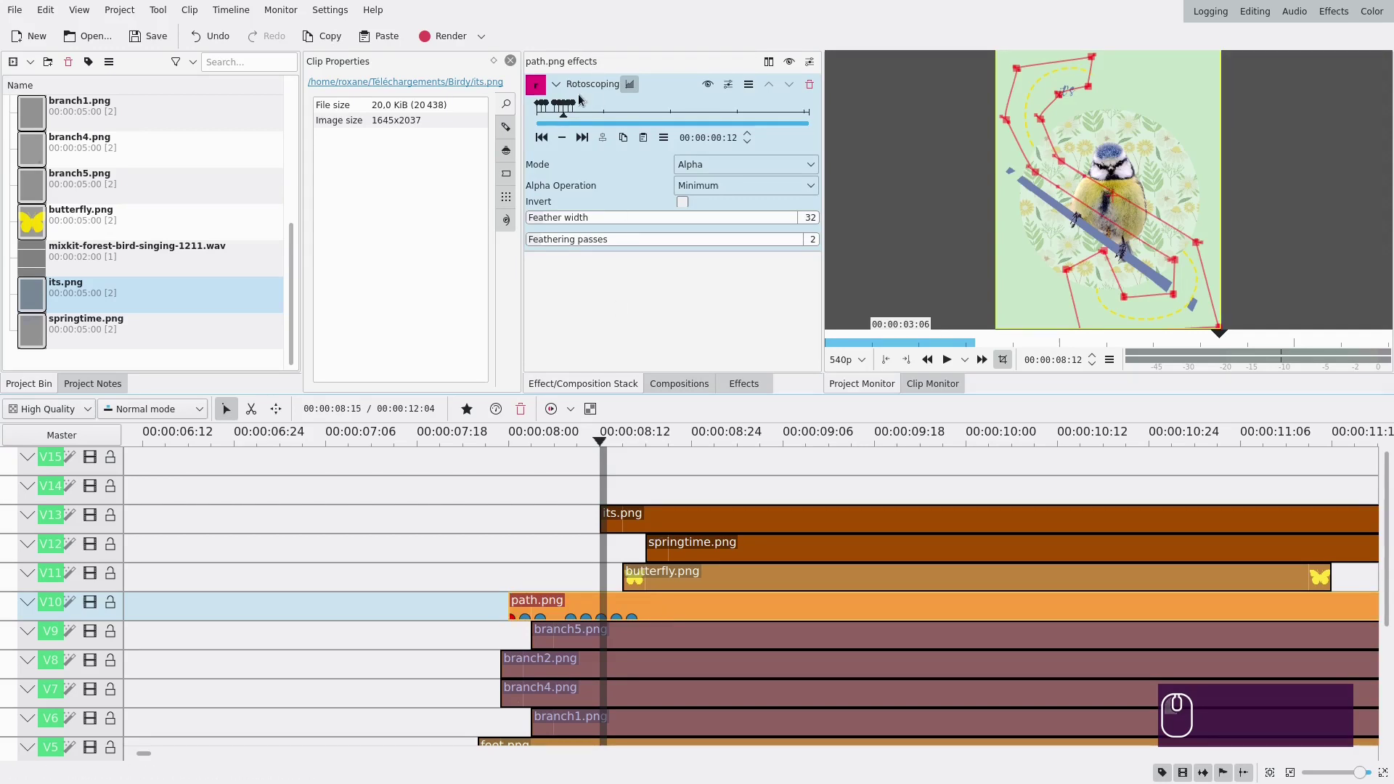
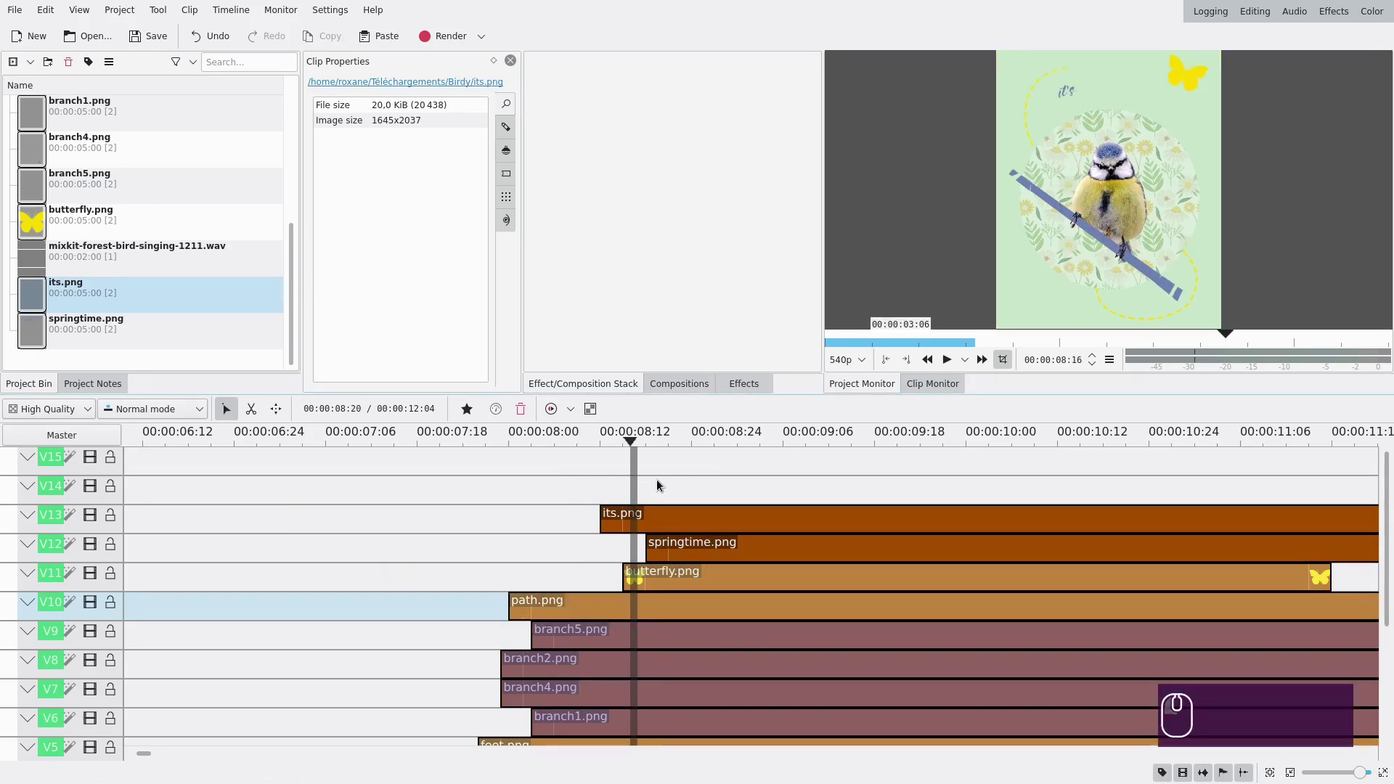
click(688, 581)
drag(649, 496, 697, 500)
- Add a later Transform keyframe on butterfly.png for its flight toward the top-right corner
click(688, 499)
click(691, 498)
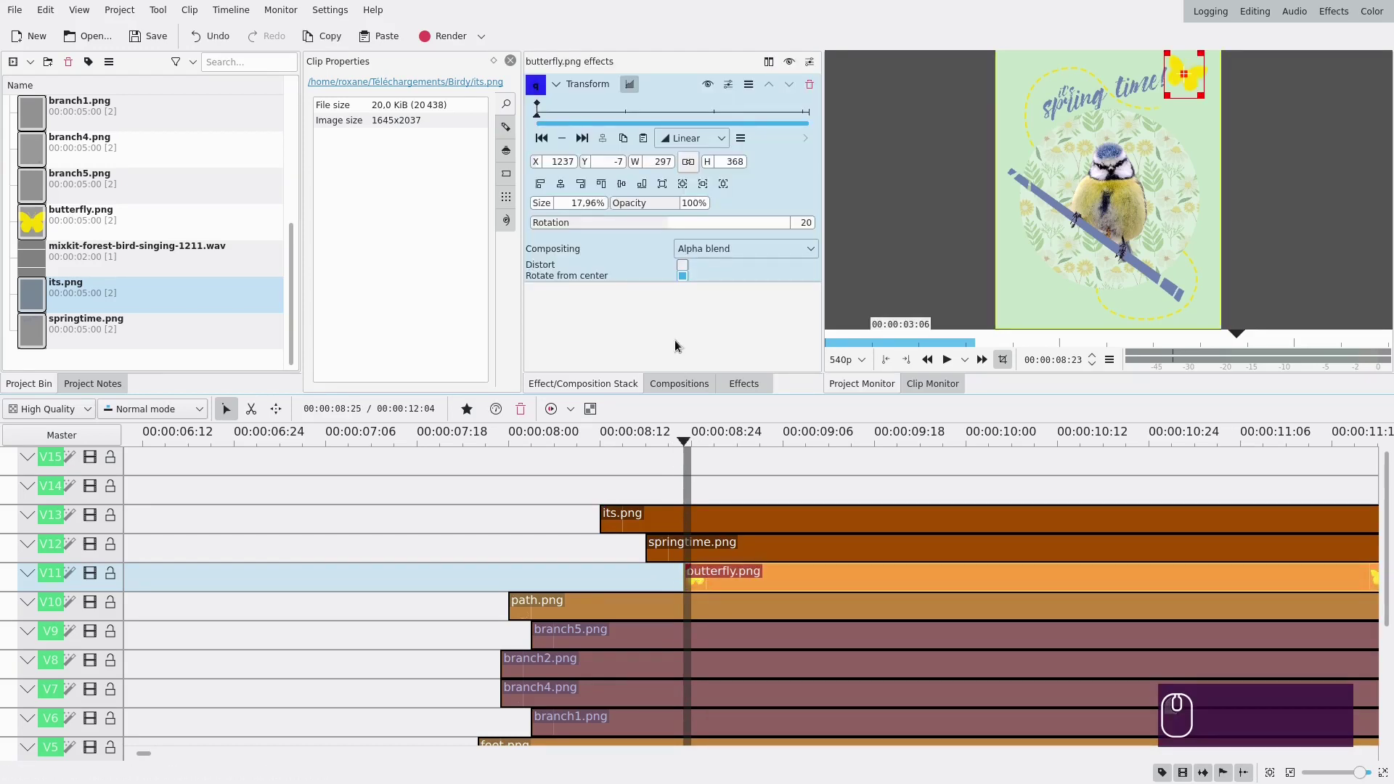
click(573, 115)
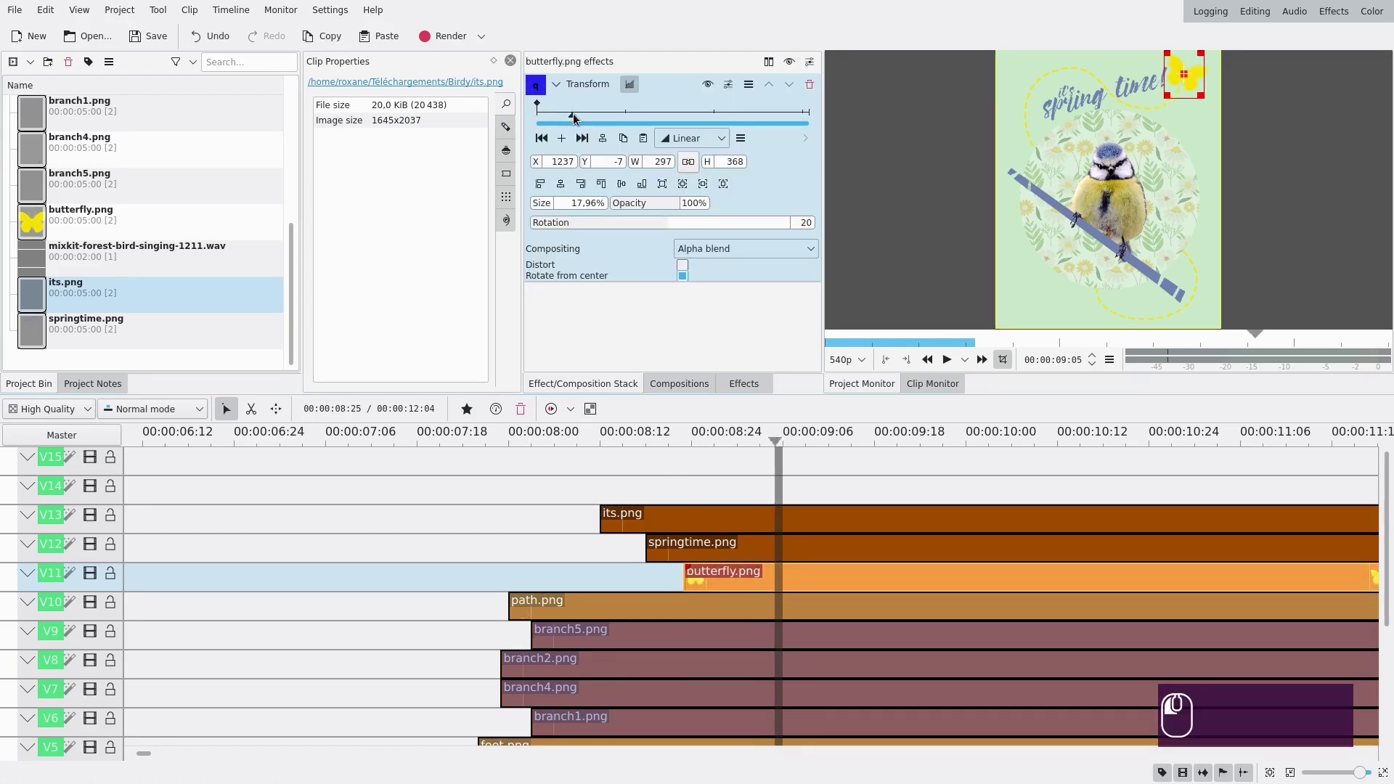
click(567, 142)
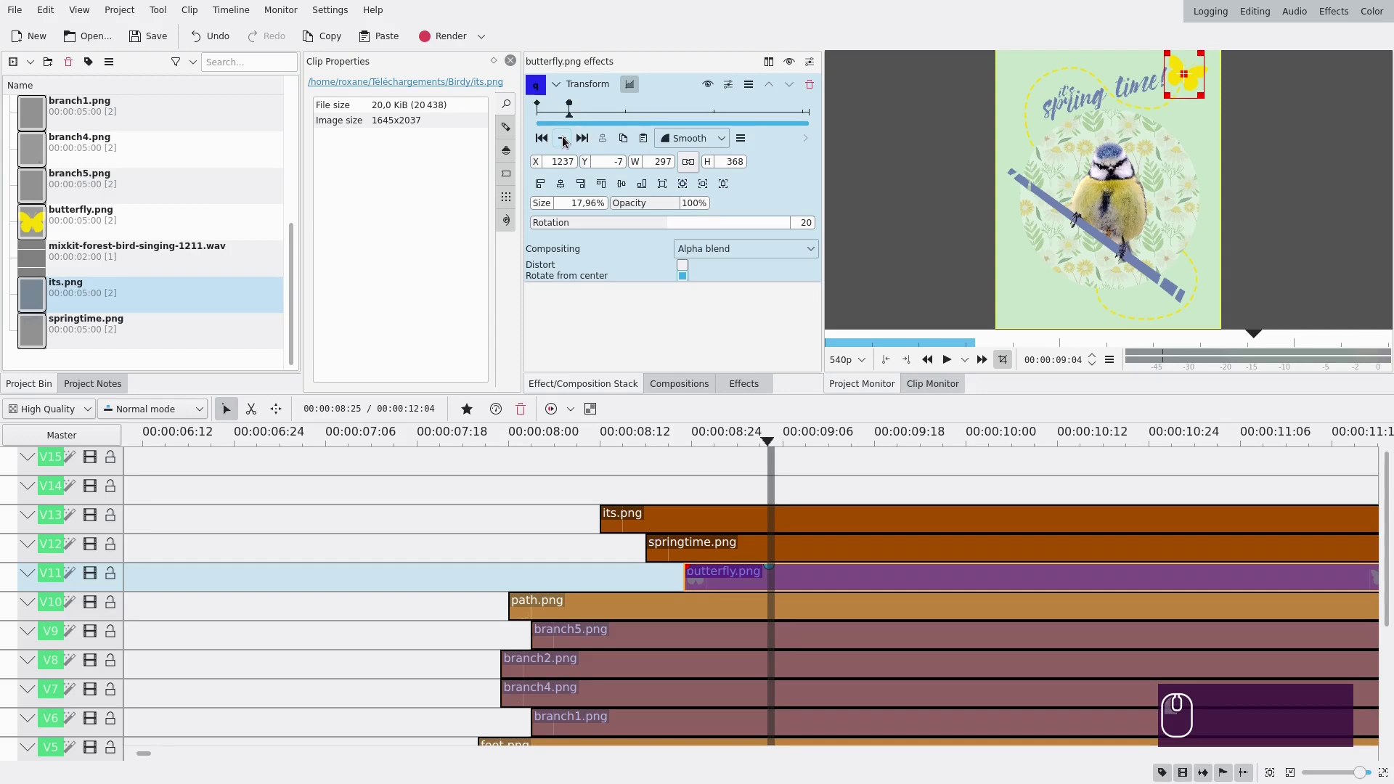
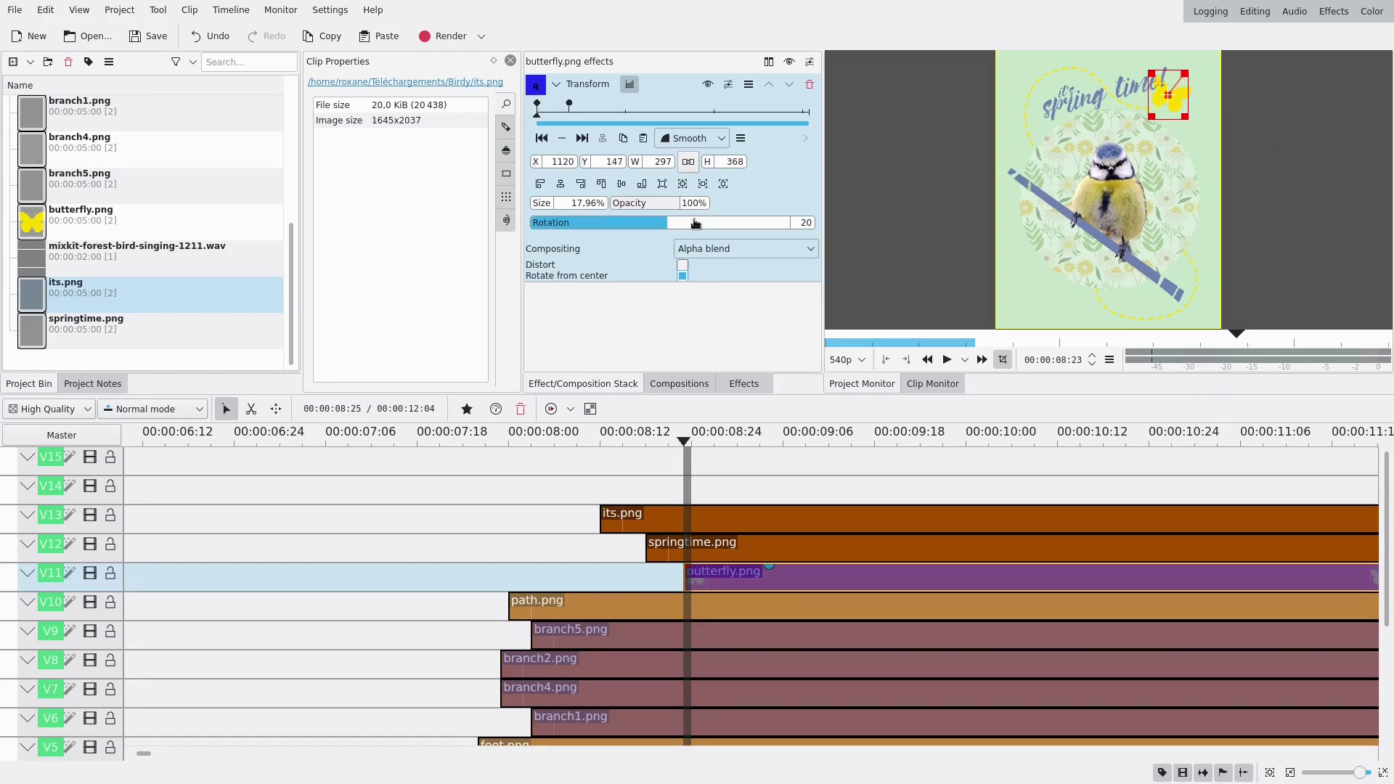
- Adjust the butterfly's rotation and position at that keyframe and scrub the timeline to preview
scroll(up, 3)
scroll(down, 3)
scroll(up, 3)
scroll(down, 3)
scroll(up, 3)
scroll(up, 3)
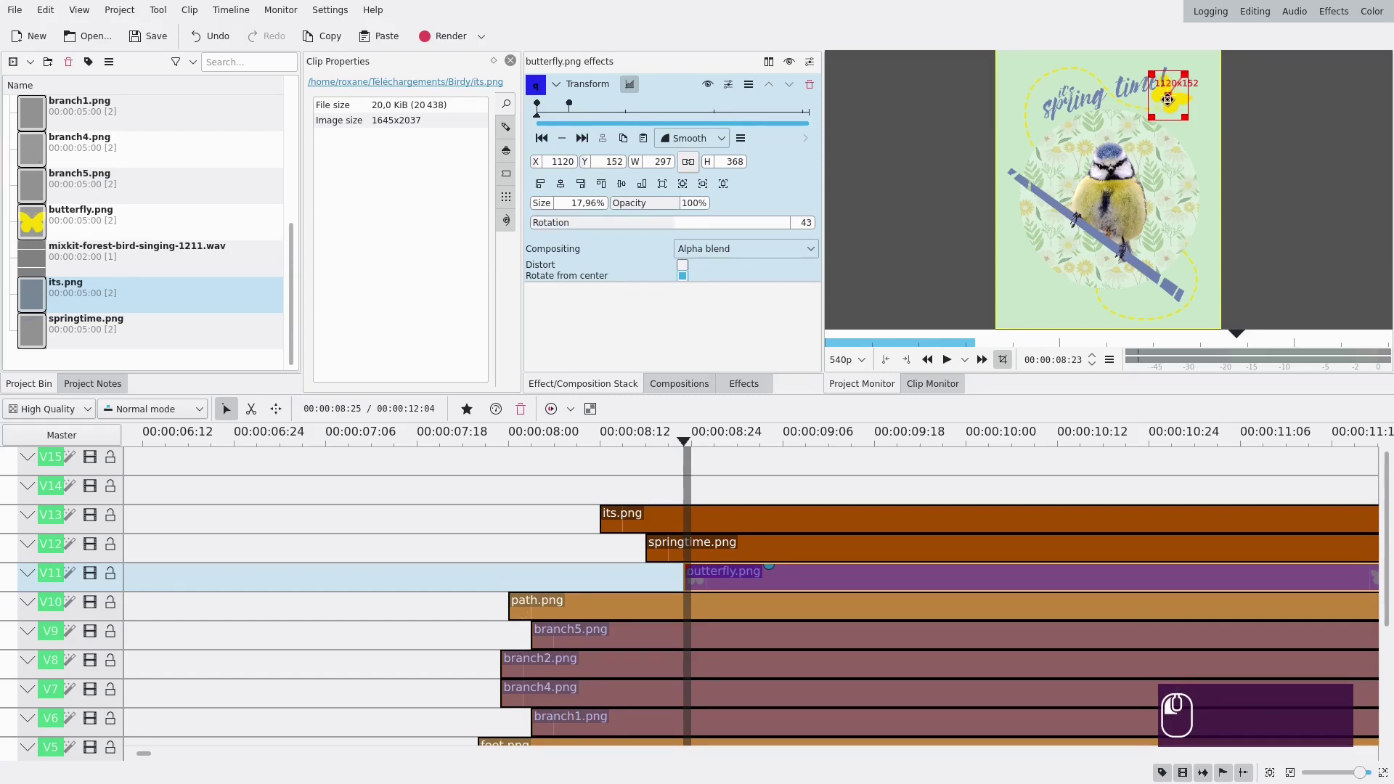
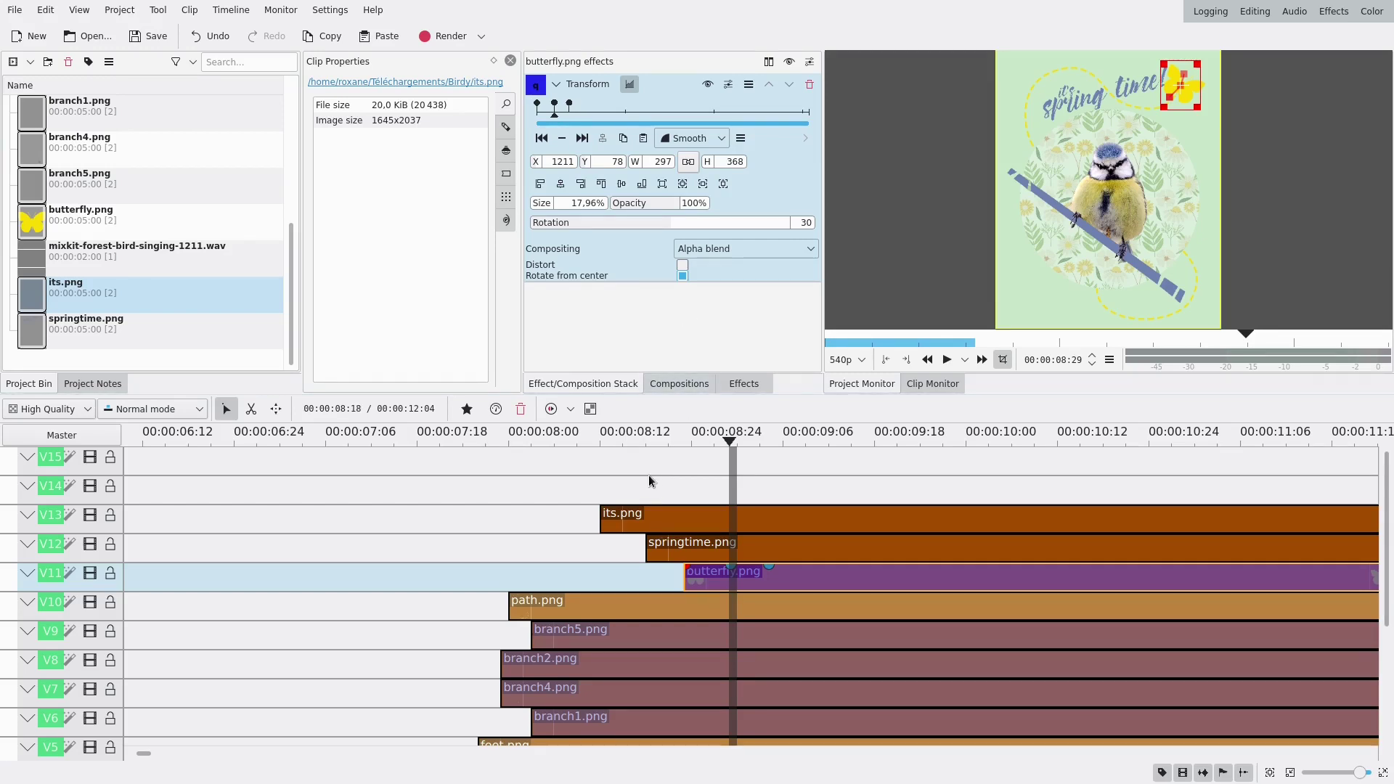
drag(661, 483, 787, 453)
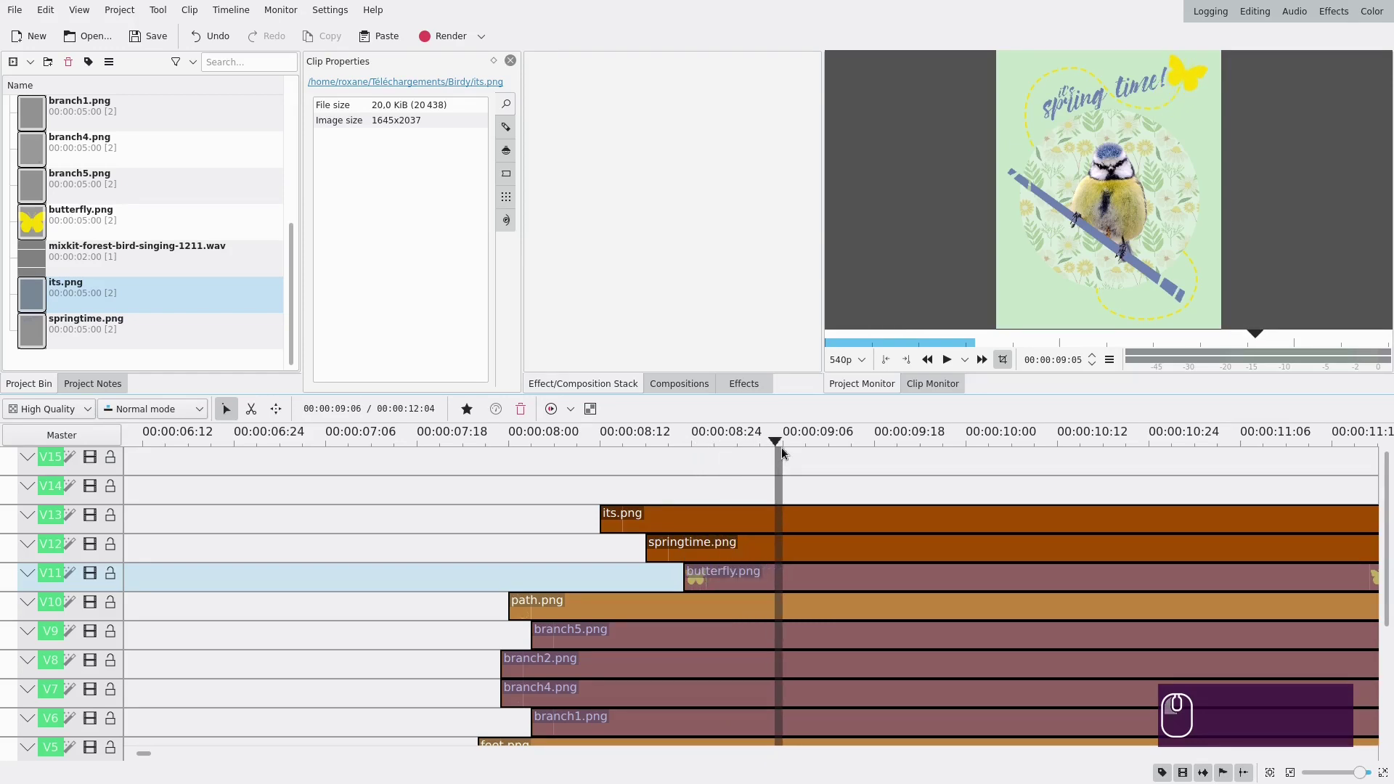
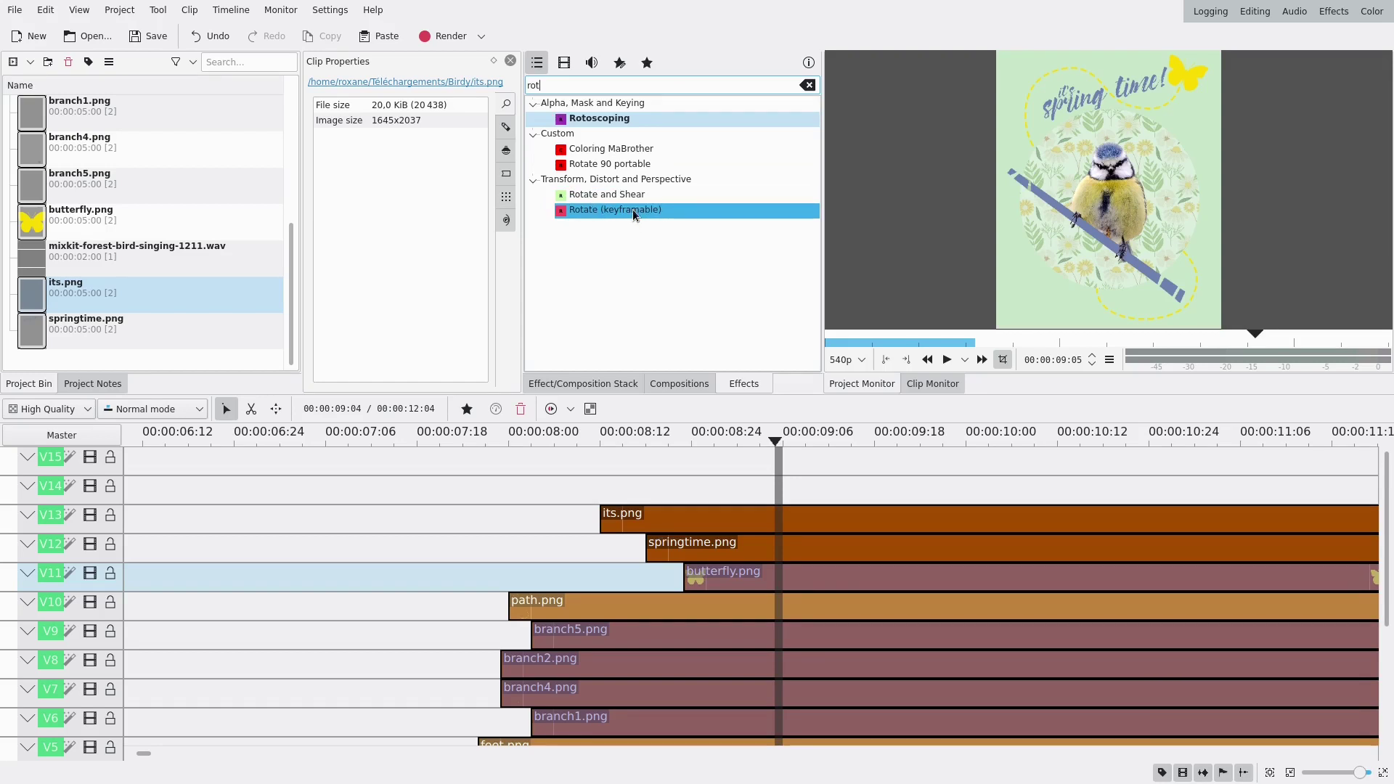
- Drop the keyframable Rotate effect onto butterfly.png and show its settings
drag(638, 215, 786, 584)
click(807, 582)
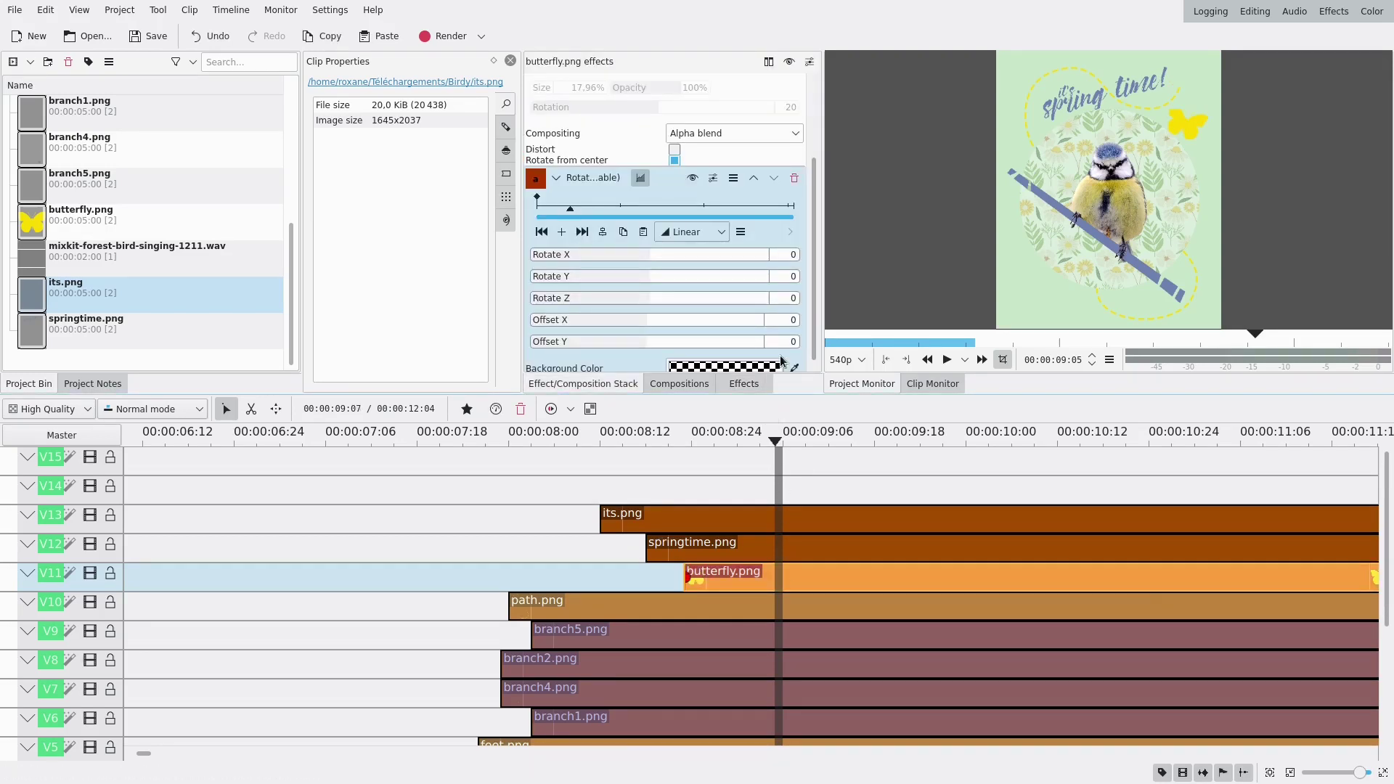
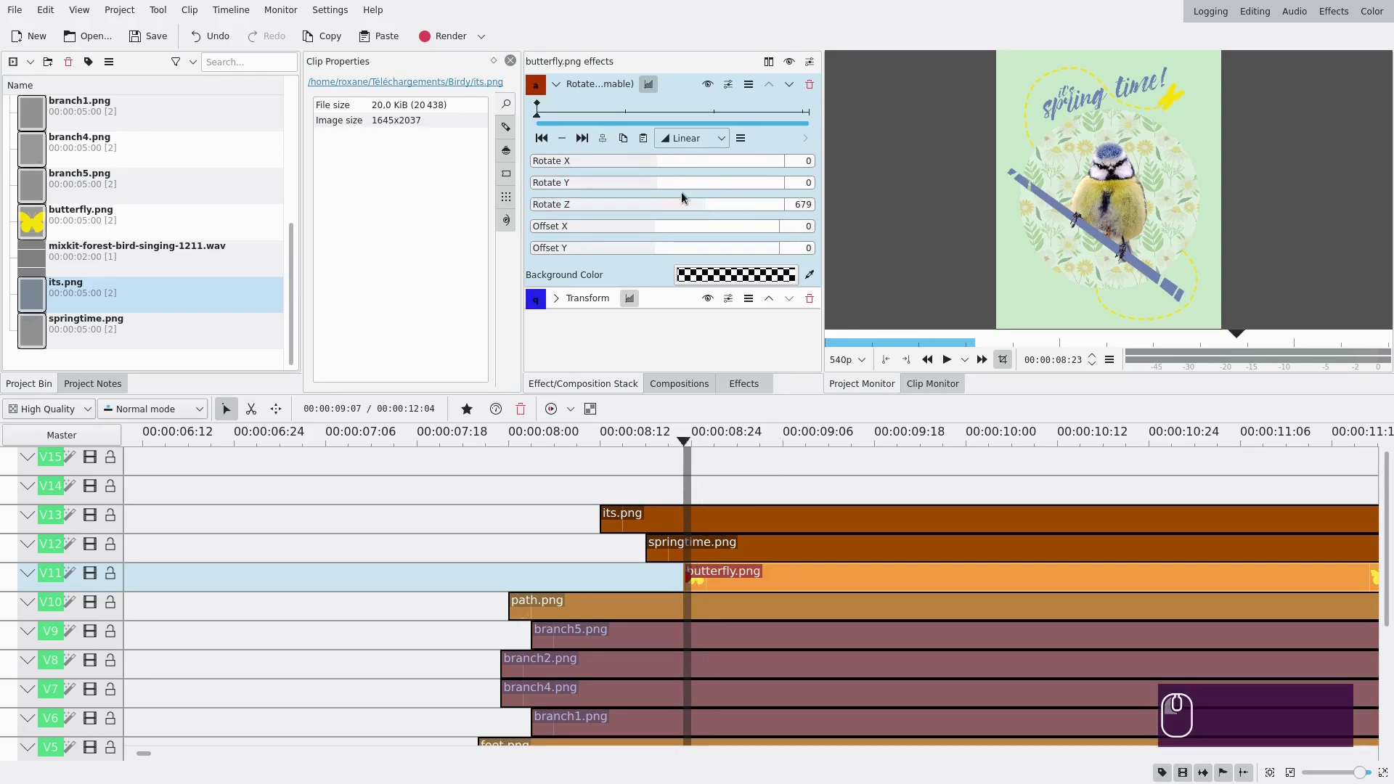
- Add rotation keyframes along the butterfly clip with alternating Rotate Z angles
click(717, 207)
click(705, 208)
click(561, 119)
click(569, 140)
click(633, 209)
- Set further spin angles, add another keyframe, switch to Smooth interpolation and preview the flight
click(578, 119)
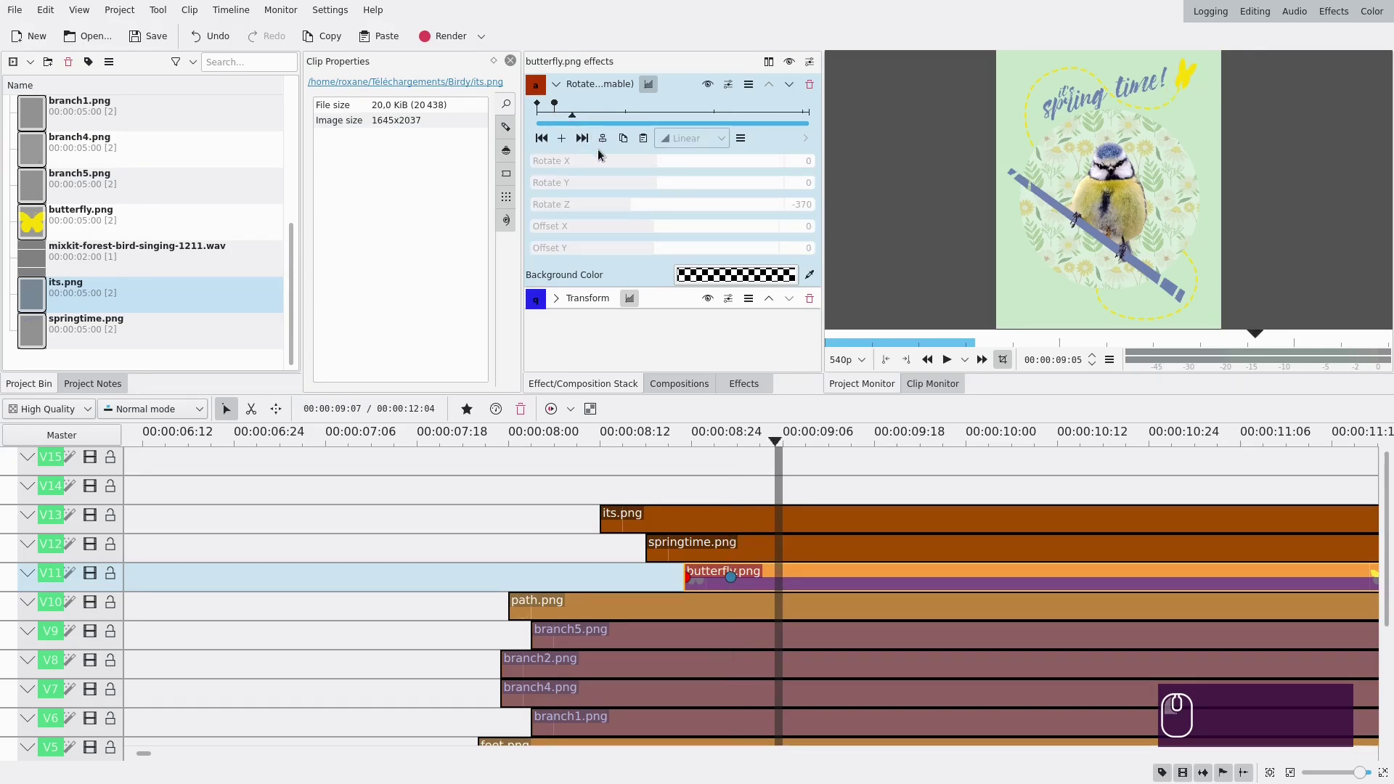
click(565, 137)
click(677, 210)
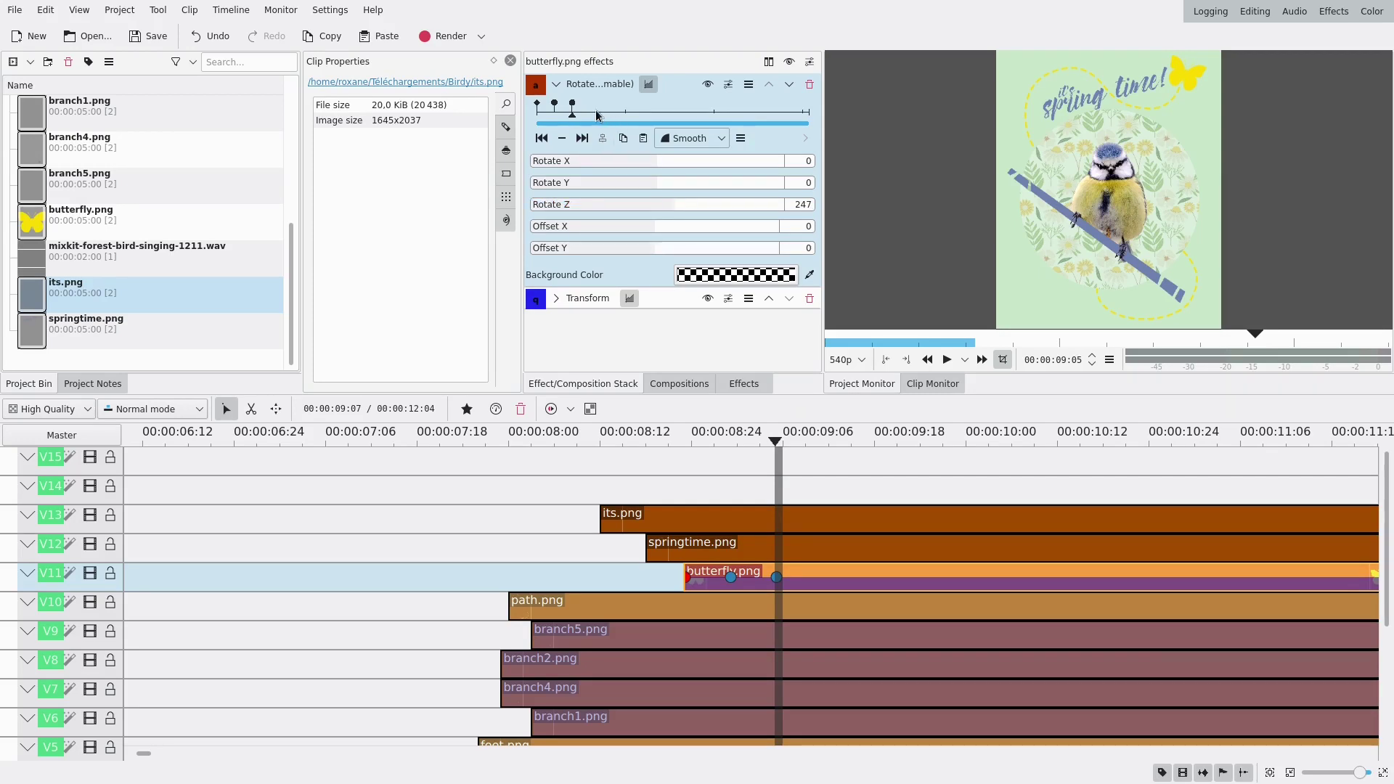
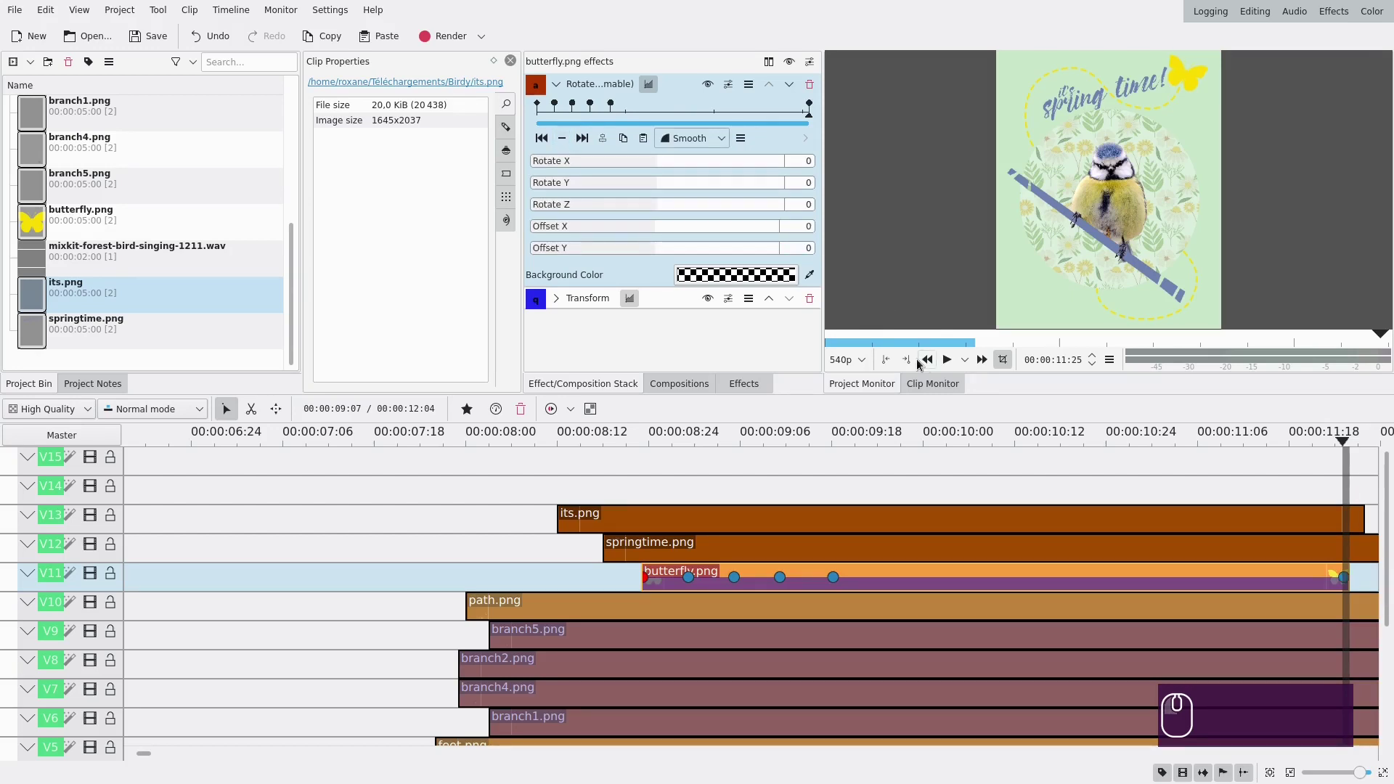
drag(645, 480, 831, 478)
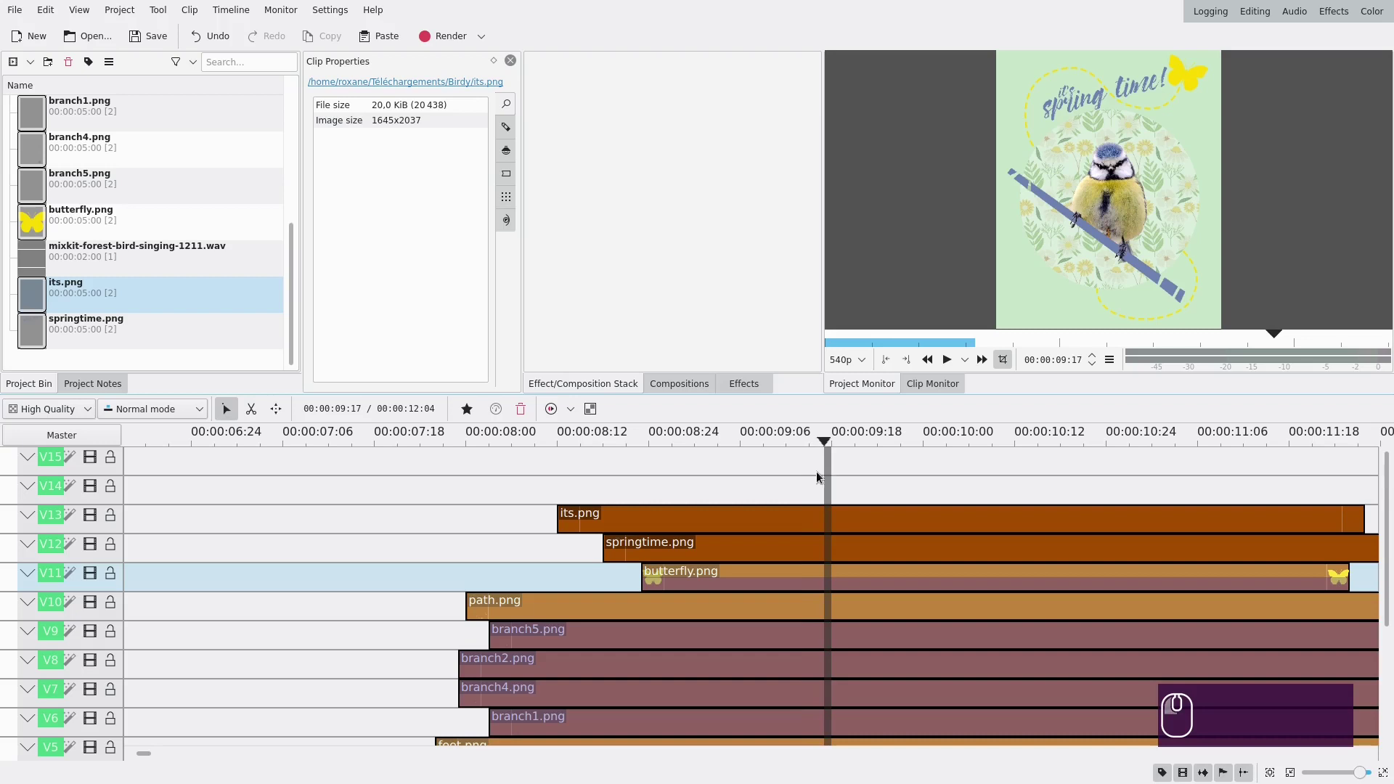
- Zoom the timeline to the title clips and select its.png on V13 to show its empty effect settings
scroll(down, 3)
click(576, 521)
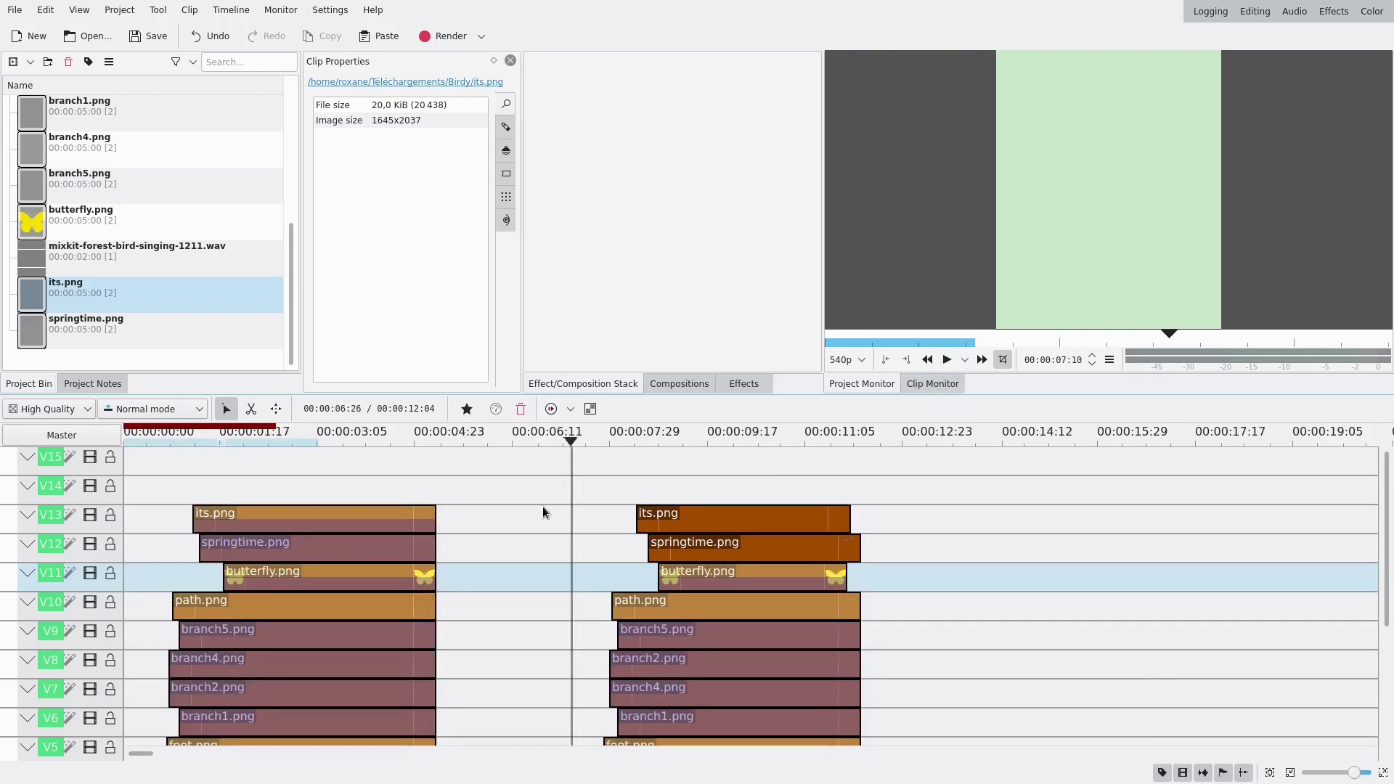
click(588, 506)
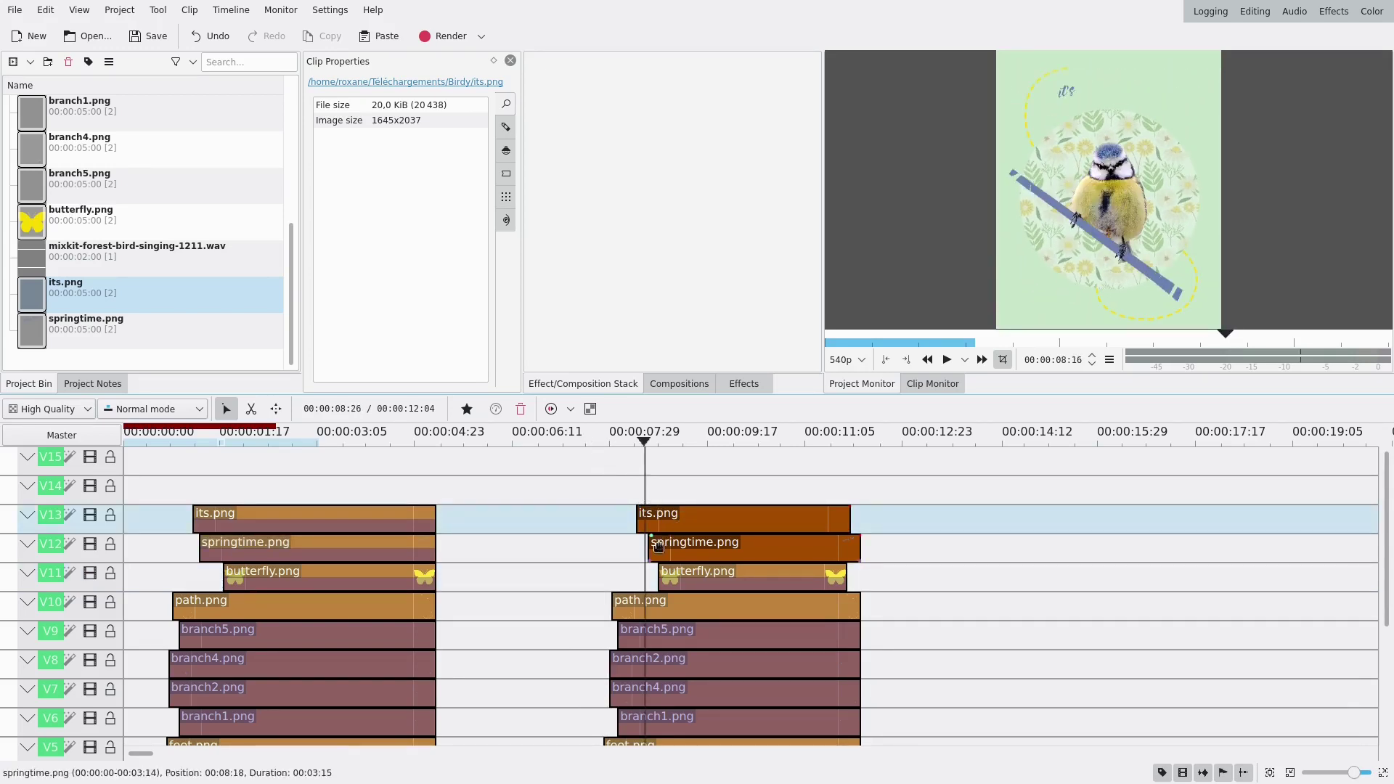
scroll(up, 3)
drag(657, 525, 717, 507)
click(709, 491)
click(725, 527)
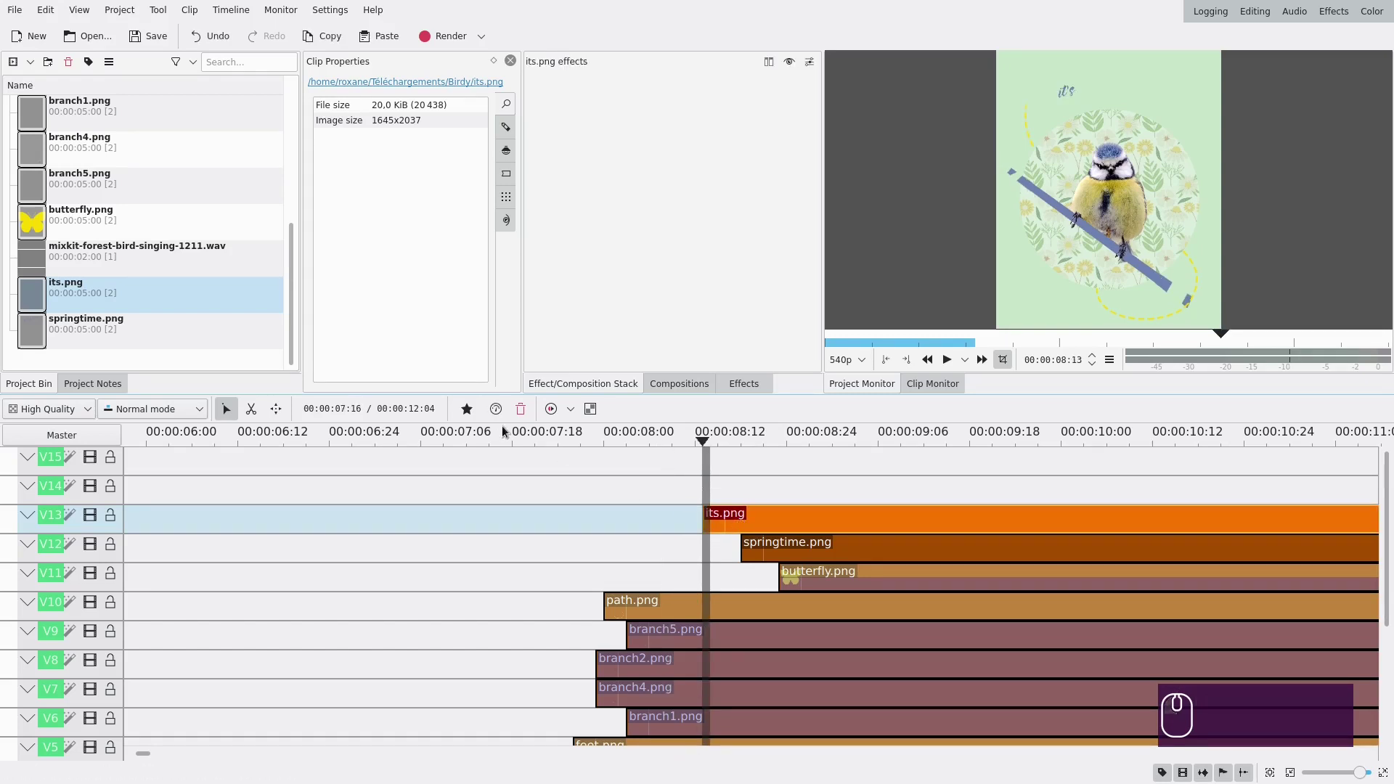
- Add Transform to its.png with a second keyframe later in the clip and Smooth interpolation
click(472, 417)
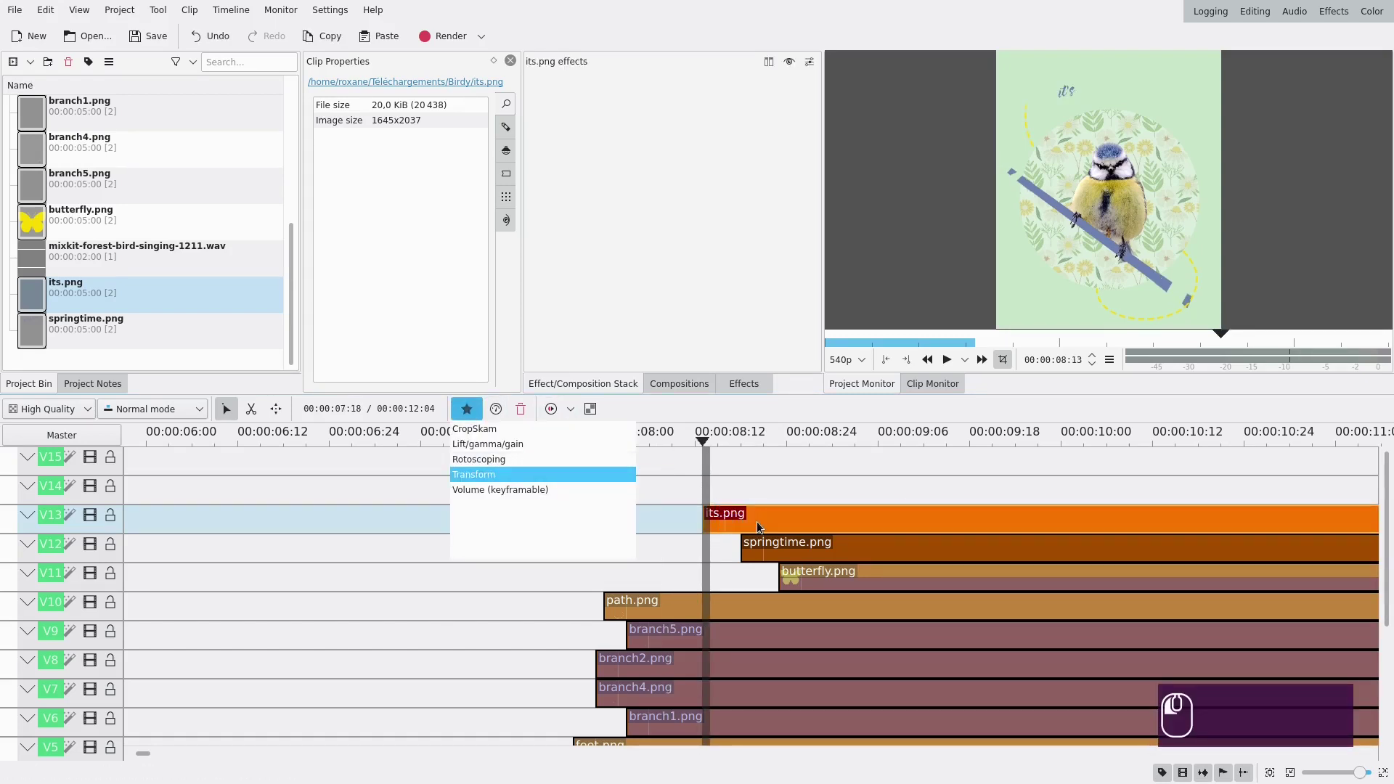
click(850, 489)
click(835, 477)
click(834, 526)
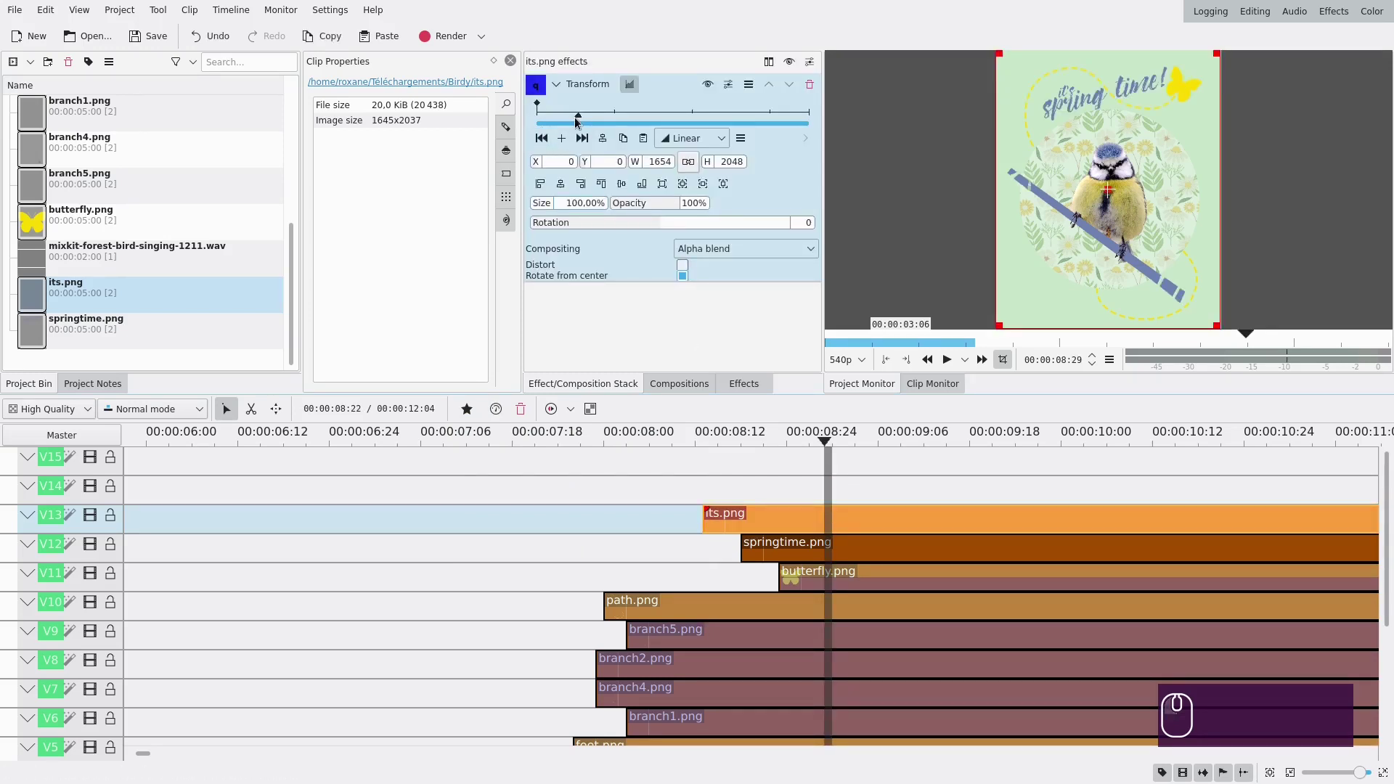
click(577, 120)
click(565, 143)
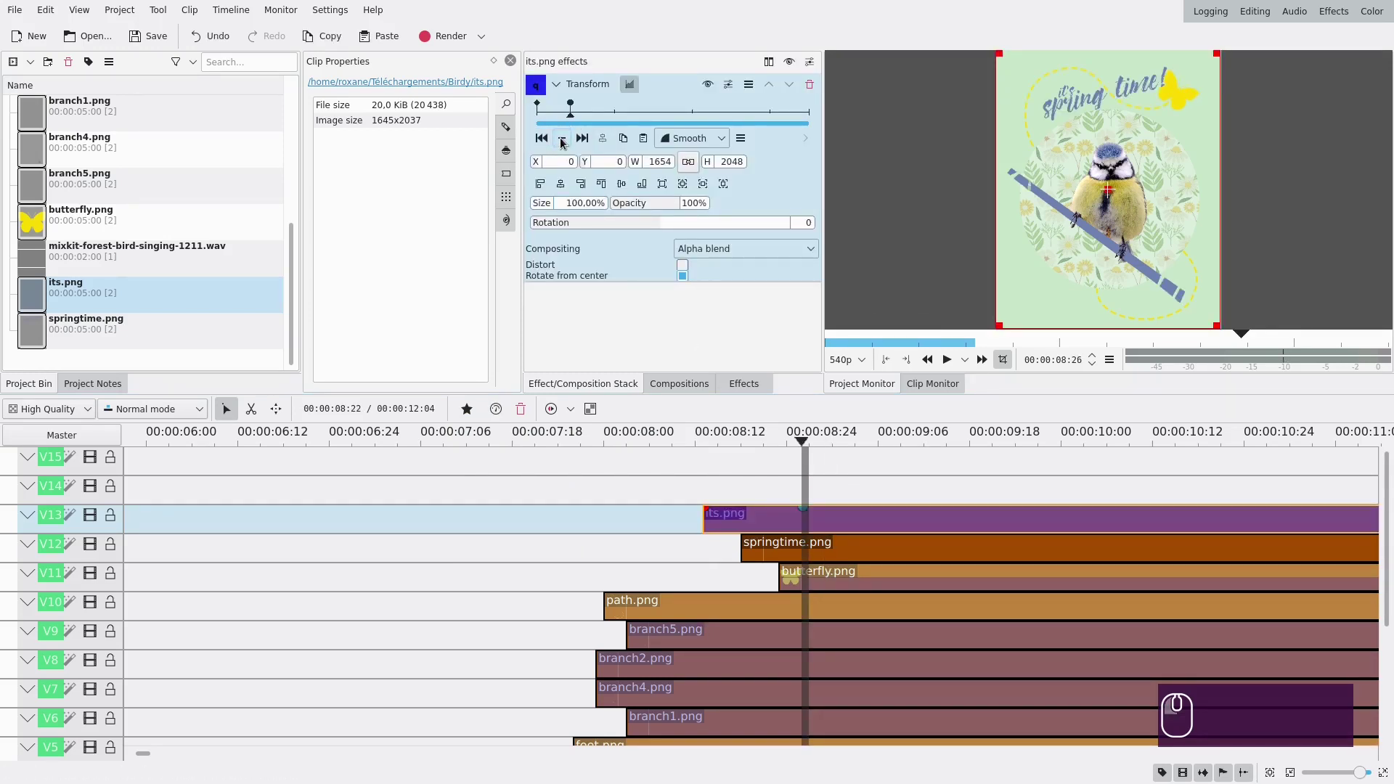
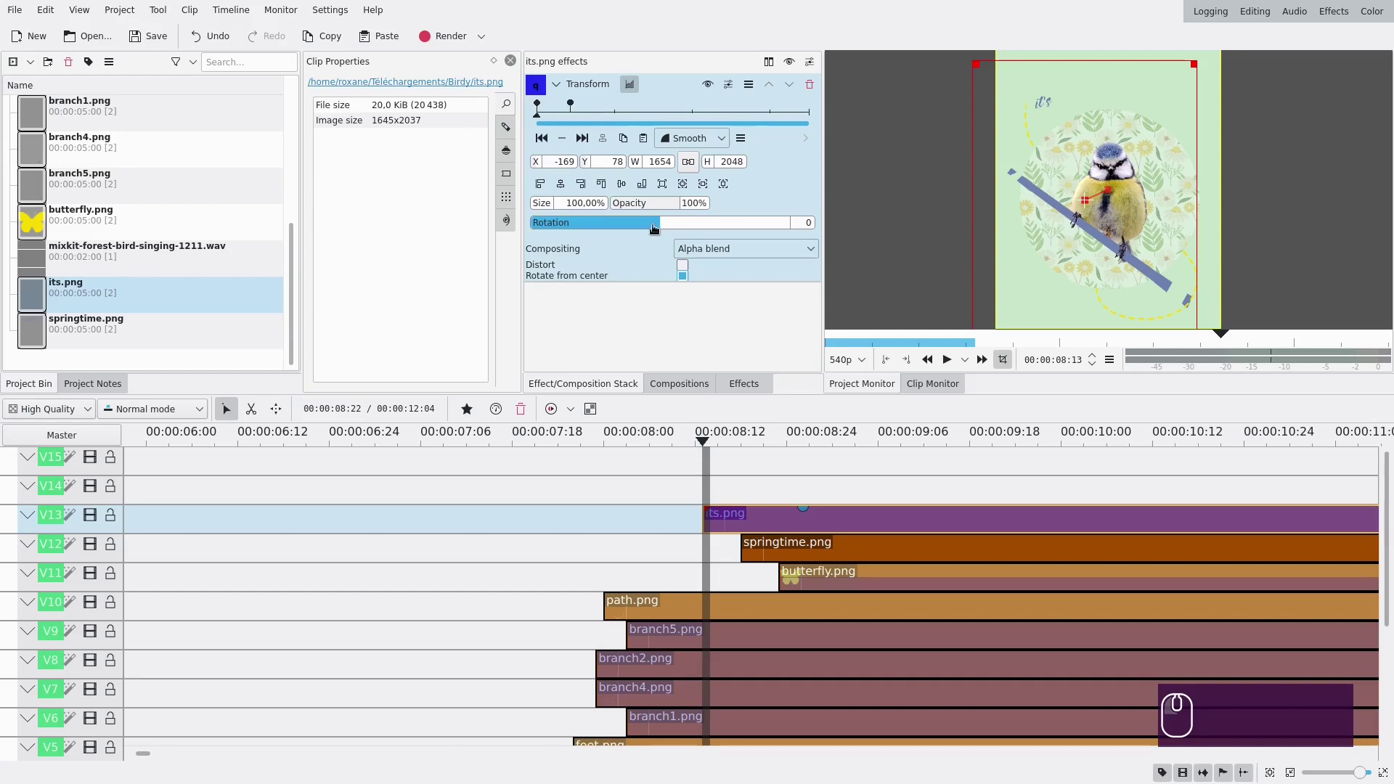
- Set the first keyframe to X -47, Y 41, Rotation -22, Opacity 0% and add an in-between keyframe
click(654, 226)
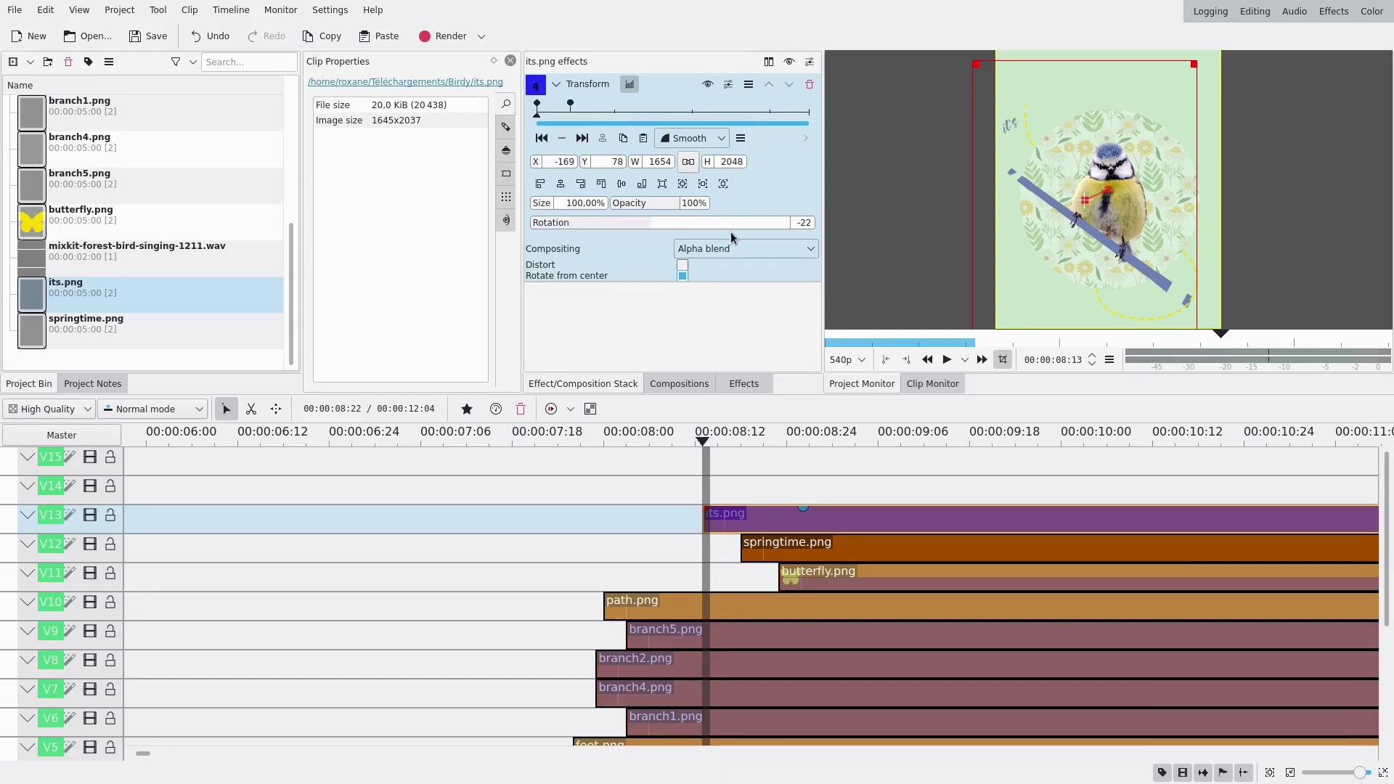
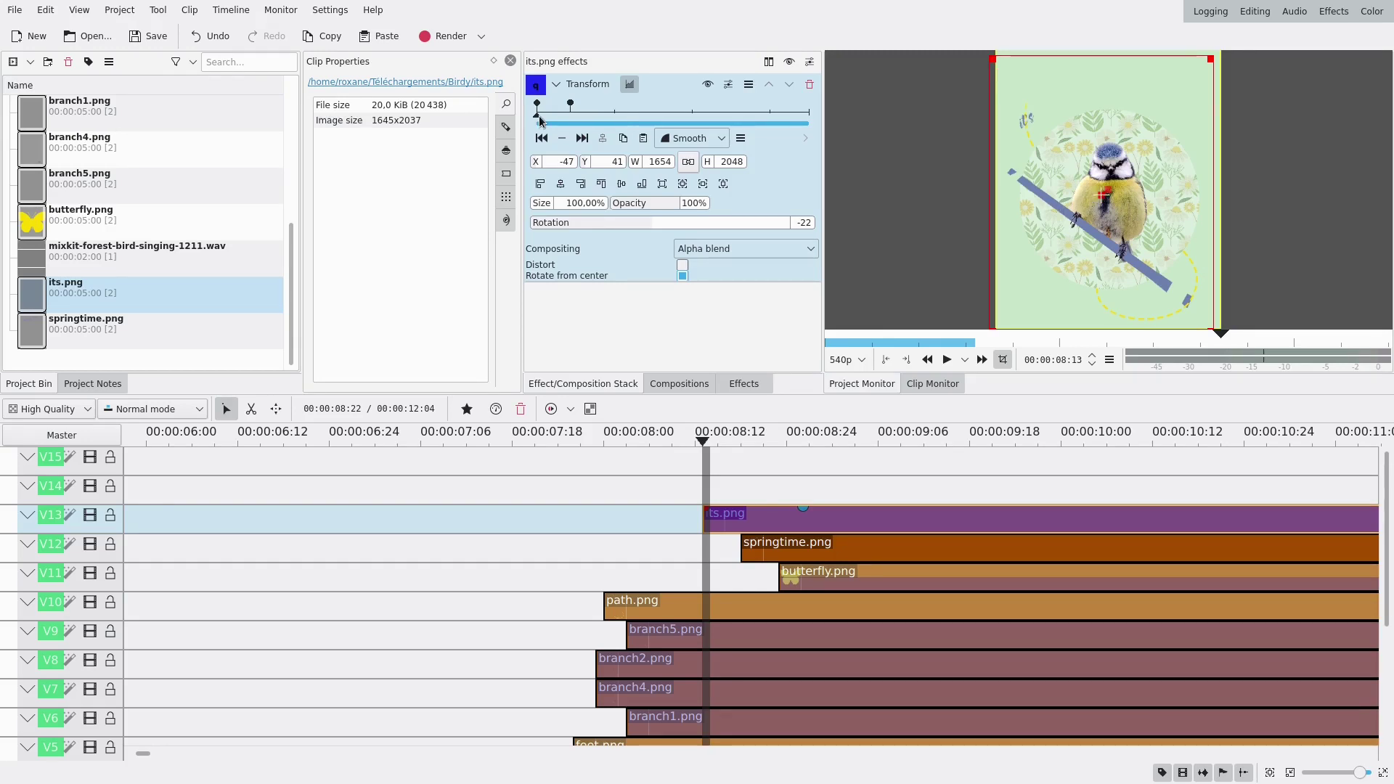
drag(545, 123, 584, 121)
click(561, 122)
click(568, 142)
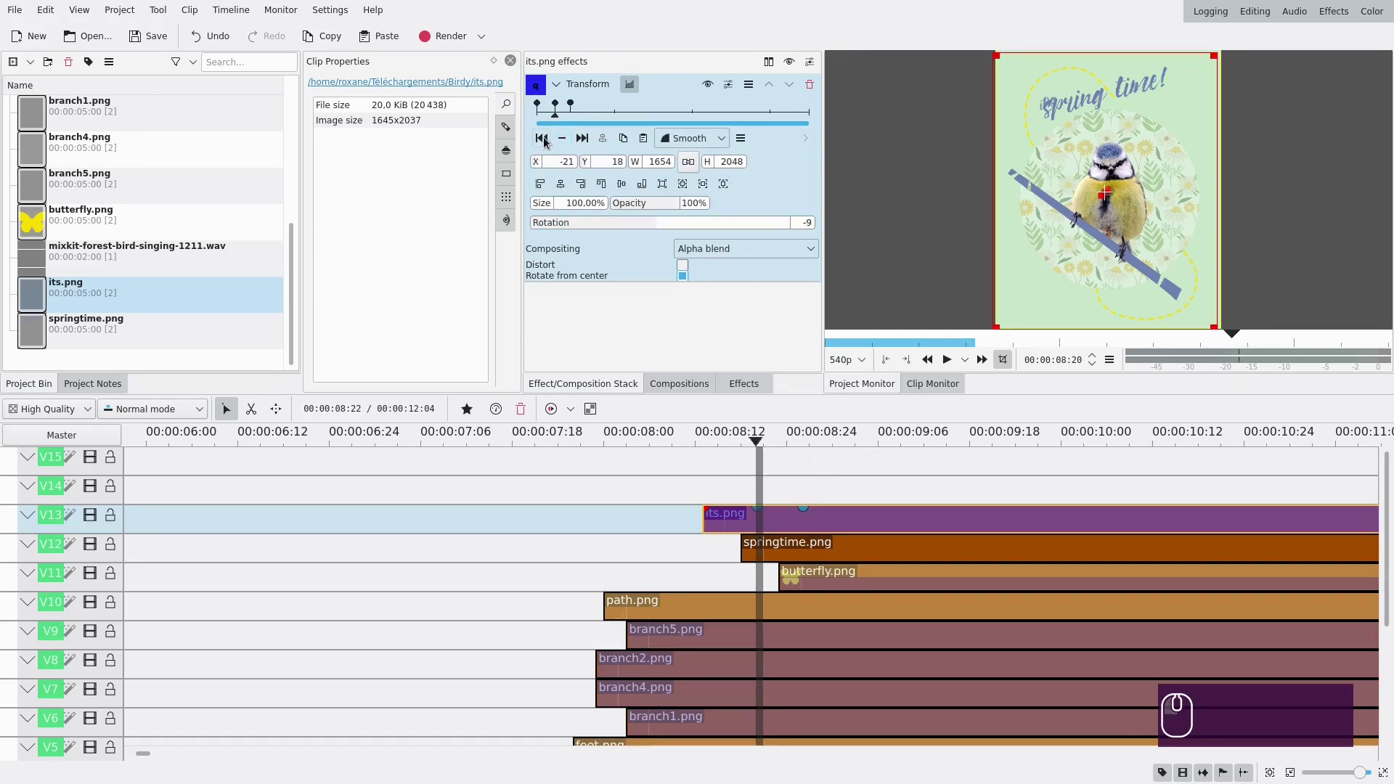
click(548, 143)
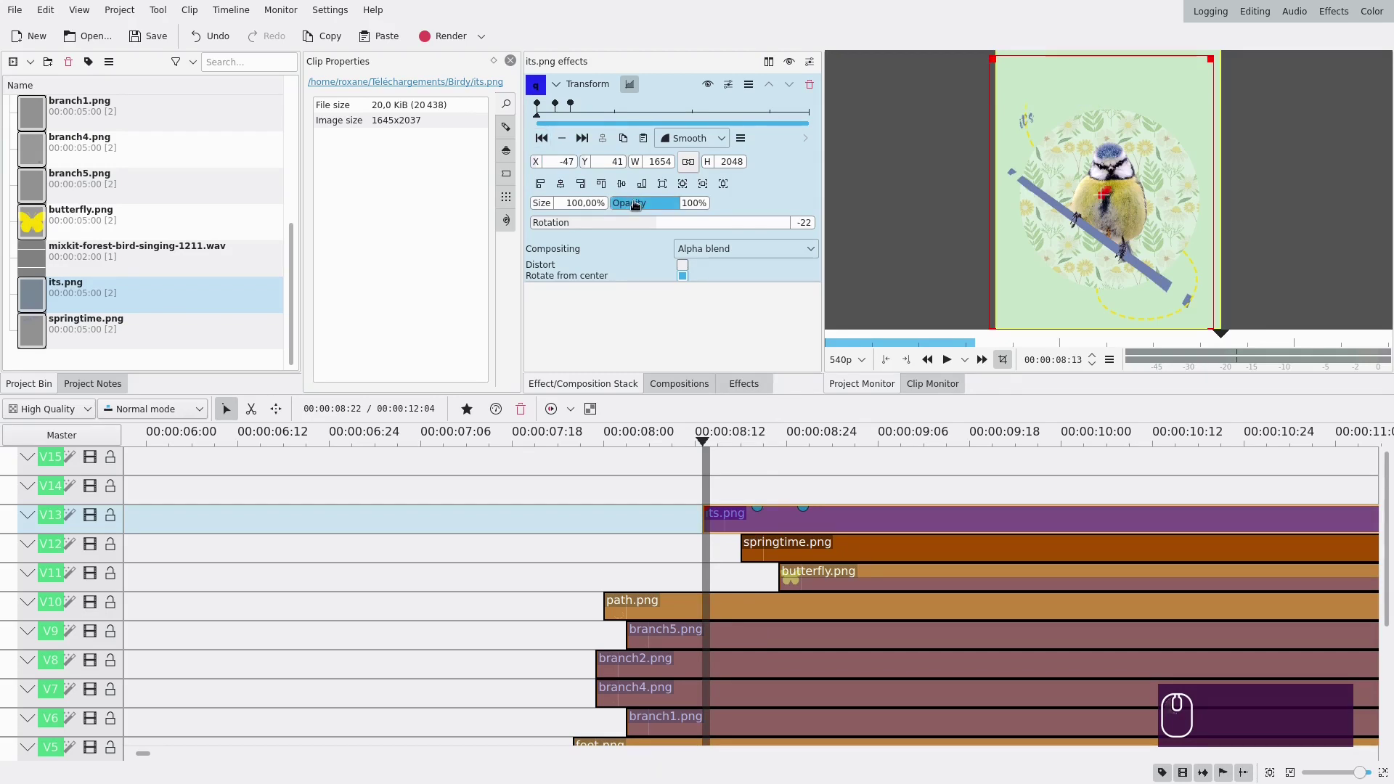
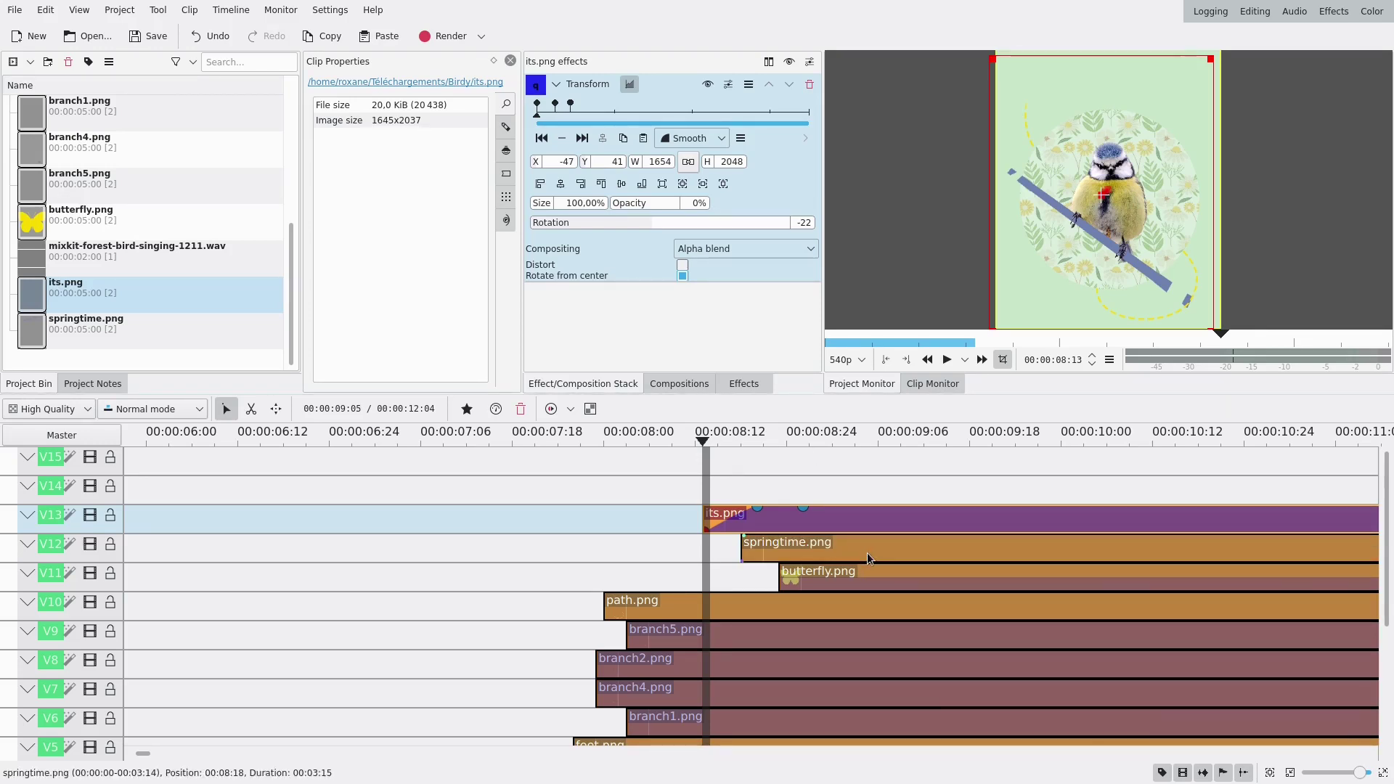
- Finish the title's Transform and scrub the monitor to preview it easing upright into view
click(742, 472)
drag(752, 474, 876, 475)
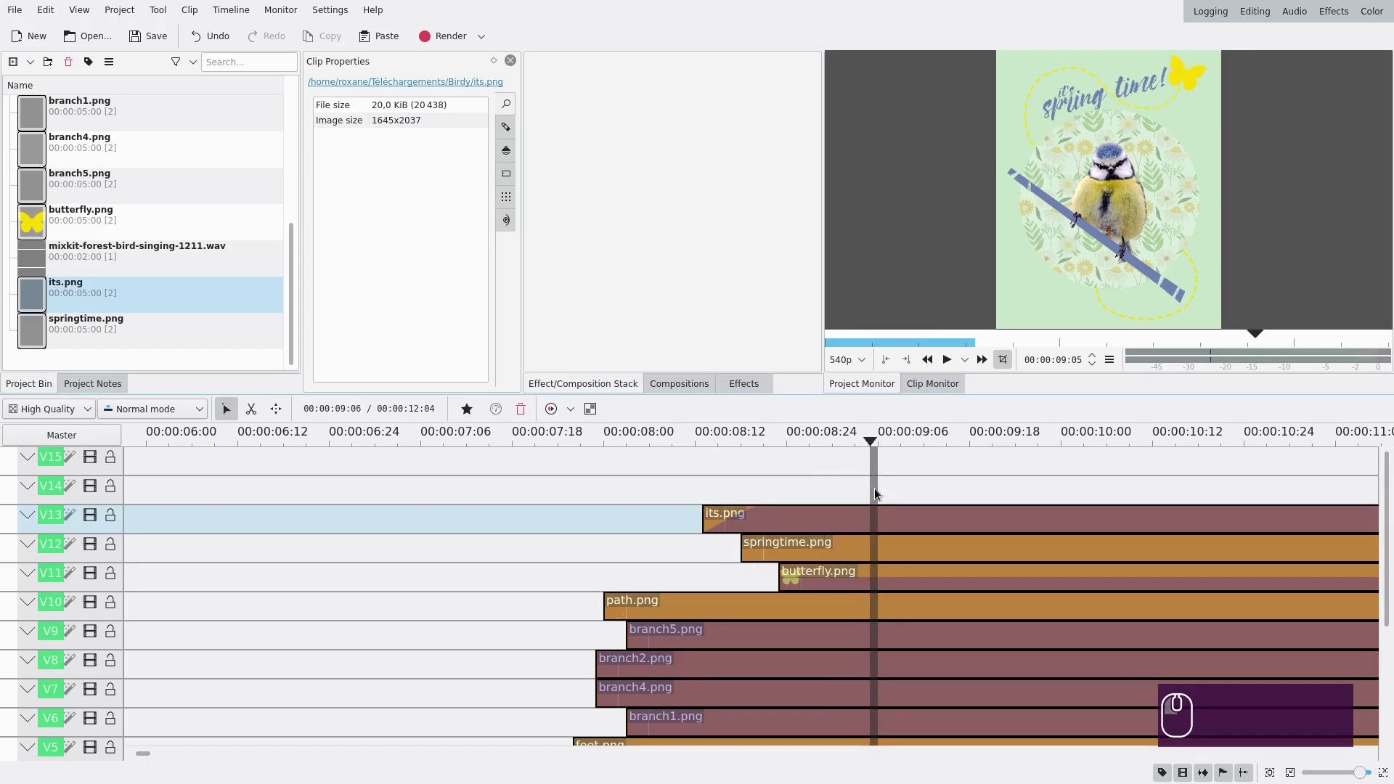
scroll(down, 3)
scroll(up, 3)
drag(607, 492, 643, 491)
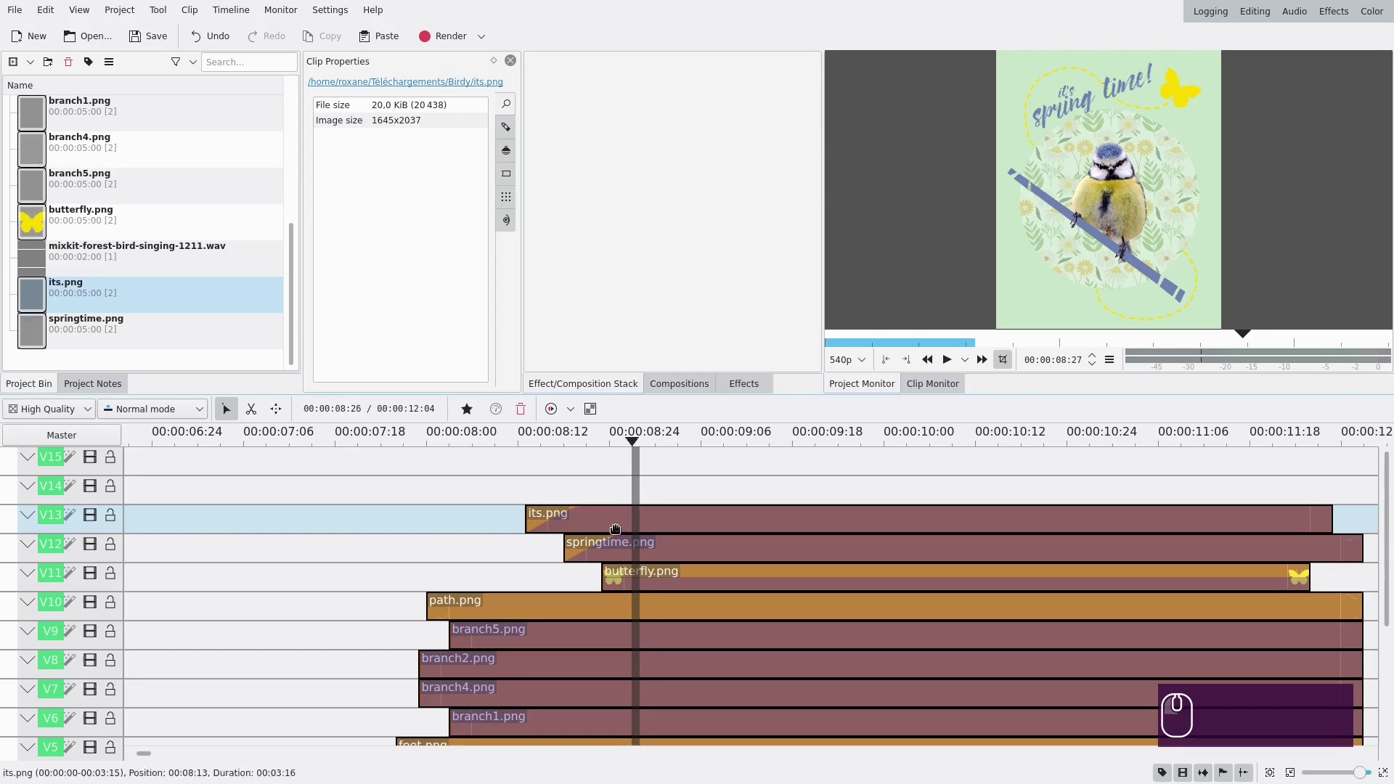
click(596, 494)
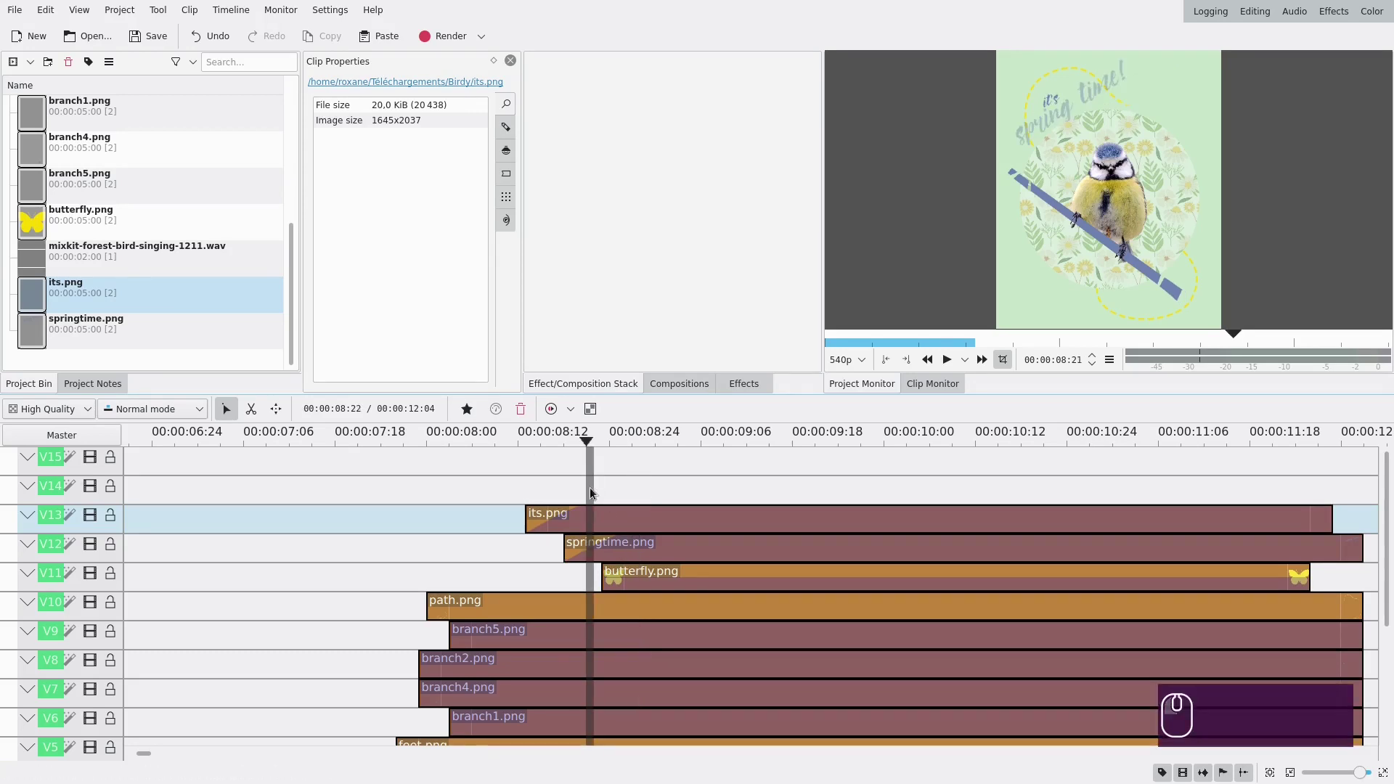
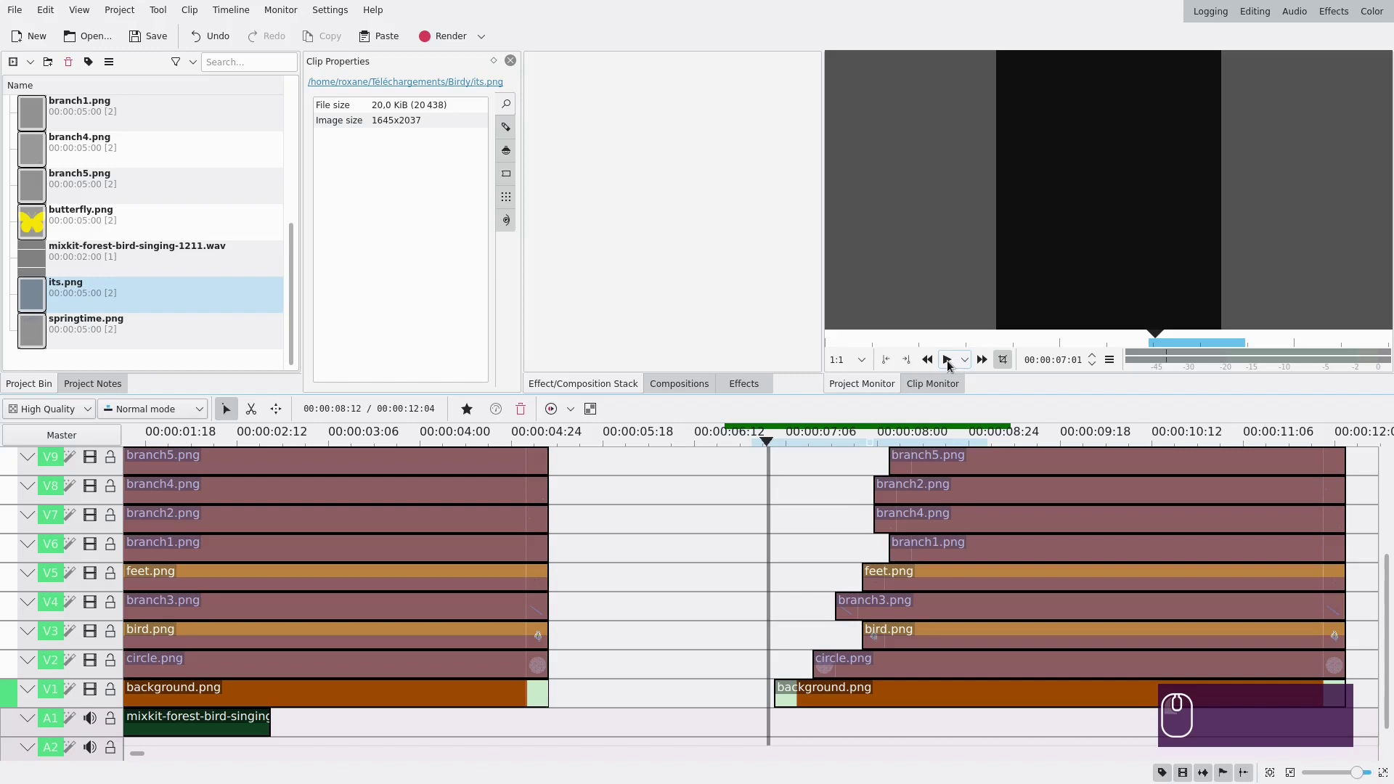
click(952, 366)
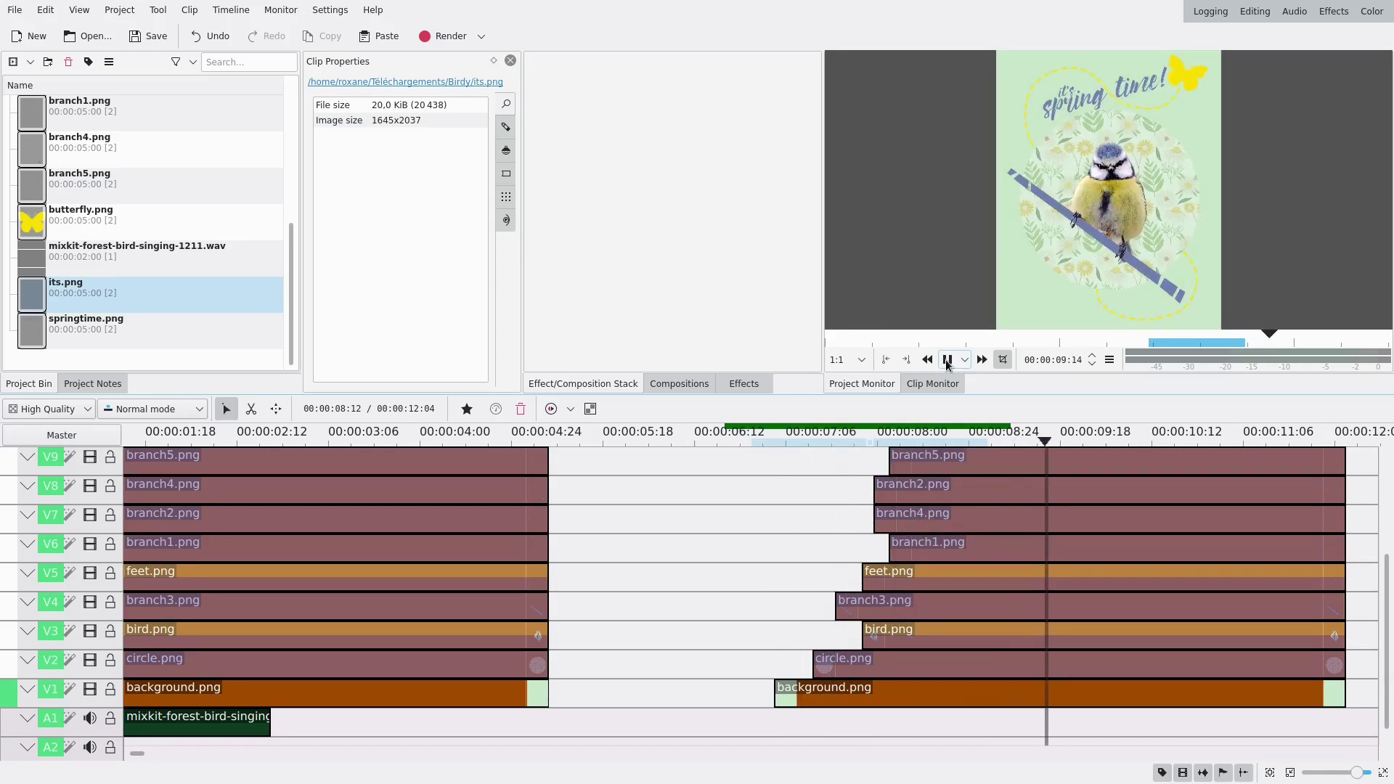
click(952, 366)
click(786, 532)
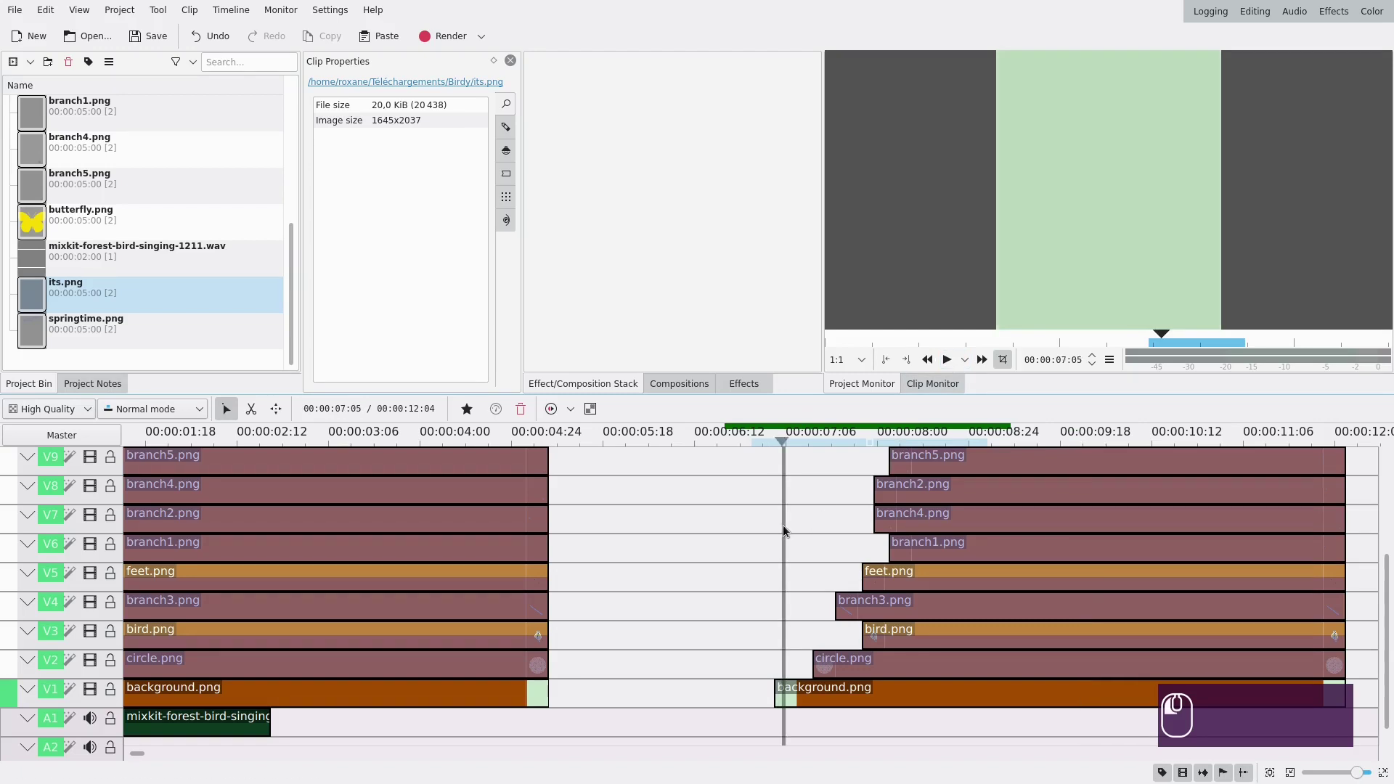
click(951, 368)
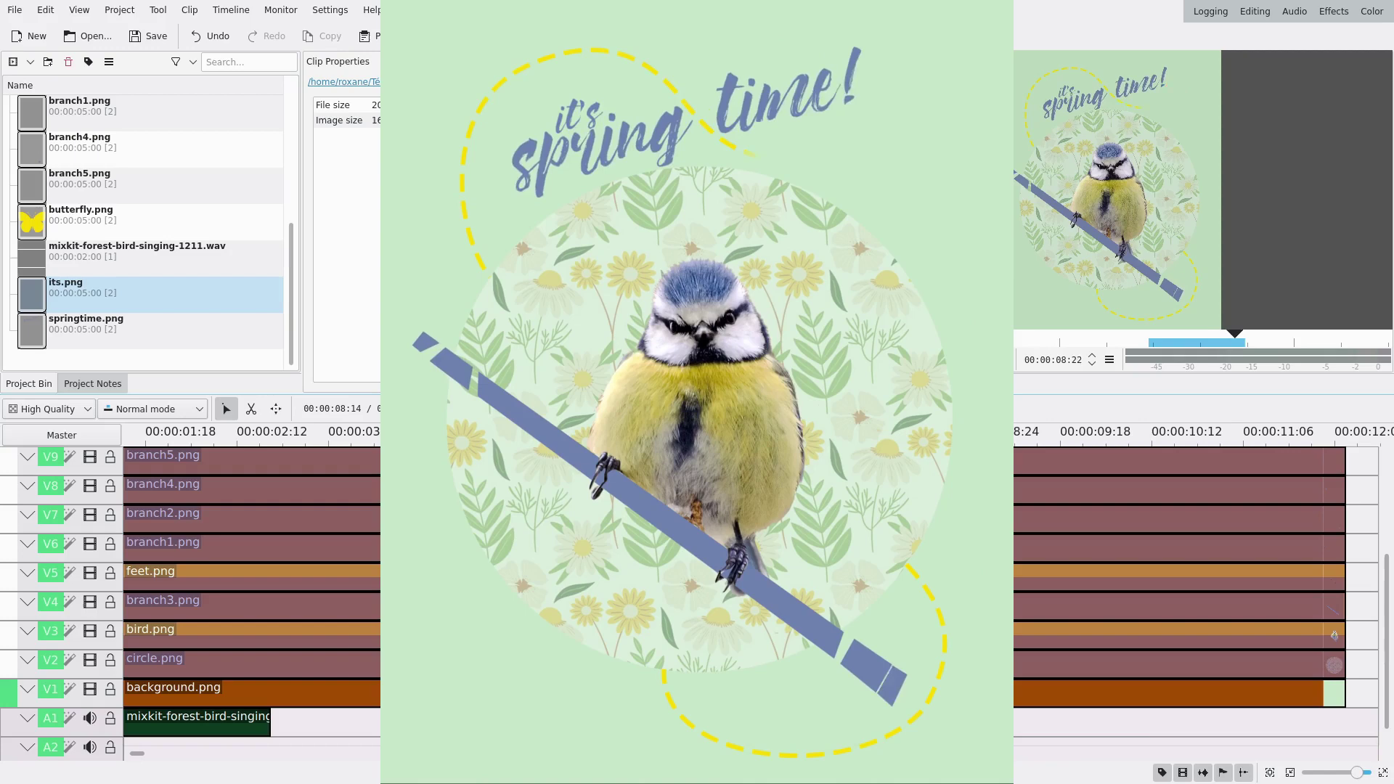